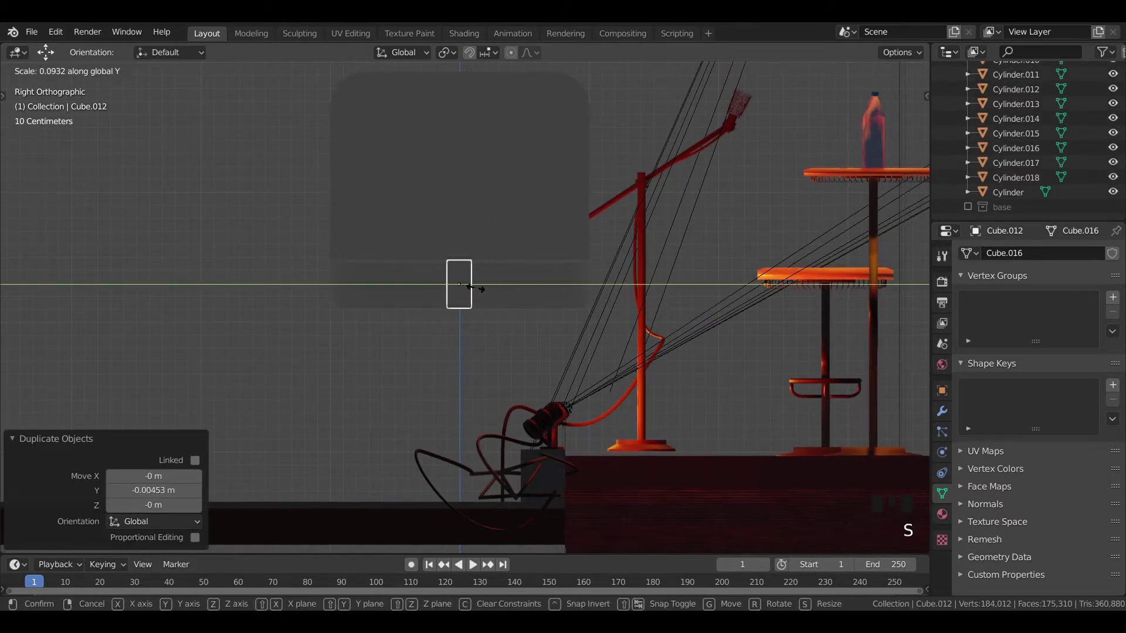
# Duplicate the side slab, place it along the chair side and scale it to the back's height.
pyautogui.press('s')
pyautogui.press('g')
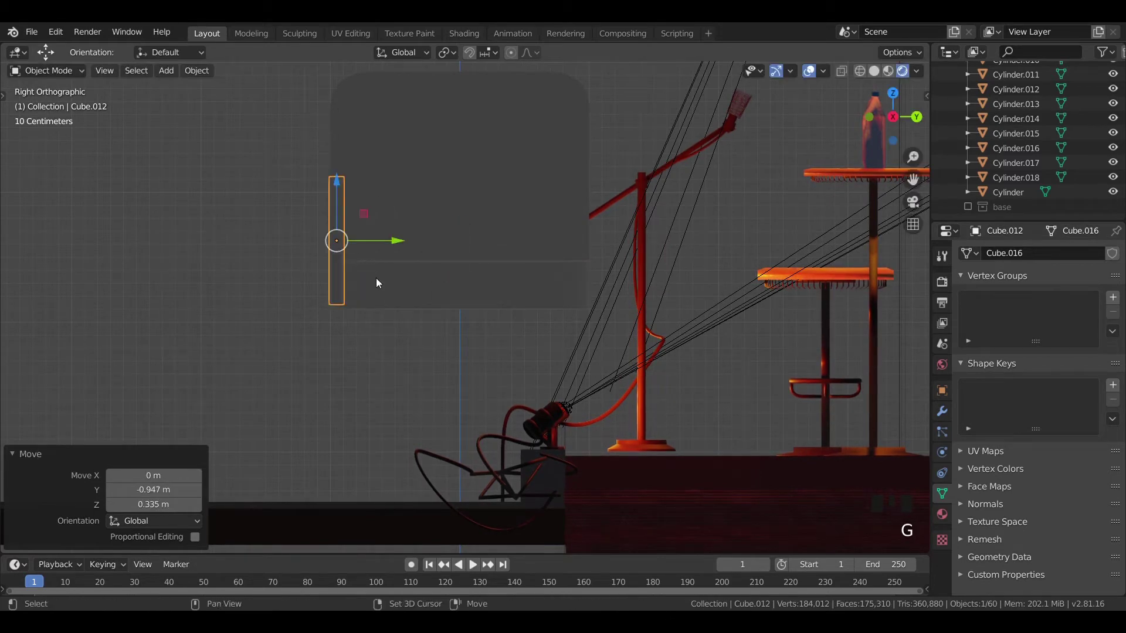
pyautogui.press('shift+d')
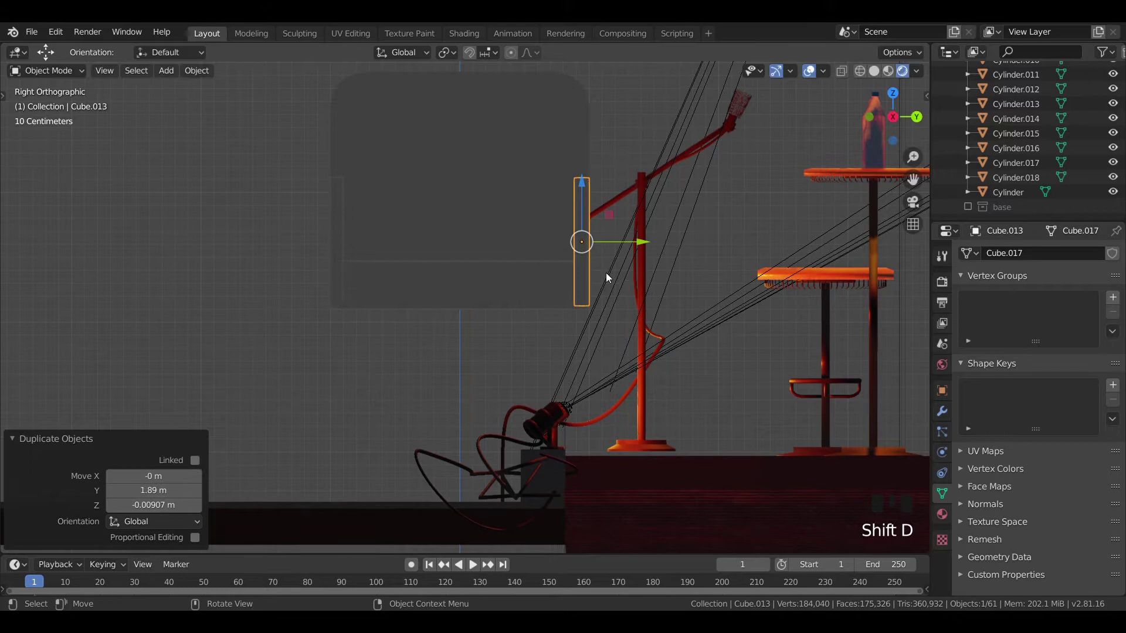
pyautogui.click(500, 216)
pyautogui.scroll(-3)
pyautogui.moveTo(459, 263); pyautogui.dragTo(564, 306)
pyautogui.click(565, 306)
pyautogui.press('s')
pyautogui.moveTo(571, 365); pyautogui.dragTo(541, 329)
pyautogui.click(541, 330)
pyautogui.press('s')
pyautogui.press('KP_3')
# Delete the extra duplicated slab and shorten the remaining side panel's height.
pyautogui.scroll(3)
pyautogui.click(350, 255)
pyautogui.click(566, 279)
pyautogui.press('x')
pyautogui.click(360, 227)
pyautogui.press('s')
pyautogui.click(353, 191)
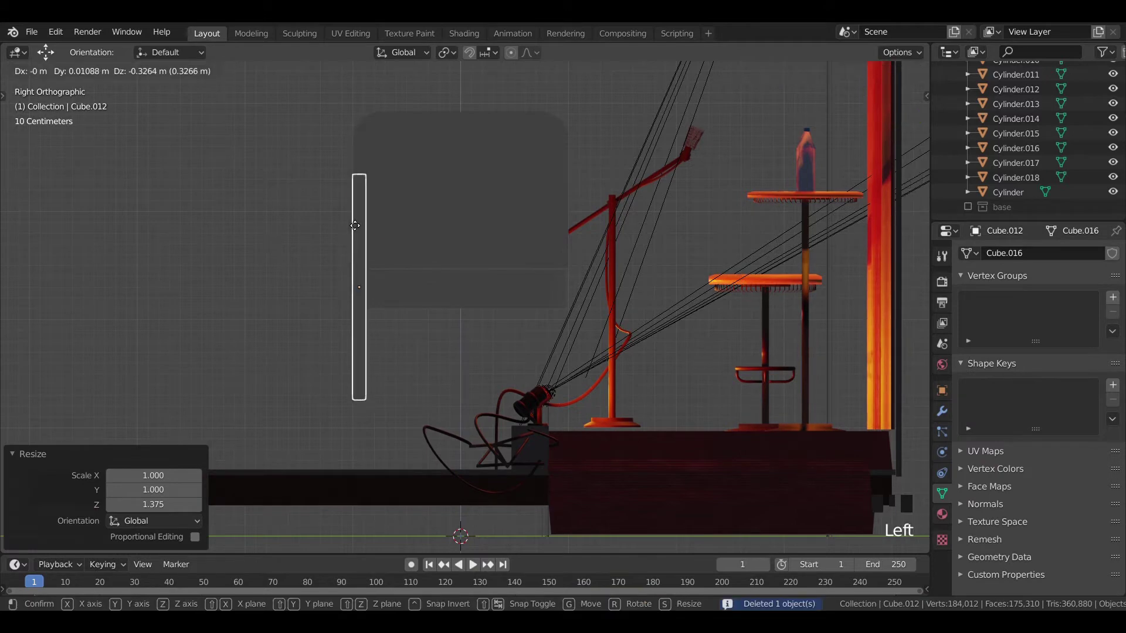
pyautogui.press('s')
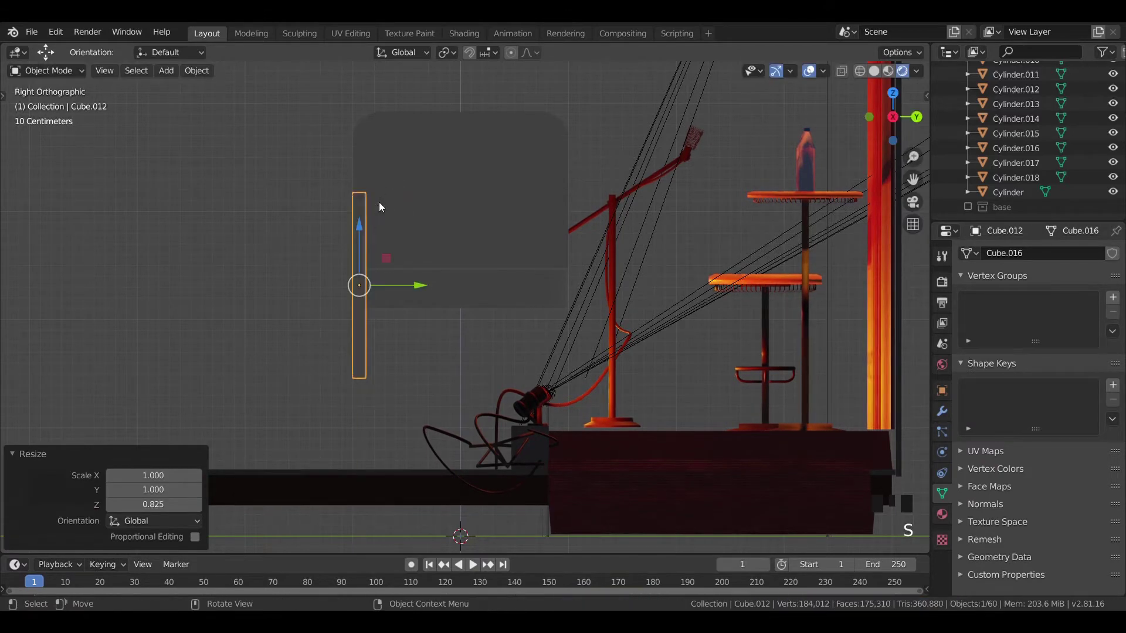
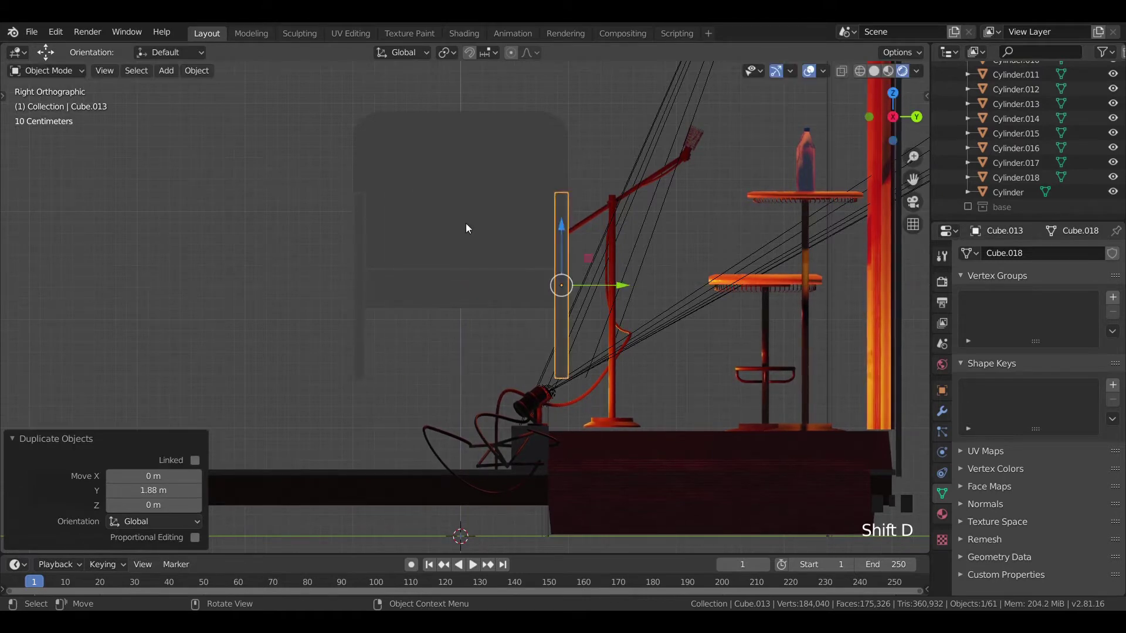
# Copy the side panel to the chair's opposite side and orbit to check it in 3D.
pyautogui.click(275, 219)
pyautogui.scroll(-3)
pyautogui.moveTo(276, 226); pyautogui.dragTo(458, 250)
pyautogui.click(458, 250)
pyautogui.moveTo(590, 302); pyautogui.dragTo(1028, 260)
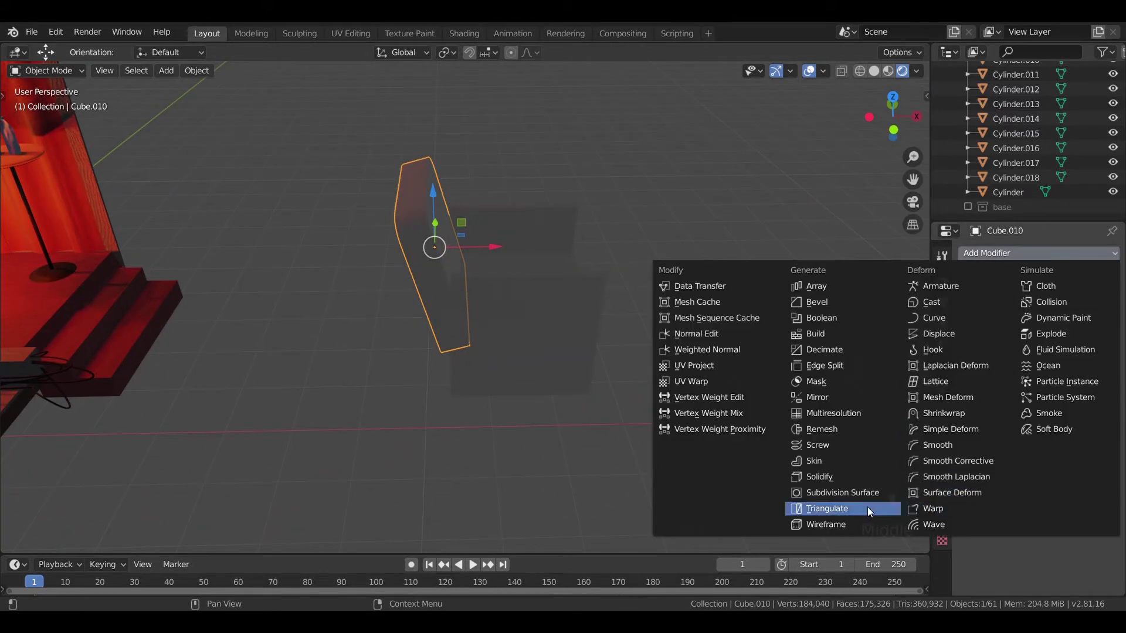
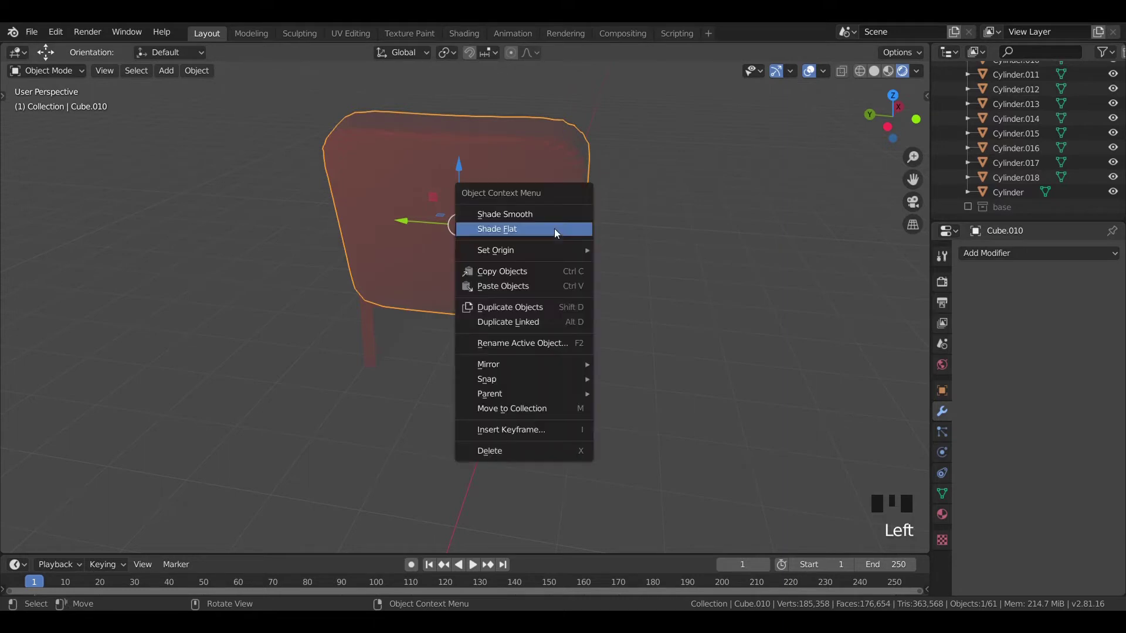
# Shade the chair back smooth and join back, seat and side panels into one object (Ctrl+J).
pyautogui.moveTo(558, 218); pyautogui.dragTo(555, 234)
pyautogui.moveTo(556, 234); pyautogui.dragTo(533, 336)
pyautogui.click(533, 336)
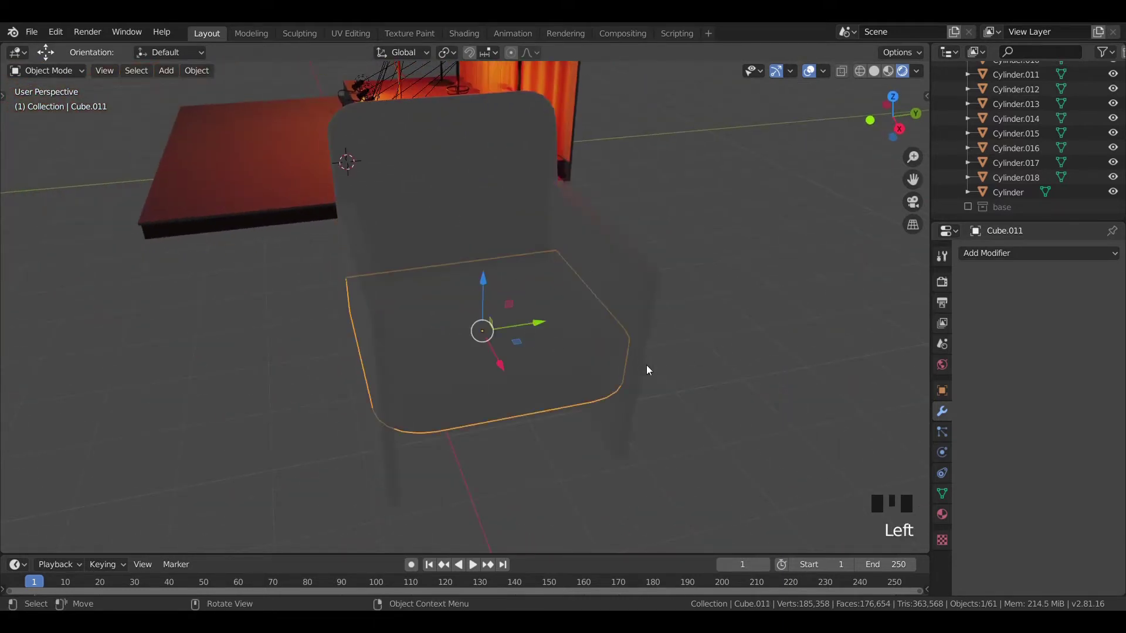
pyautogui.click(403, 234)
pyautogui.click(420, 197)
pyautogui.press('ctrl+j')
# Orbit to inspect the joined chair and enter Edit Mode on its mesh.
pyautogui.scroll(3)
pyautogui.moveTo(579, 336); pyautogui.dragTo(901, 441)
pyautogui.moveTo(901, 440); pyautogui.dragTo(583, 346)
pyautogui.scroll(-3)
pyautogui.scroll(-3)
pyautogui.scroll(-3)
pyautogui.press('Tab')
# Select all faces and Unwrap the chair so Fabric26_col.jpg spreads over its UV layout.
pyautogui.press('a')
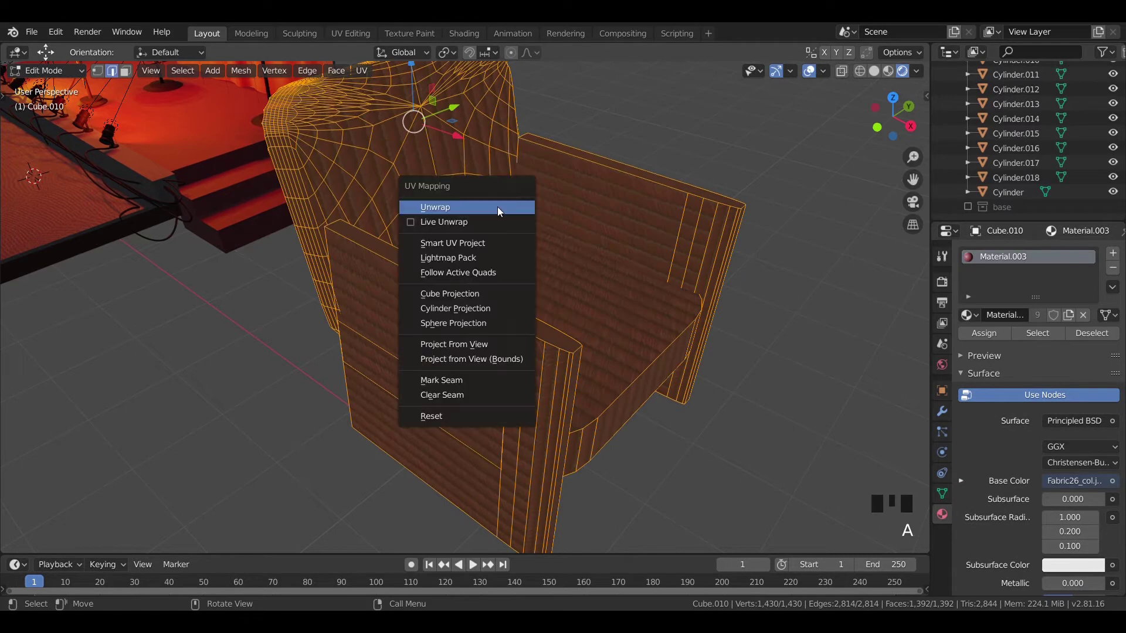
pyautogui.press('u')
pyautogui.click(348, 33)
pyautogui.scroll(-3)
pyautogui.scroll(-3)
pyautogui.middleClick(419, 314)
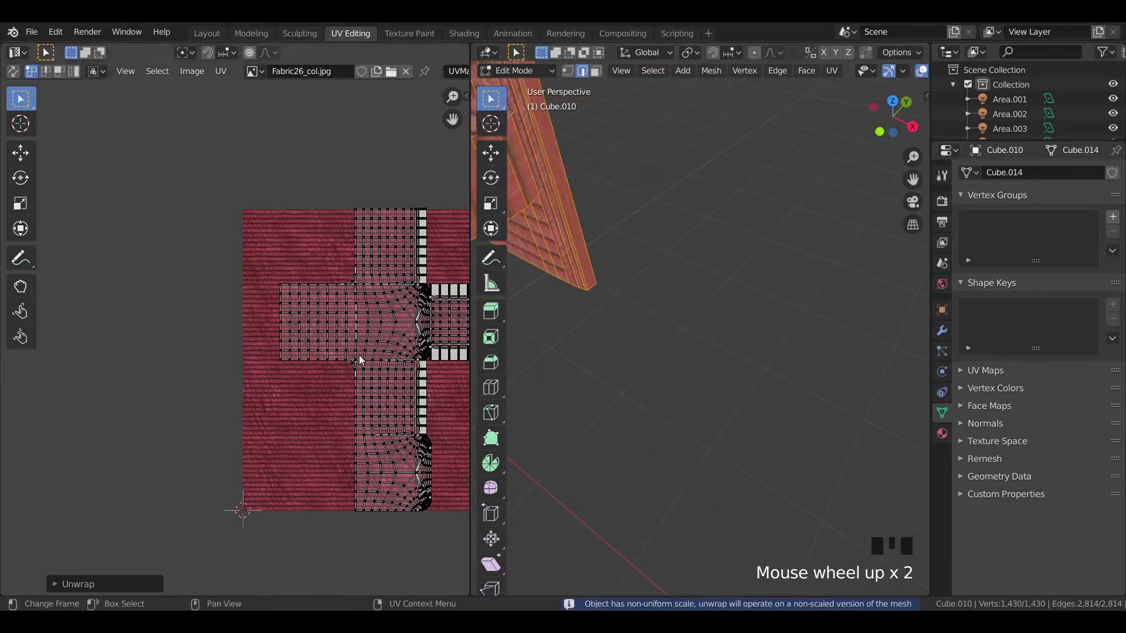
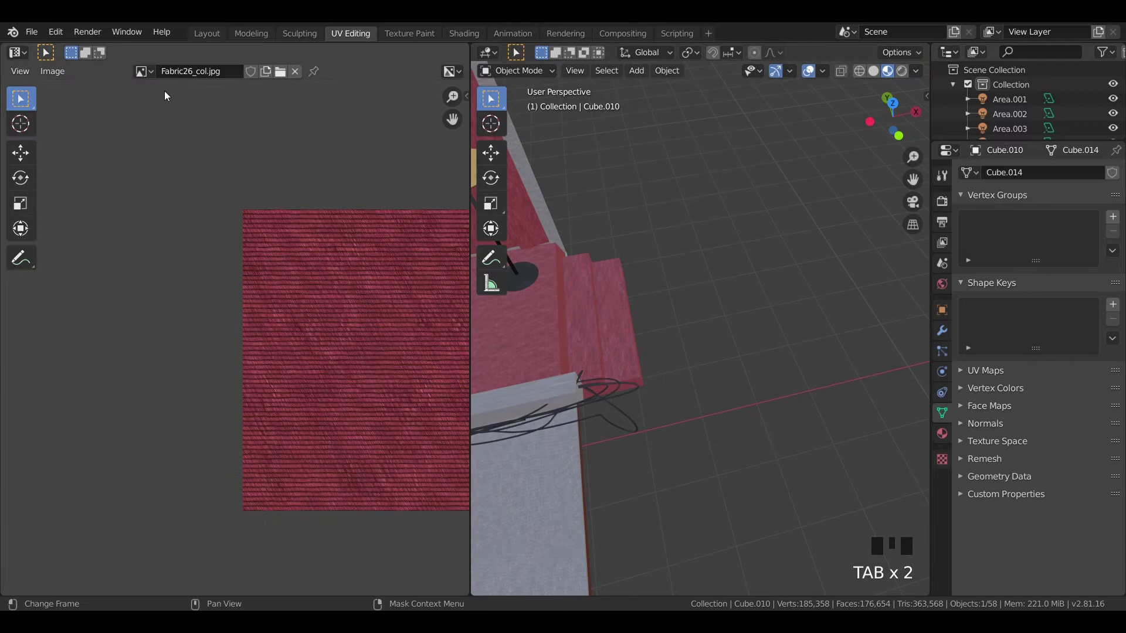
# Return to the modelling workspace and shrink the chair to about 0.773 in top view.
pyautogui.click(204, 35)
pyautogui.scroll(-3)
pyautogui.press('KP_7')
pyautogui.scroll(-3)
pyautogui.press('s')
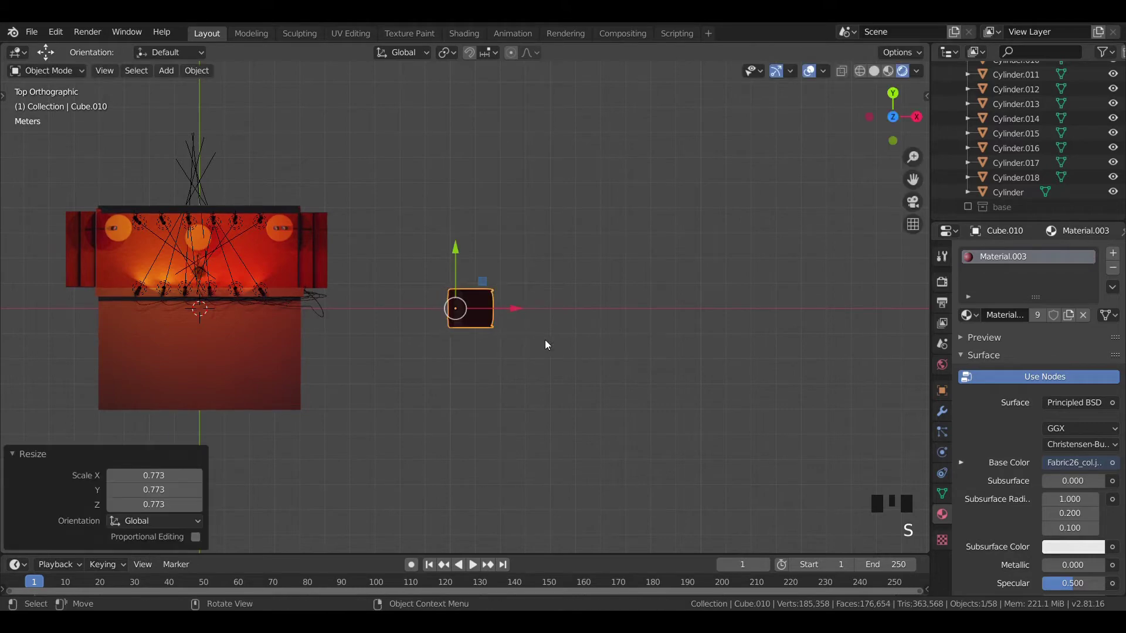
pyautogui.click(969, 208)
# Rotate the chair 90 degrees around Z so it faces the stage.
pyautogui.press('KP_1')
pyautogui.scroll(3)
pyautogui.click(474, 309)
pyautogui.moveTo(450, 225); pyautogui.dragTo(554, 351)
pyautogui.press('r')
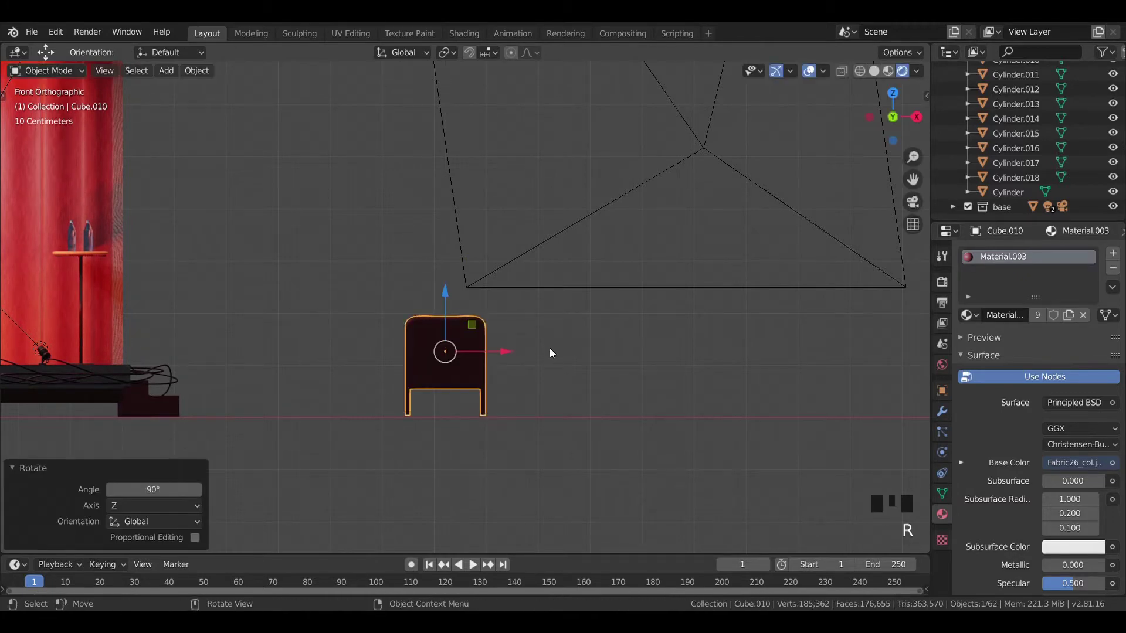
pyautogui.press('KP_7')
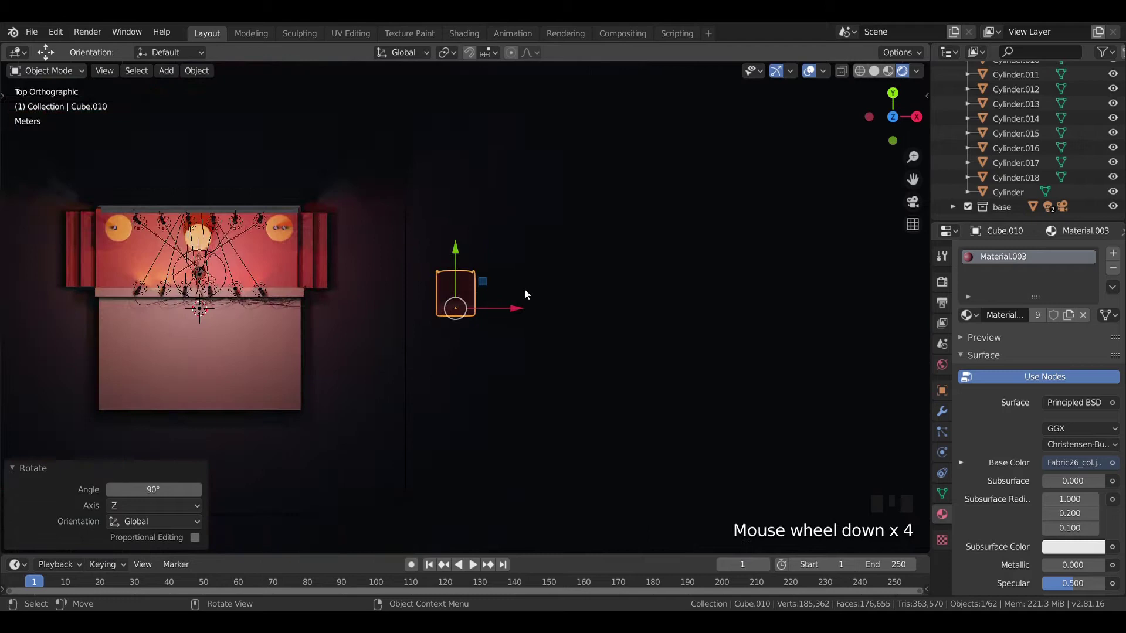
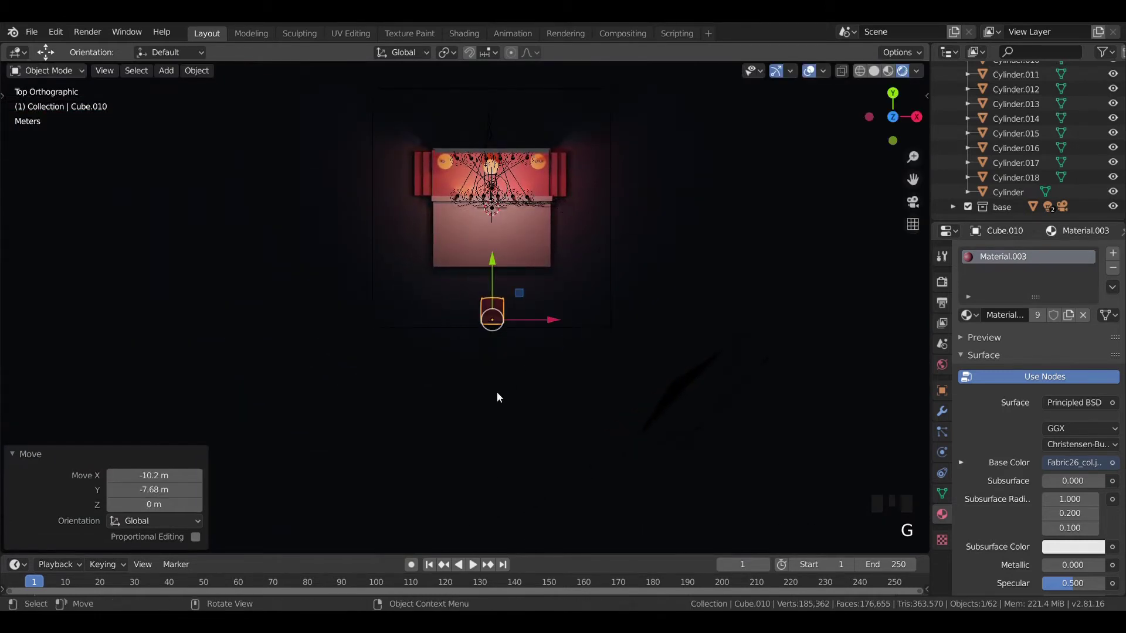
# Move the chair in front of the stage and slide it sideways to the row's start.
pyautogui.scroll(3)
pyautogui.click(613, 348)
pyautogui.scroll(-3)
pyautogui.moveTo(420, 381); pyautogui.dragTo(461, 394)
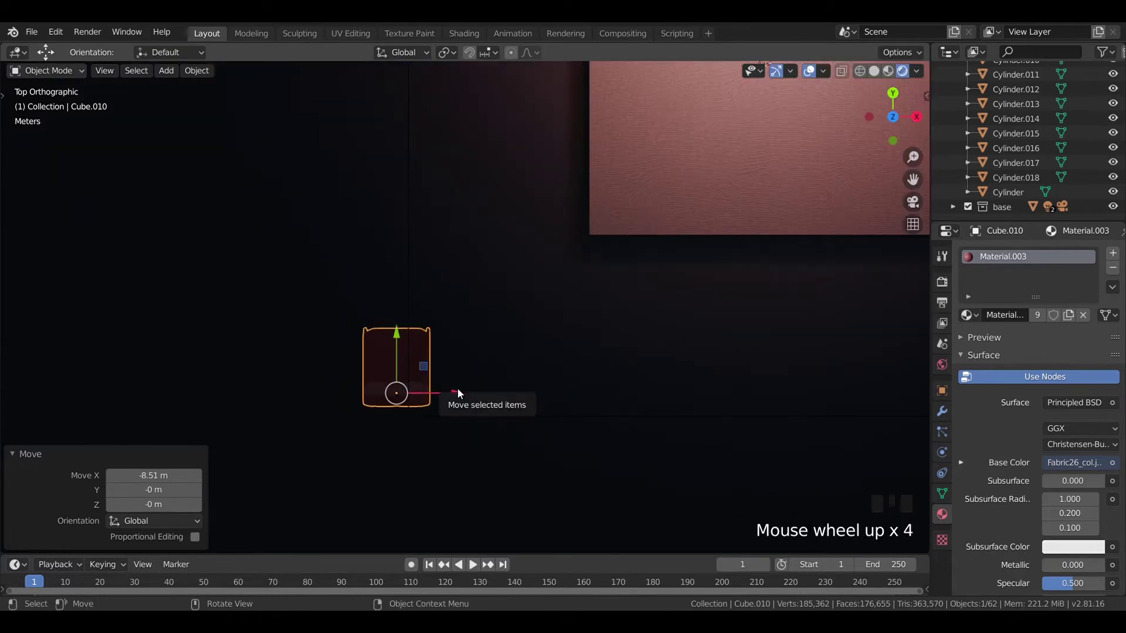
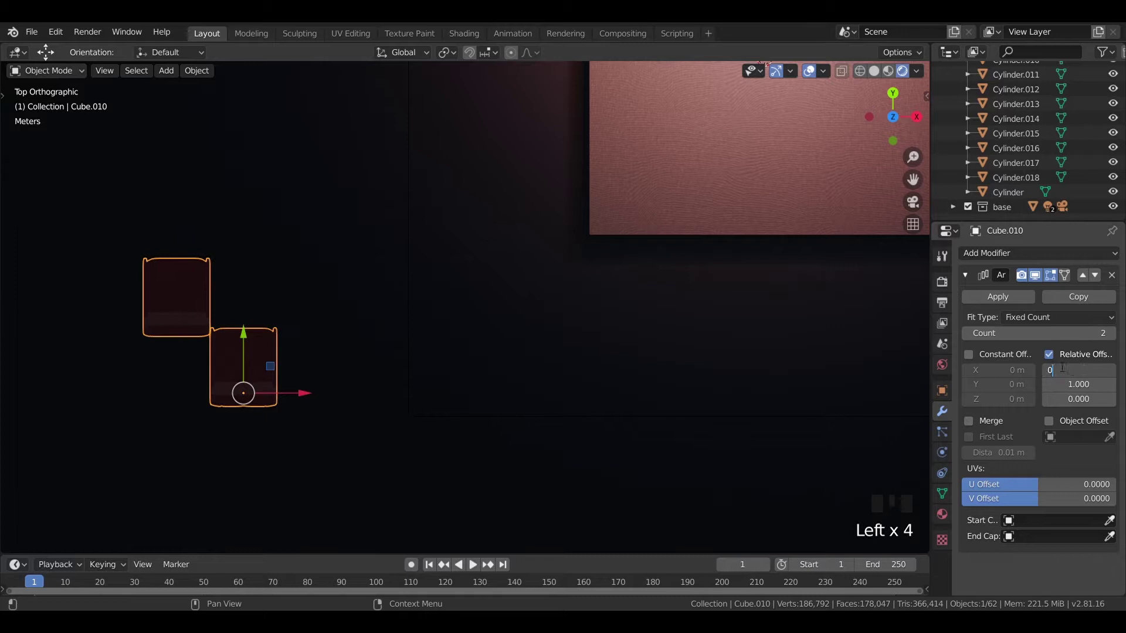
# Set the Array modifier Count to 10 with offset so the chairs sit side by side.
pyautogui.click(1039, 355)
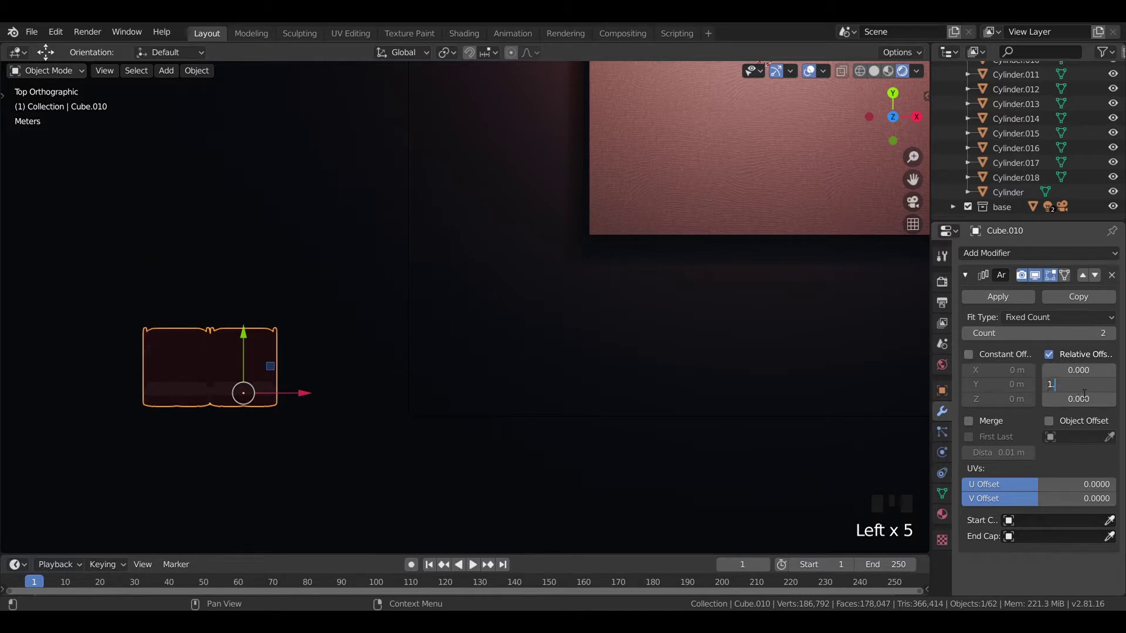
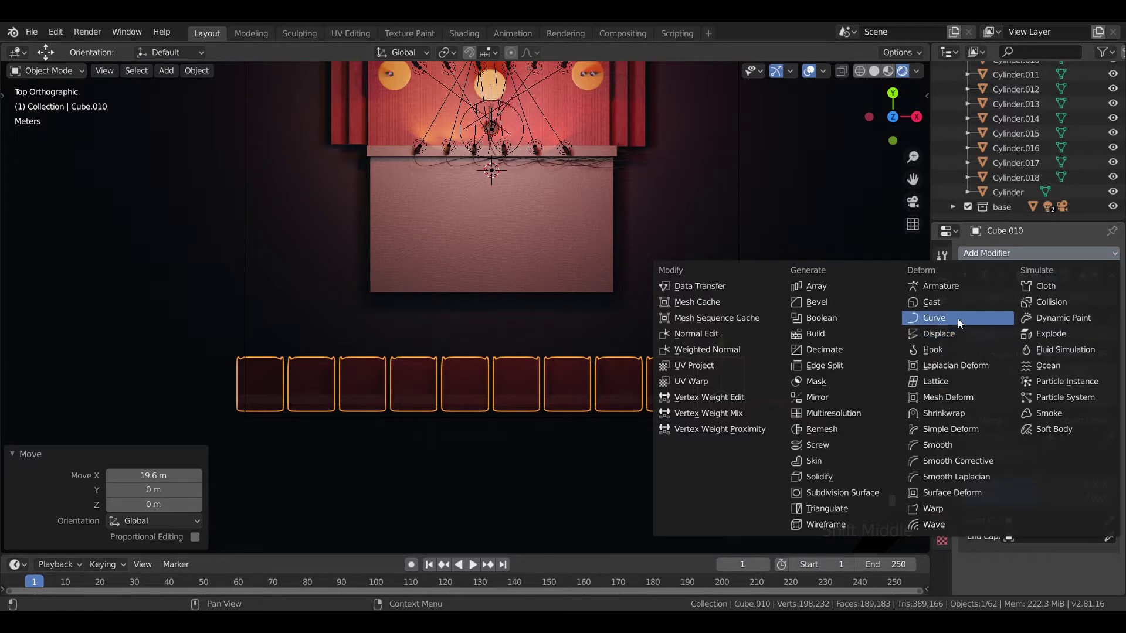
pyautogui.click(963, 322)
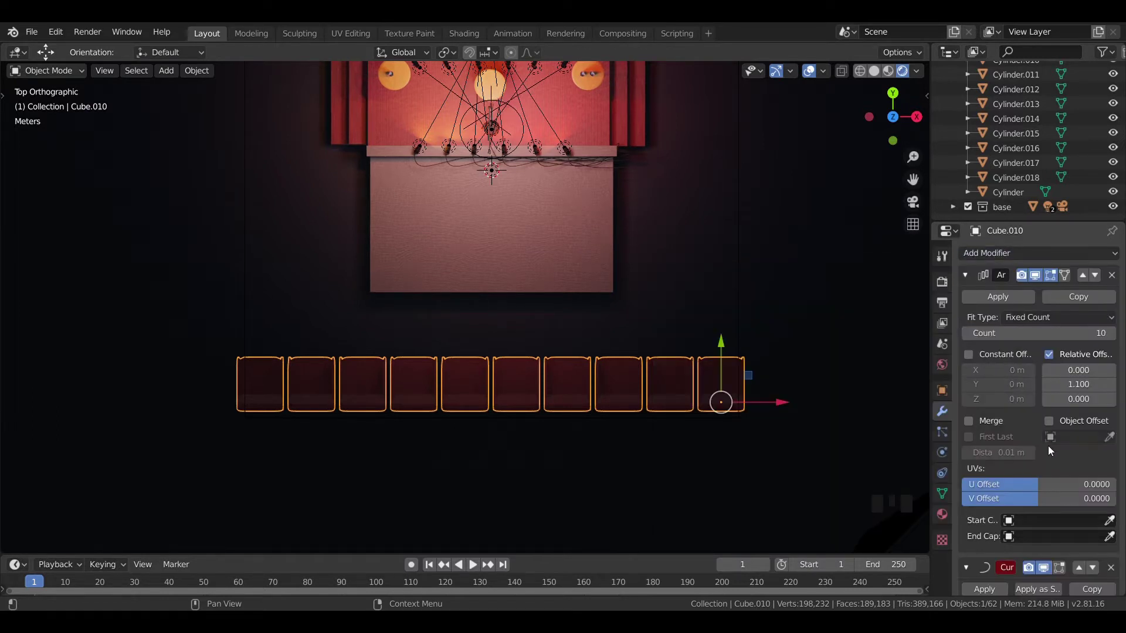
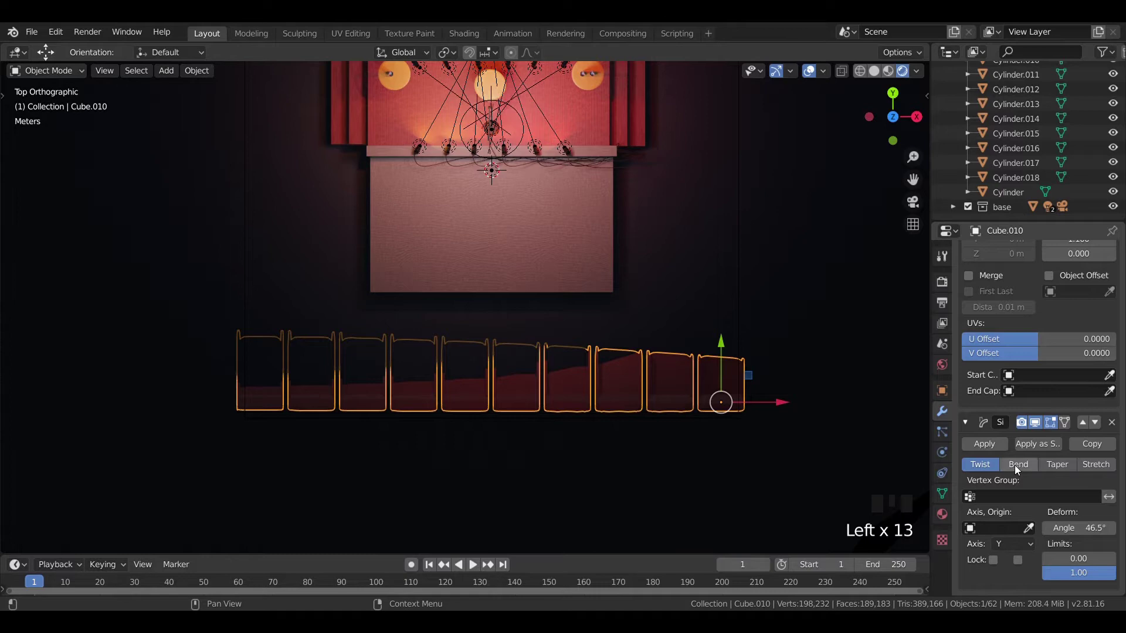
pyautogui.click(1019, 469)
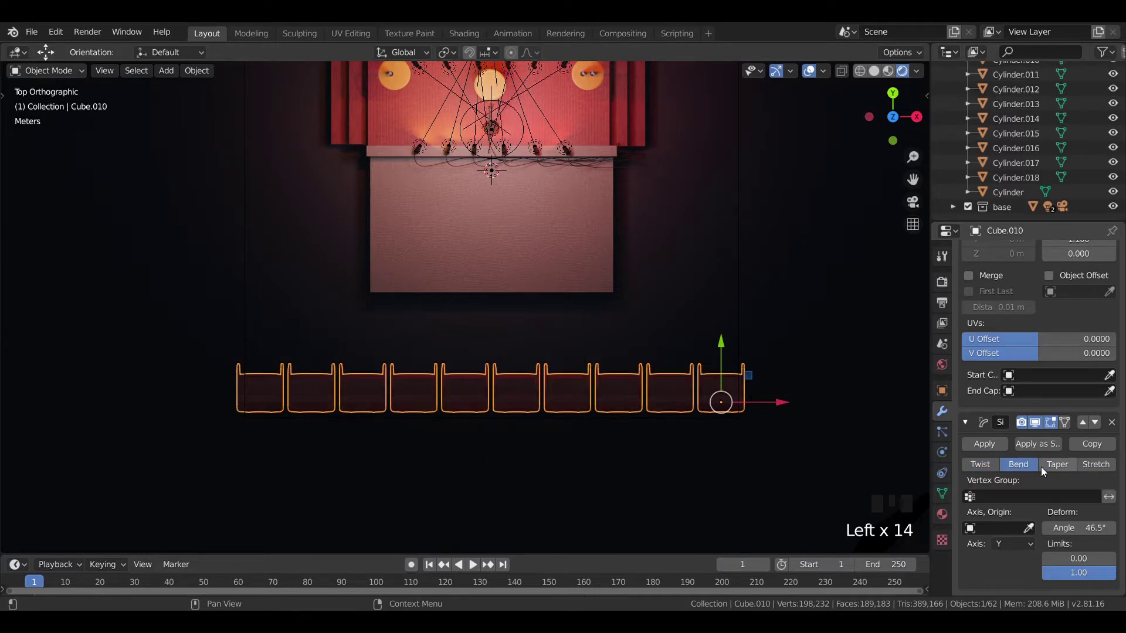
pyautogui.click(1050, 469)
pyautogui.click(1089, 465)
pyautogui.click(1025, 470)
pyautogui.moveTo(798, 470); pyautogui.dragTo(1021, 500)
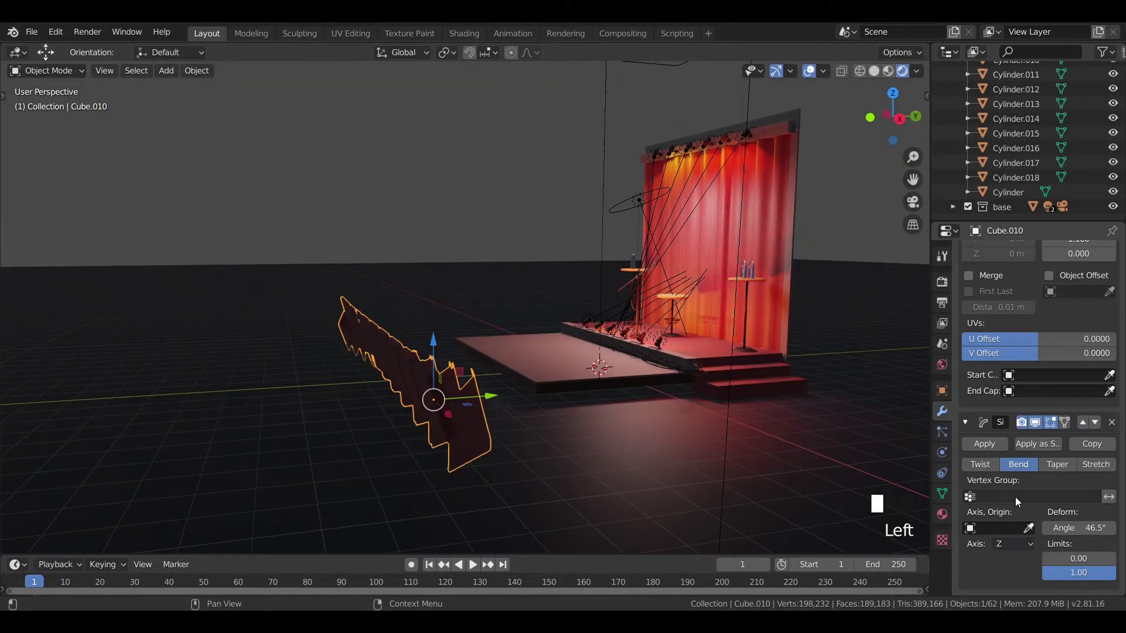
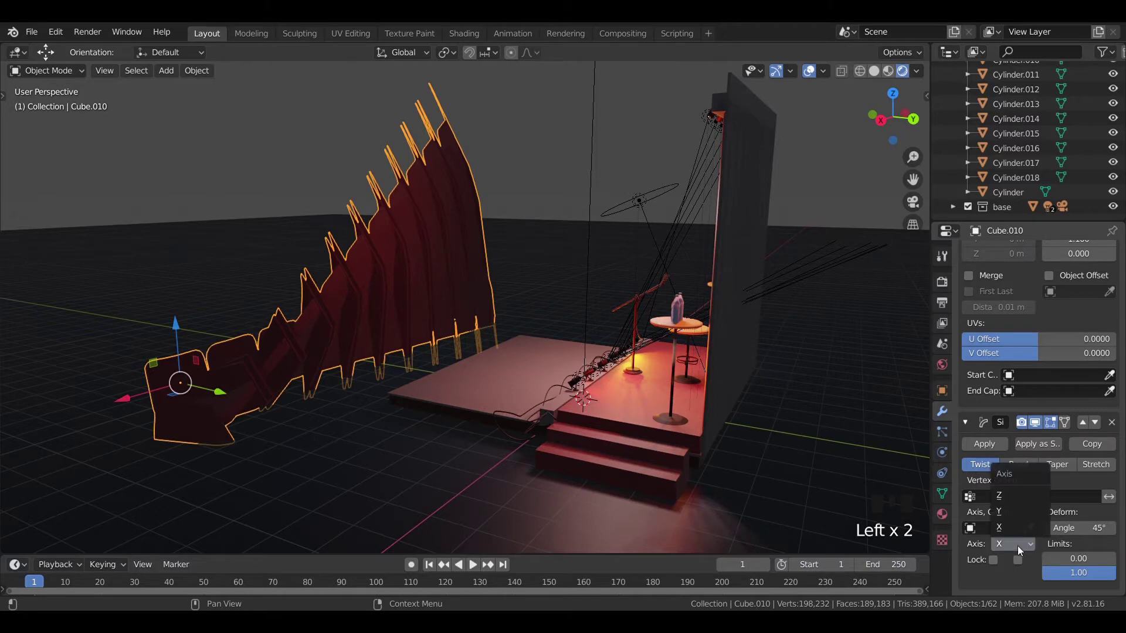
pyautogui.moveTo(1022, 531); pyautogui.dragTo(1062, 468)
pyautogui.click(1091, 472)
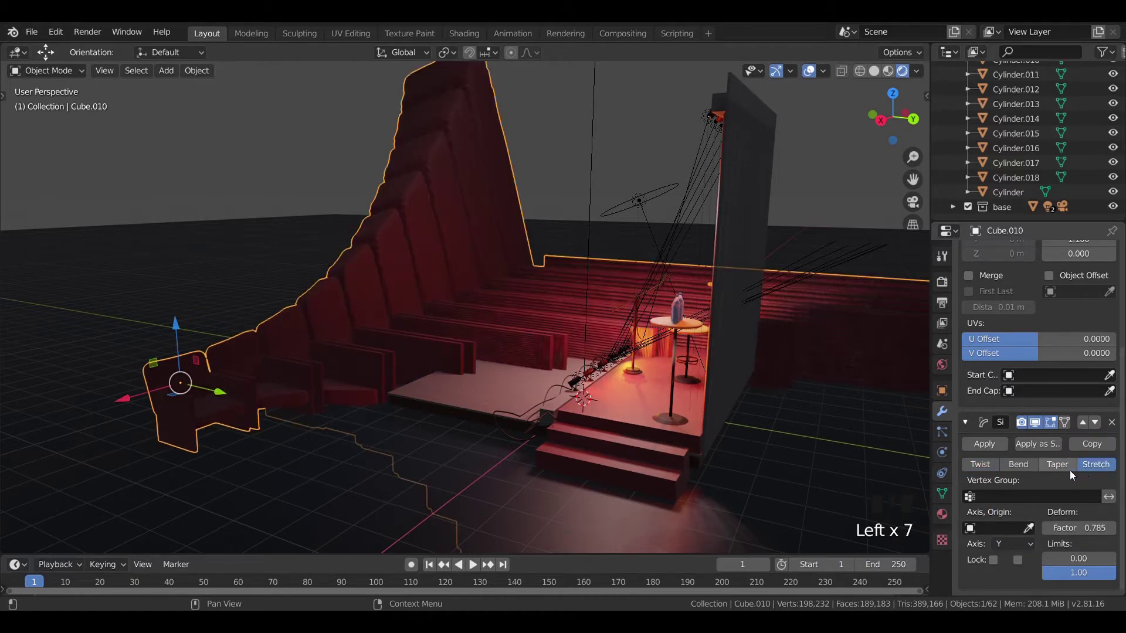
pyautogui.click(1076, 474)
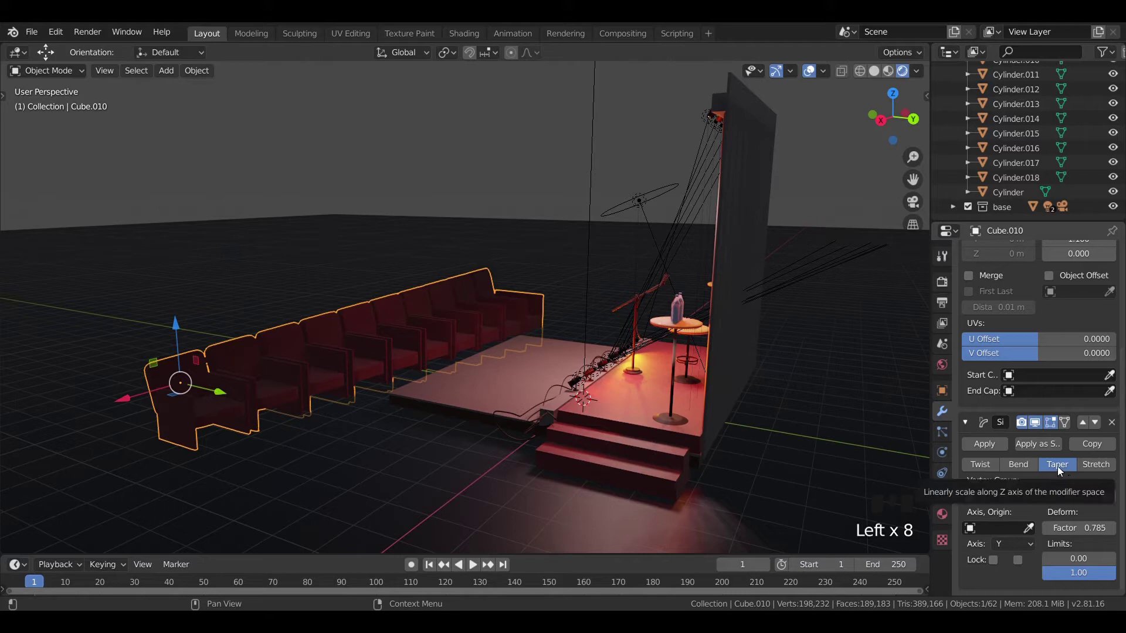
pyautogui.click(1035, 468)
pyautogui.click(1090, 468)
pyautogui.click(1117, 426)
pyautogui.press('KP_7')
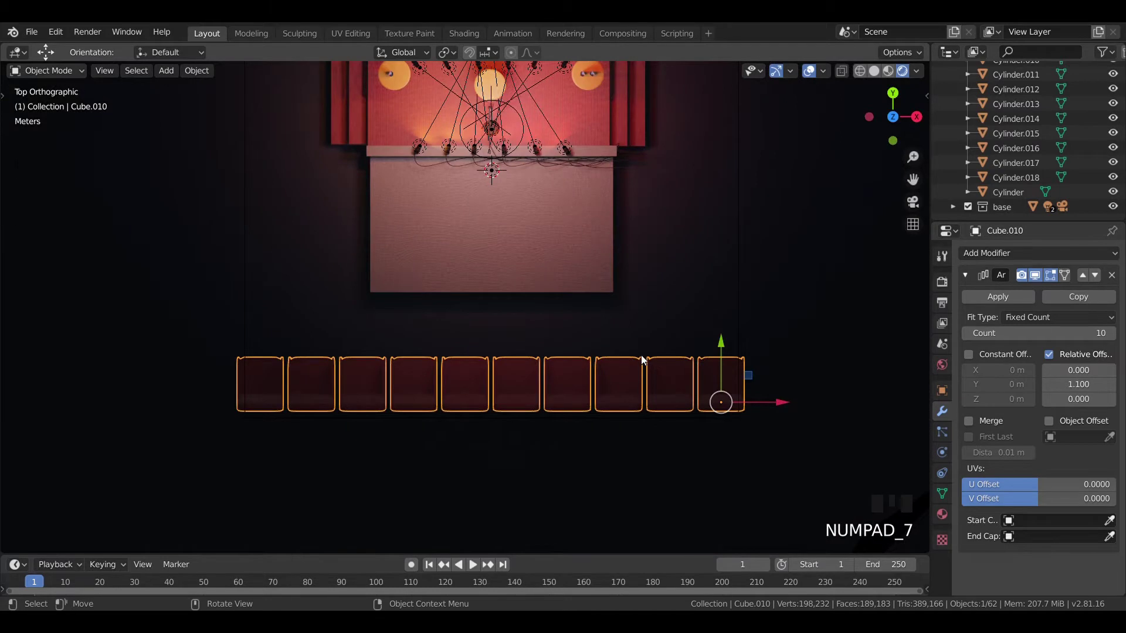
# Rotate and move the Bezier curve's end handles so it sags into a gentle arc under the chairs.
pyautogui.scroll(-3)
pyautogui.press('z')
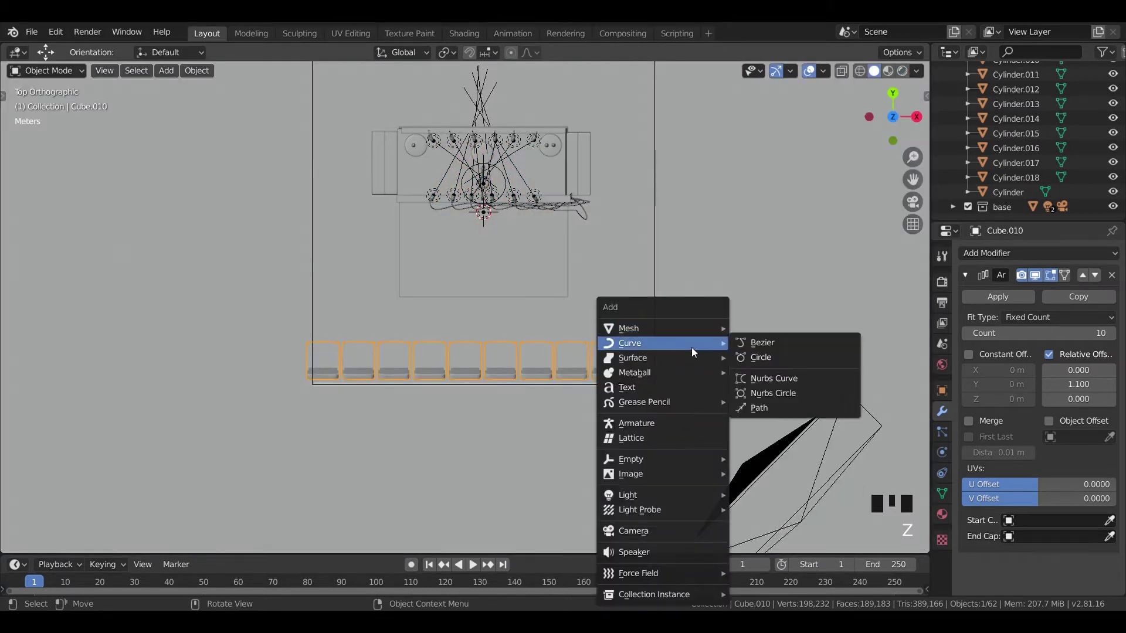
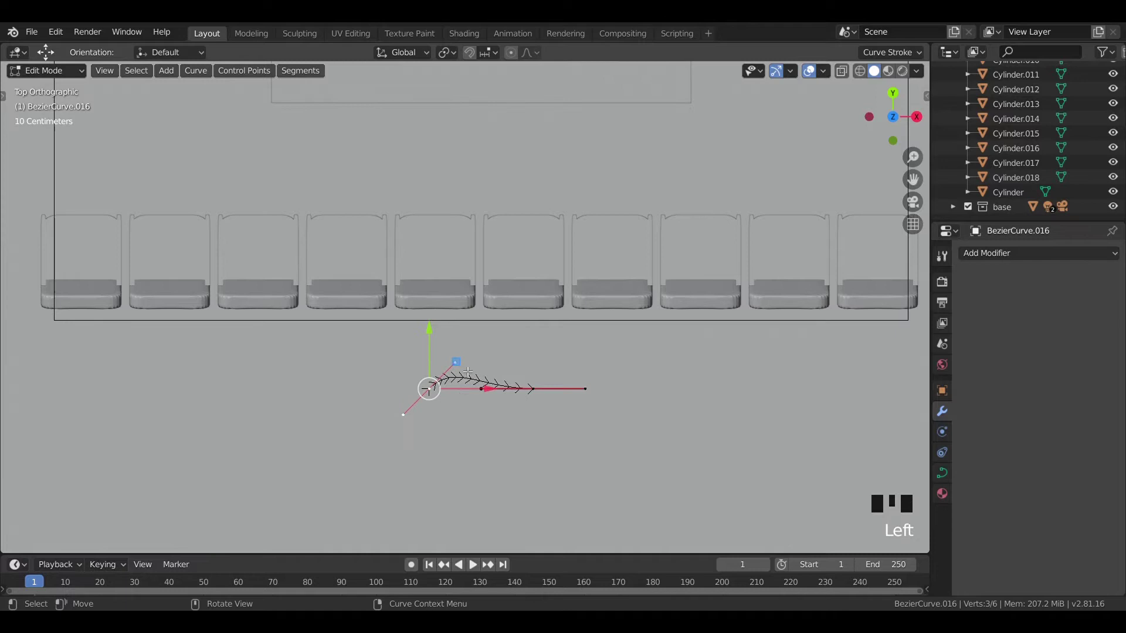
pyautogui.press('r')
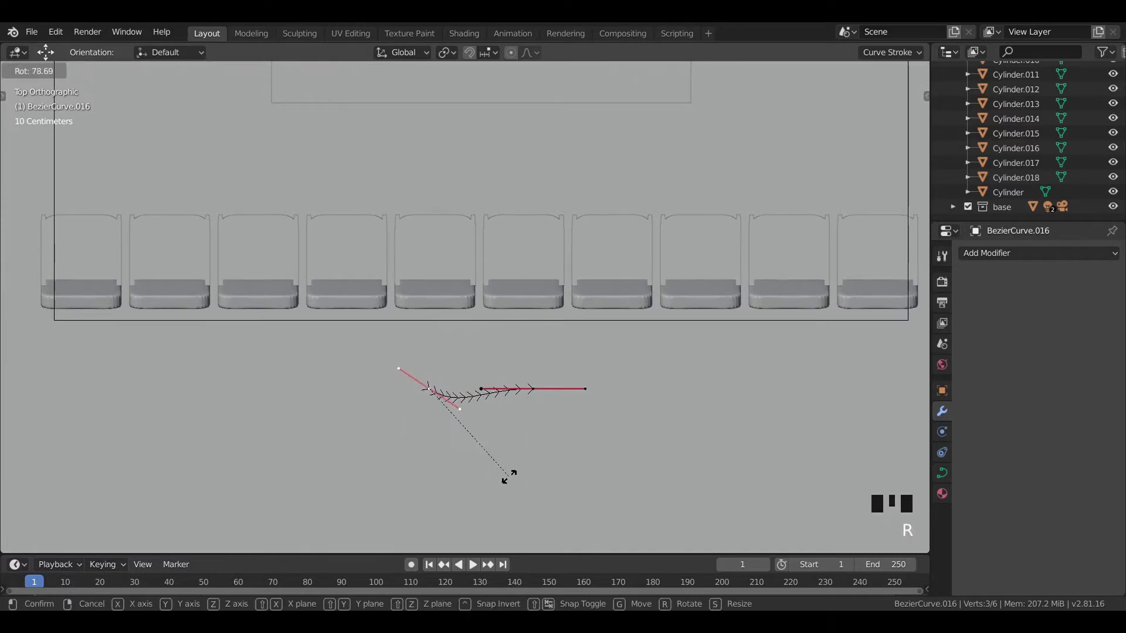
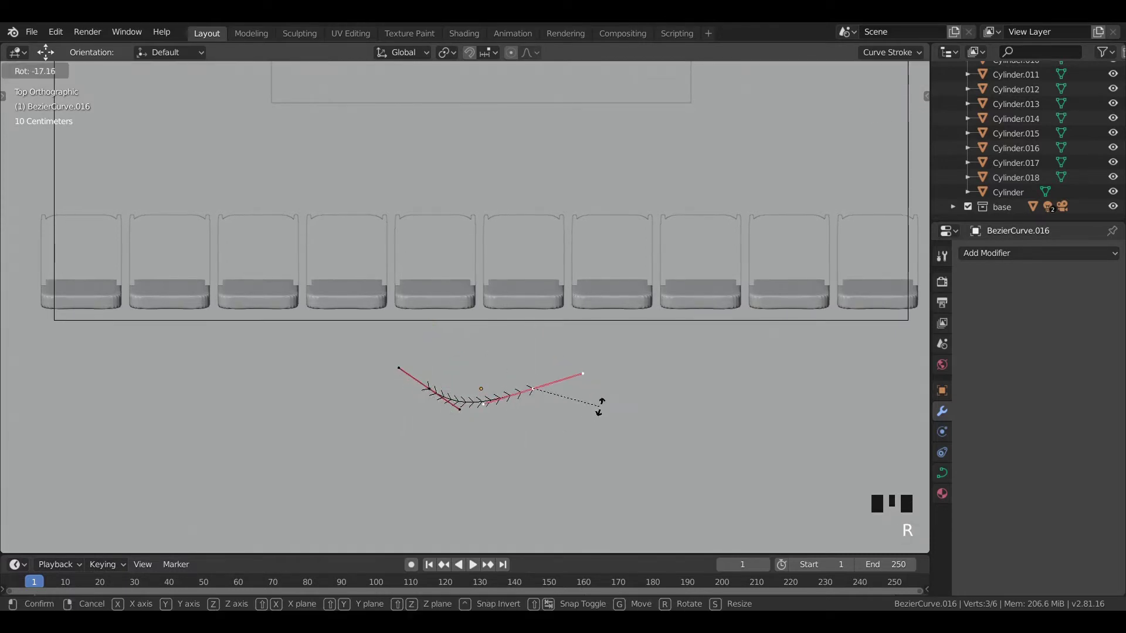
pyautogui.press('g')
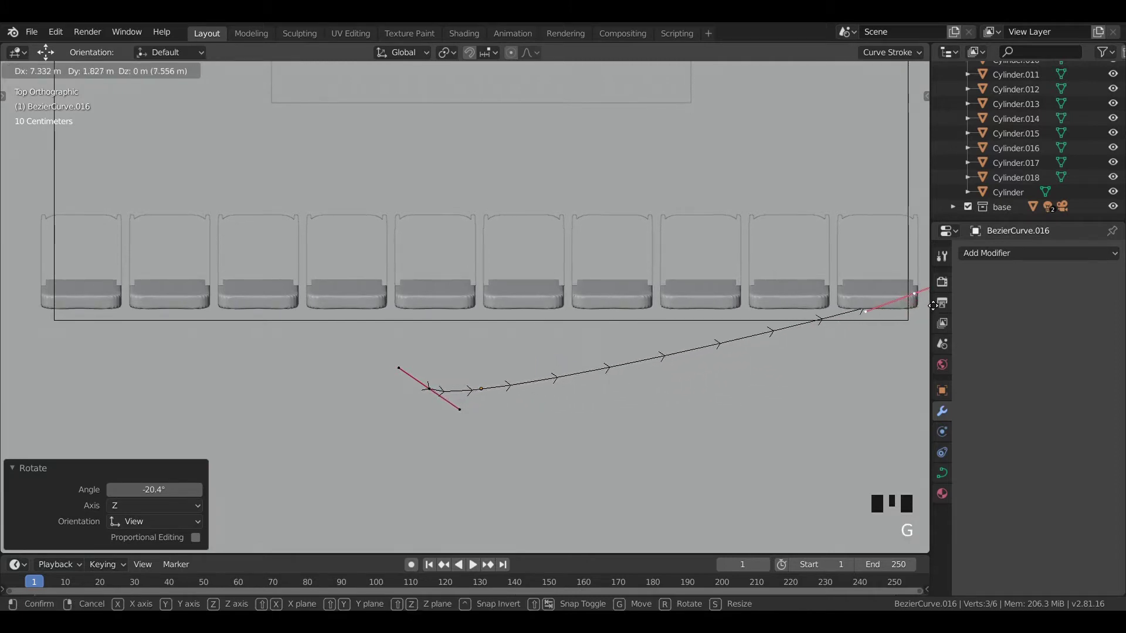
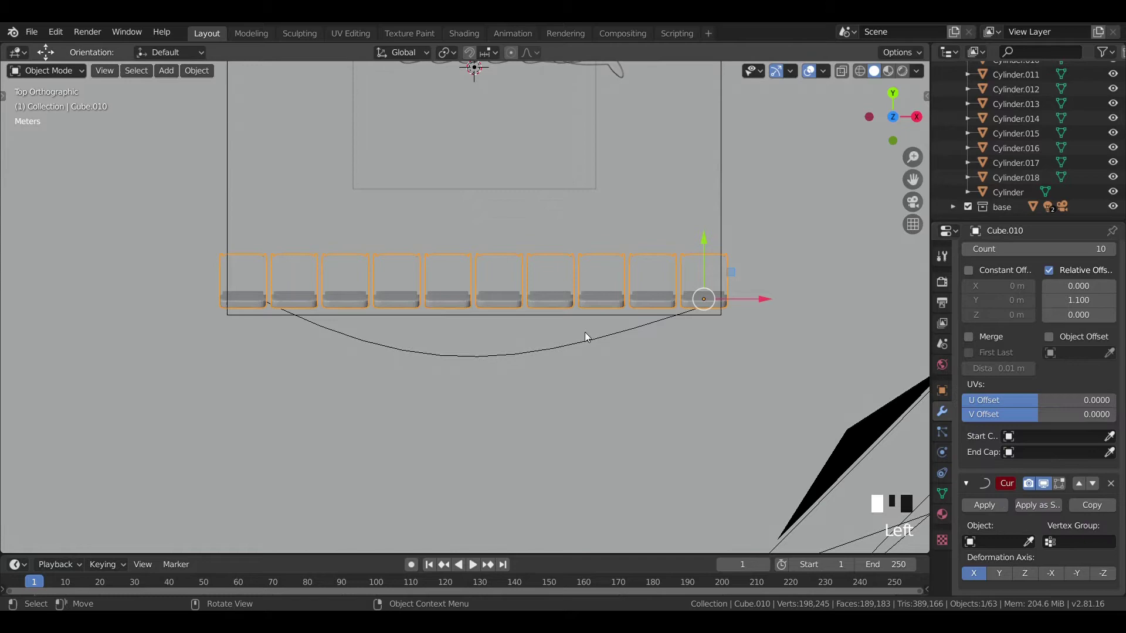
# Add a Curve modifier to the chair array deforming it along the Bezier arc.
pyautogui.click(658, 323)
pyautogui.click(651, 329)
pyautogui.moveTo(669, 379); pyautogui.dragTo(644, 445)
pyautogui.click(644, 445)
pyautogui.click(972, 209)
pyautogui.click(640, 395)
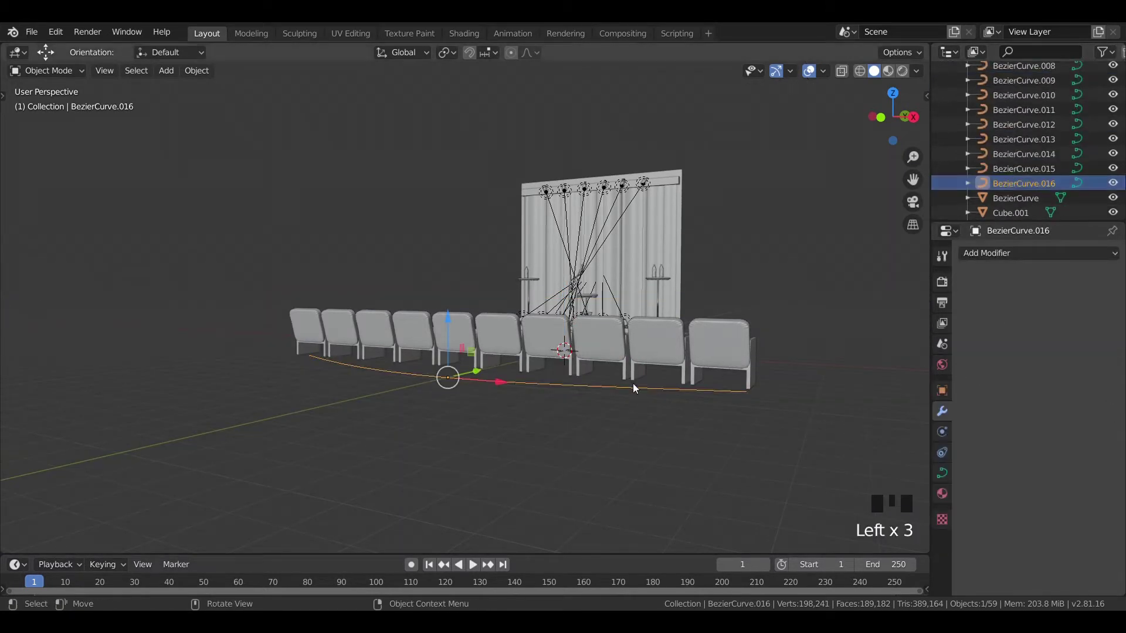
pyautogui.click(622, 351)
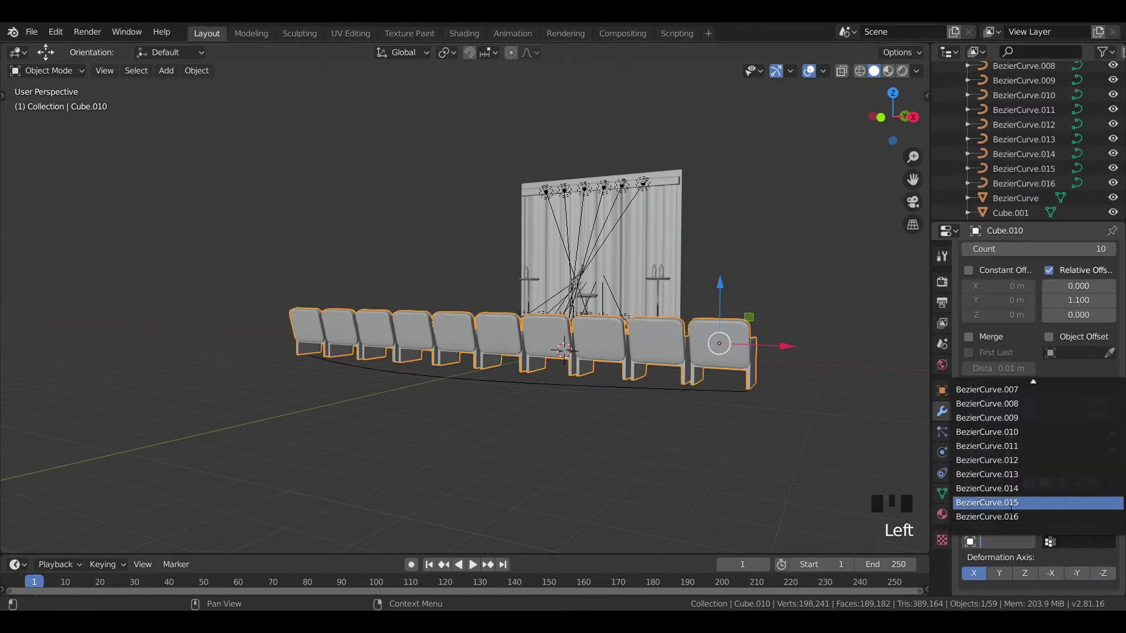
pyautogui.moveTo(1014, 517); pyautogui.dragTo(799, 460)
# In top view, move the curve under the chair row so the row bends into an arc.
pyautogui.press('KP_7')
pyautogui.scroll(-3)
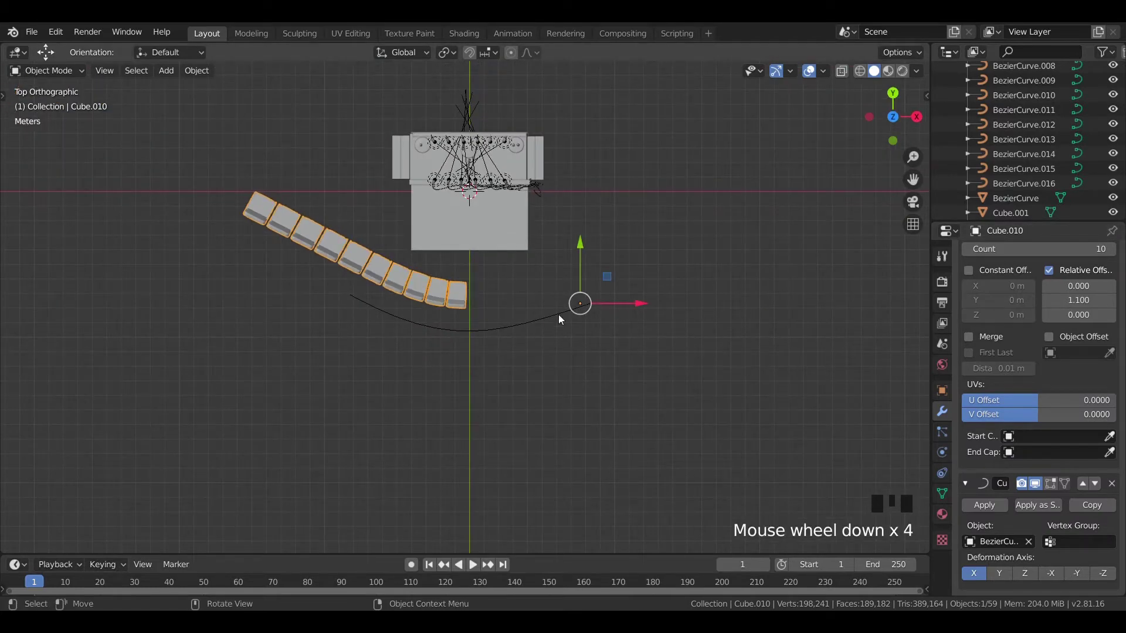
pyautogui.click(543, 316)
pyautogui.moveTo(533, 338); pyautogui.dragTo(419, 350)
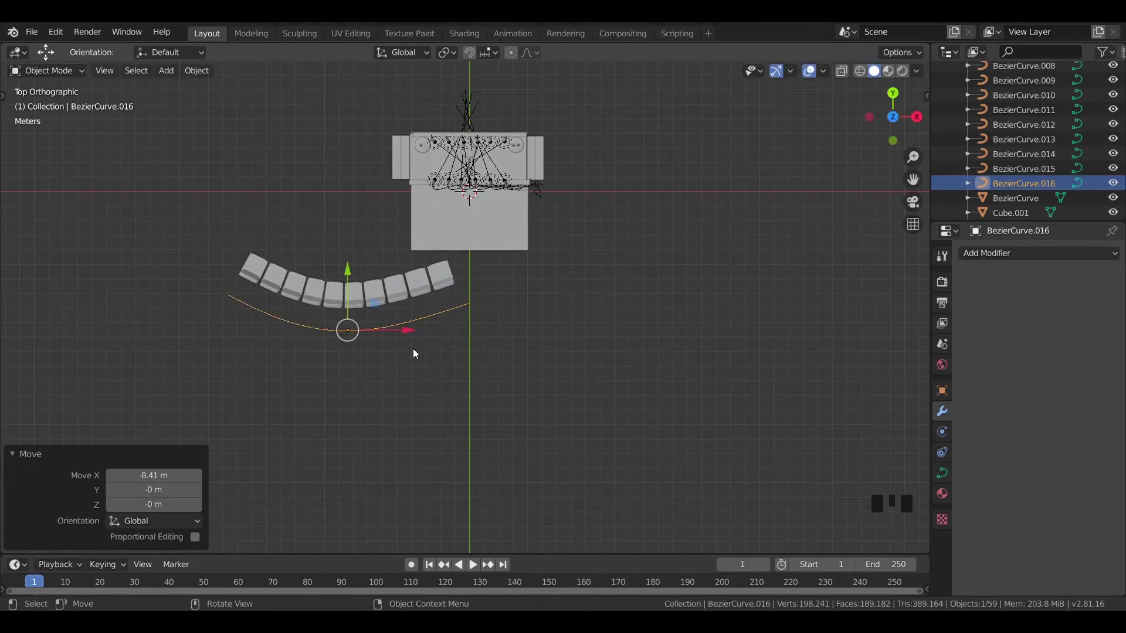
pyautogui.press('Tab')
pyautogui.press('Tab')
# Move the curved chair row up in front of the stage and view it through the camera.
pyautogui.click(416, 293)
pyautogui.press('g')
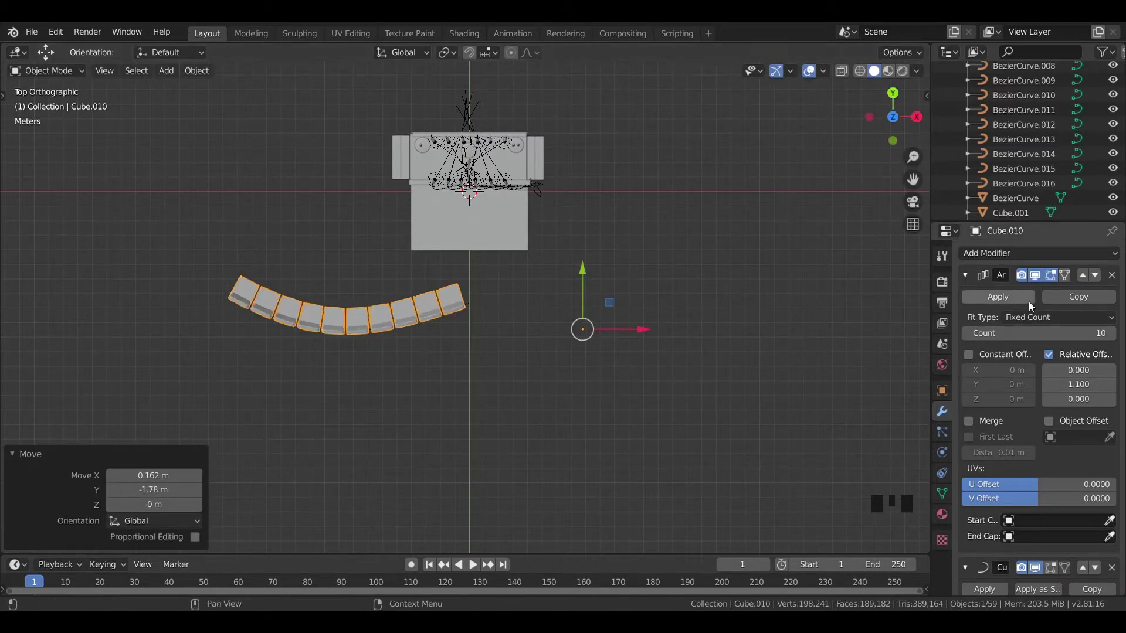
pyautogui.moveTo(1030, 305); pyautogui.dragTo(348, 404)
pyautogui.scroll(3)
pyautogui.press('g')
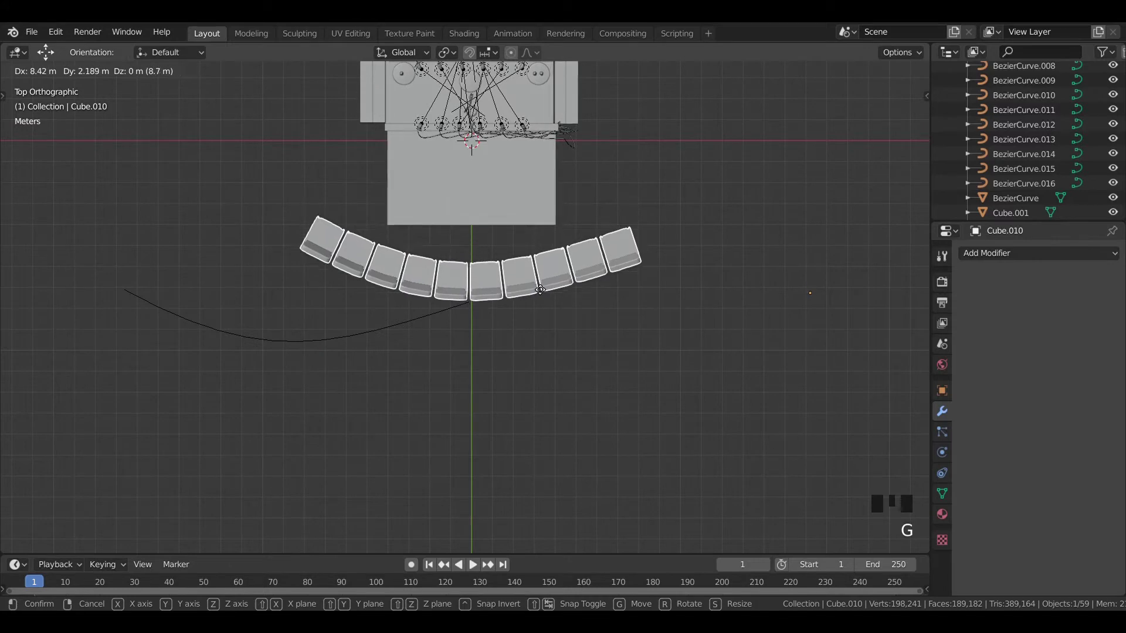
pyautogui.press('KP_0')
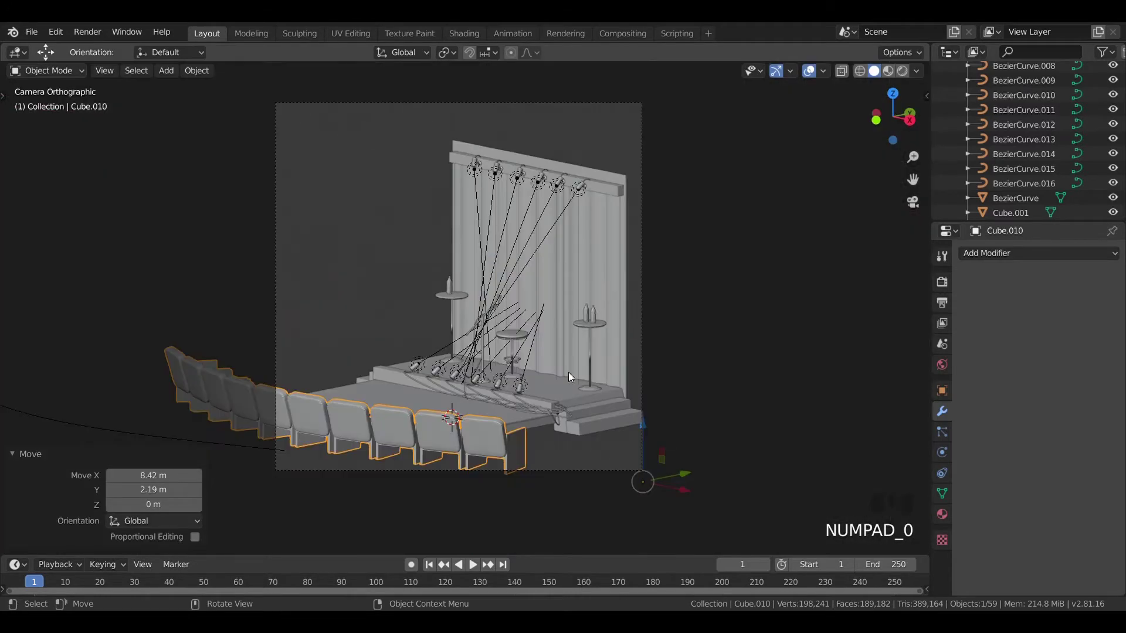
# Switch the viewport to Rendered shading and re-enable the base collection in the Outliner.
pyautogui.click(760, 401)
pyautogui.press('z')
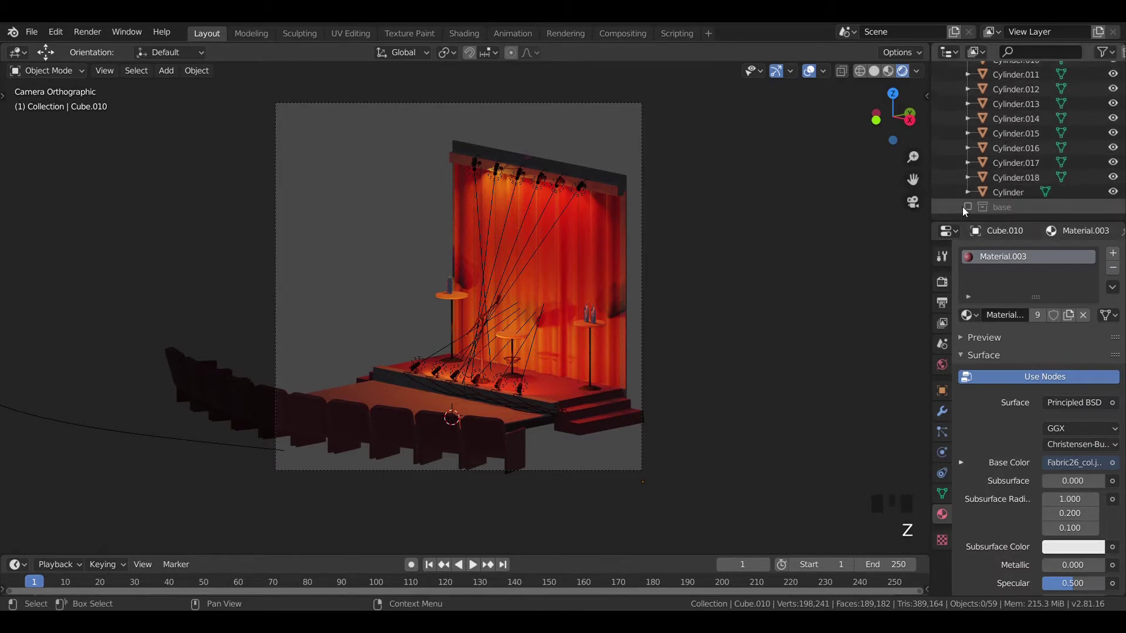
pyautogui.click(969, 213)
# Duplicate the chair arc and rotate/move the copy to continue the curve at the right end.
pyautogui.click(508, 467)
pyautogui.press('KP_7')
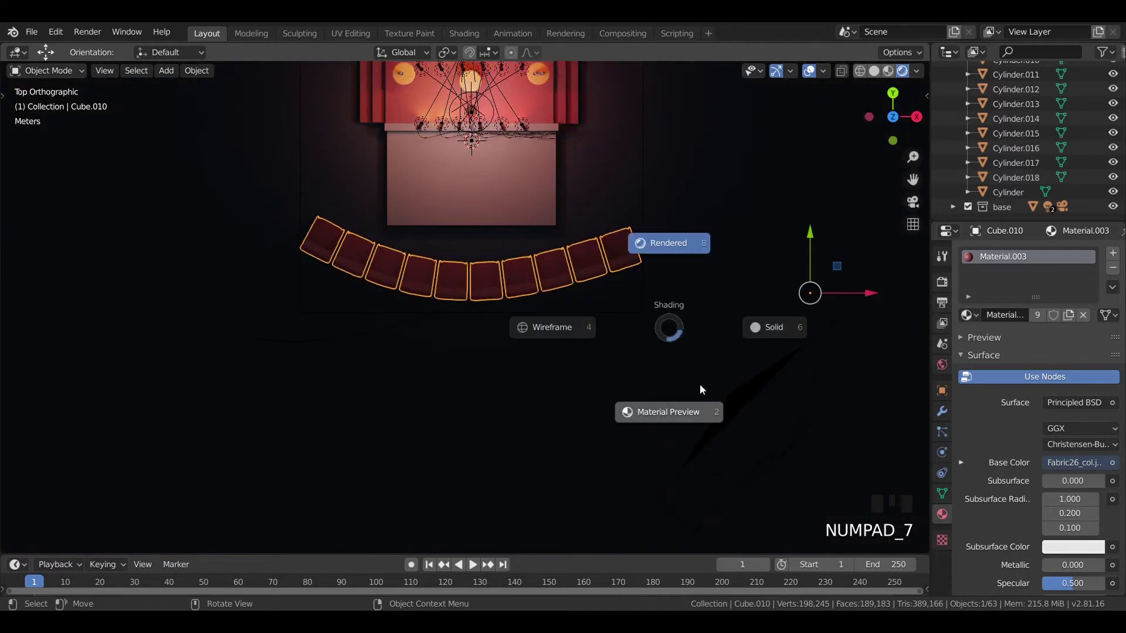
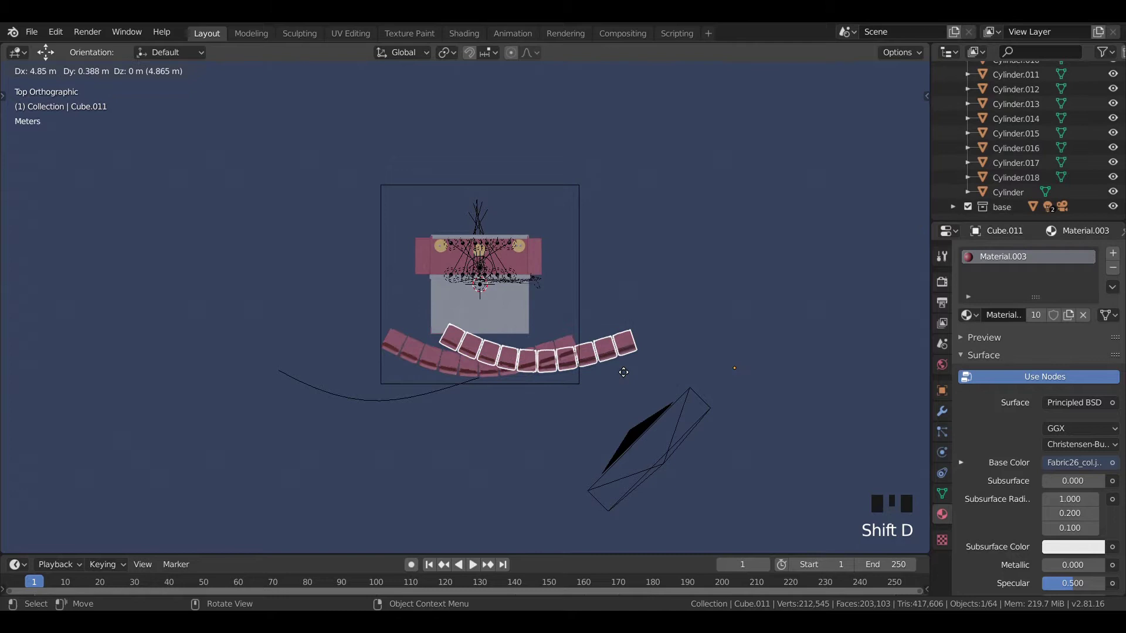
pyautogui.press('r')
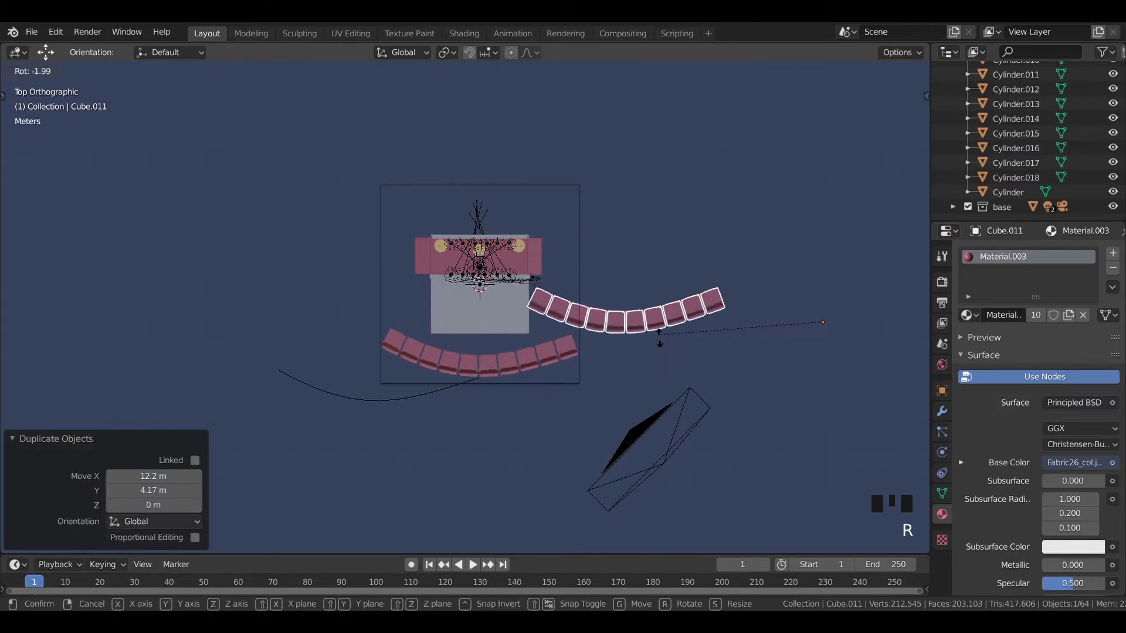
pyautogui.press('g')
pyautogui.press('r')
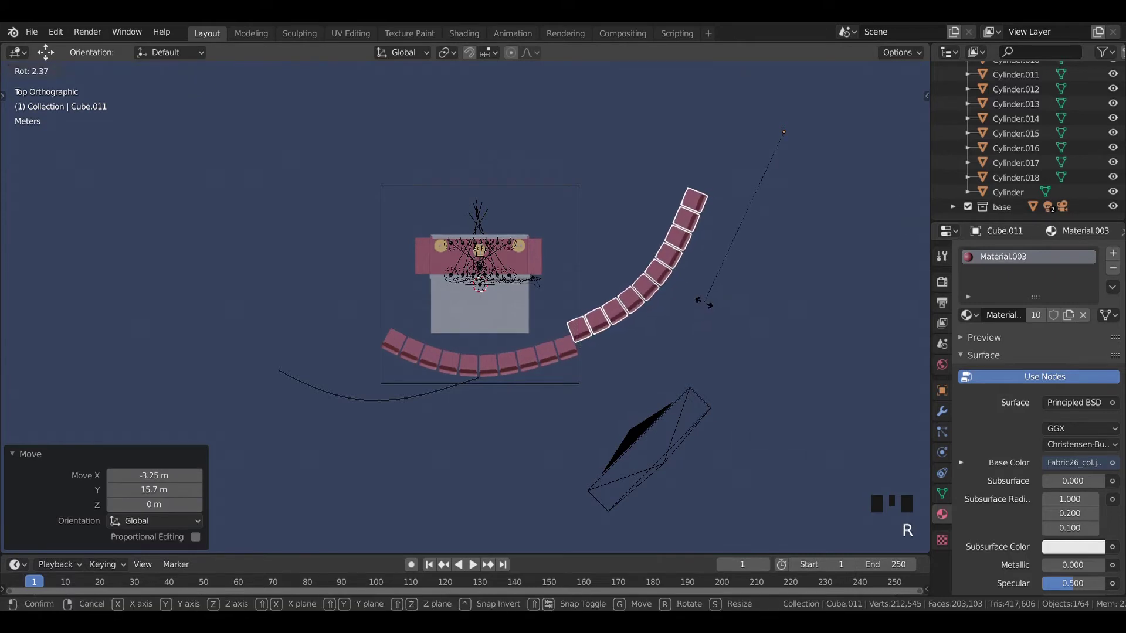
pyautogui.press('g')
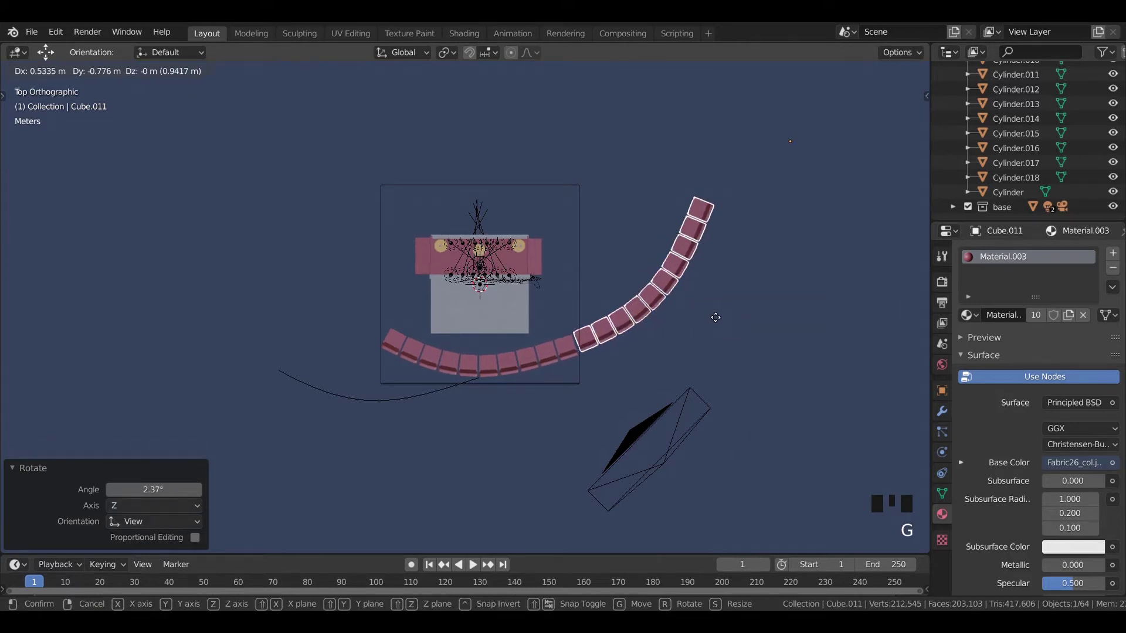
# Duplicate again for the left end, rotate and place it to mirror the curve, then check in camera view.
pyautogui.press('shift+d')
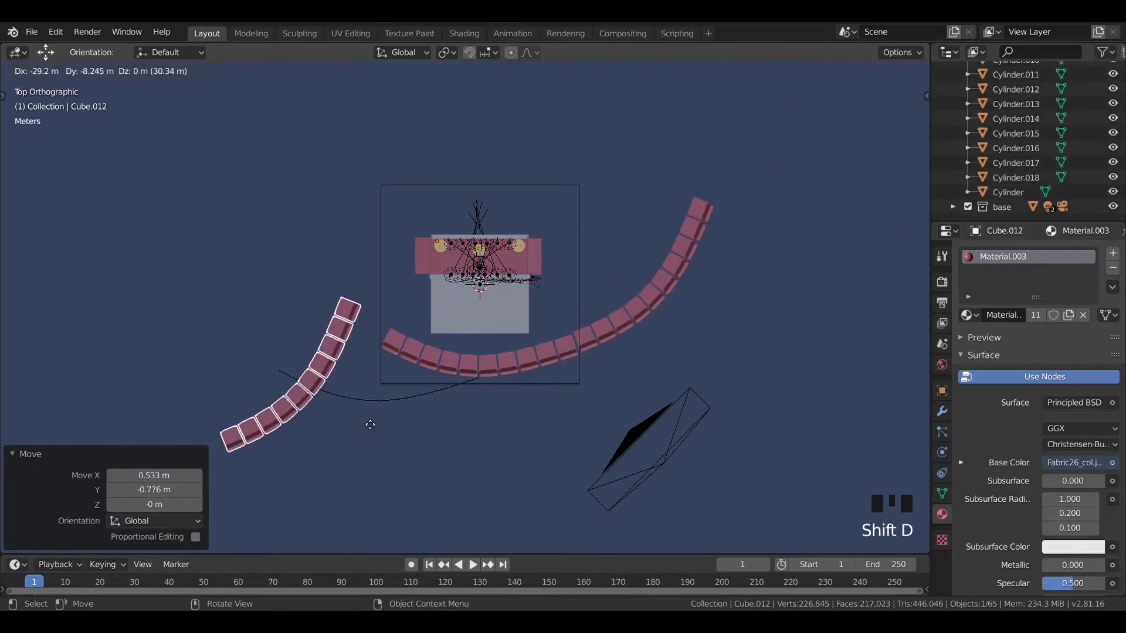
pyautogui.press('r')
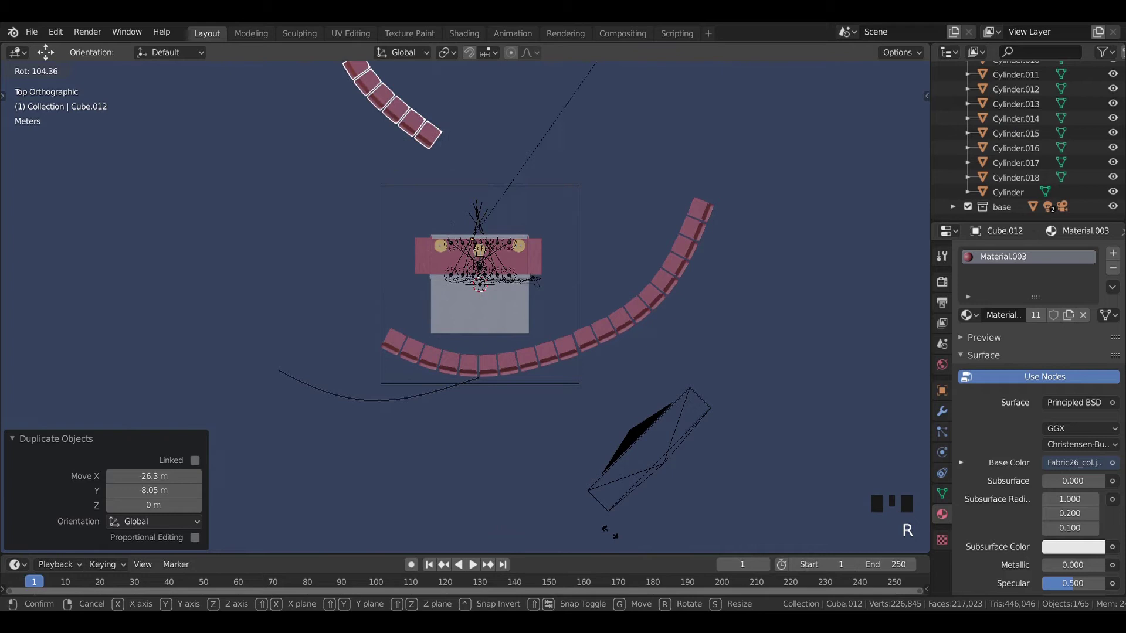
pyautogui.press('g')
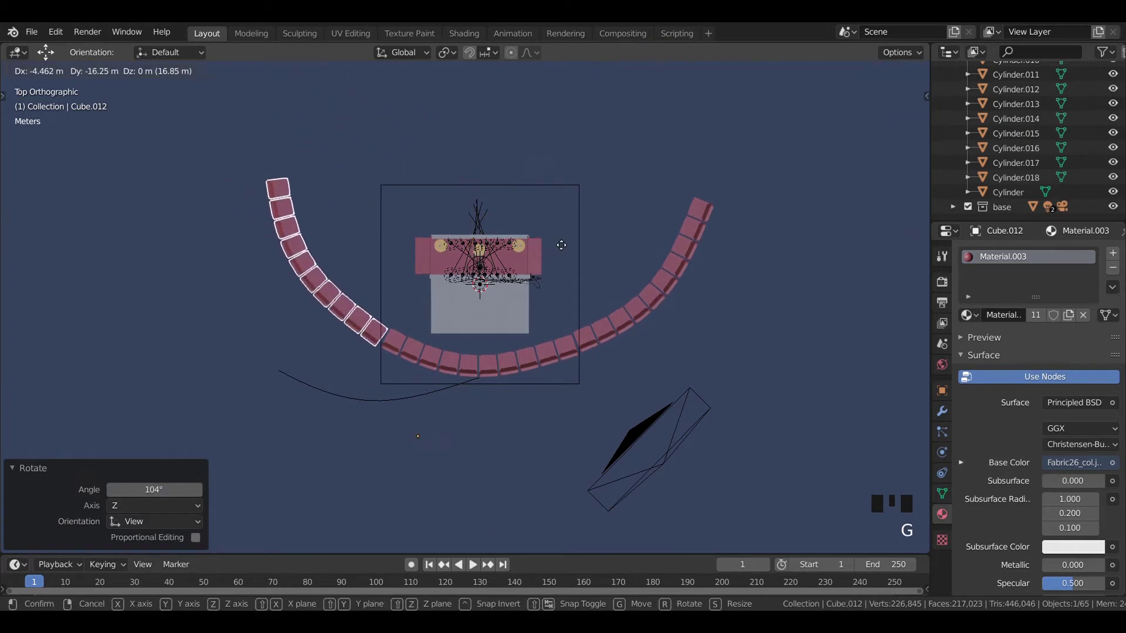
pyautogui.press('r')
pyautogui.press('g')
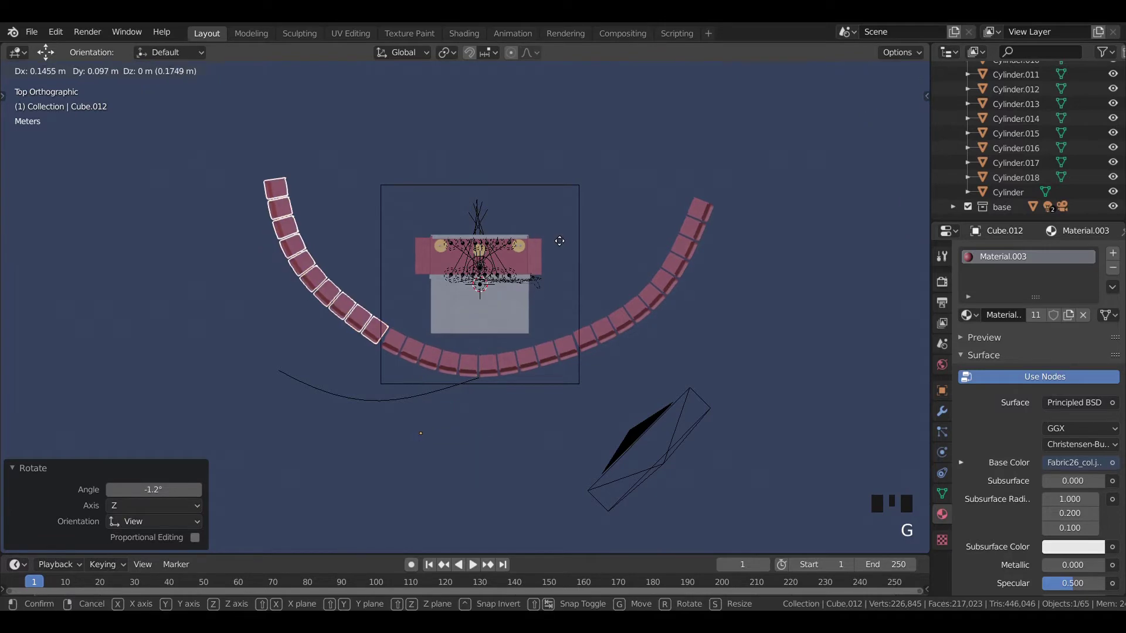
pyautogui.press('KP_0')
pyautogui.click(410, 425)
# Duplicate the whole front row and place the copy behind it as a second row.
pyautogui.click(763, 456)
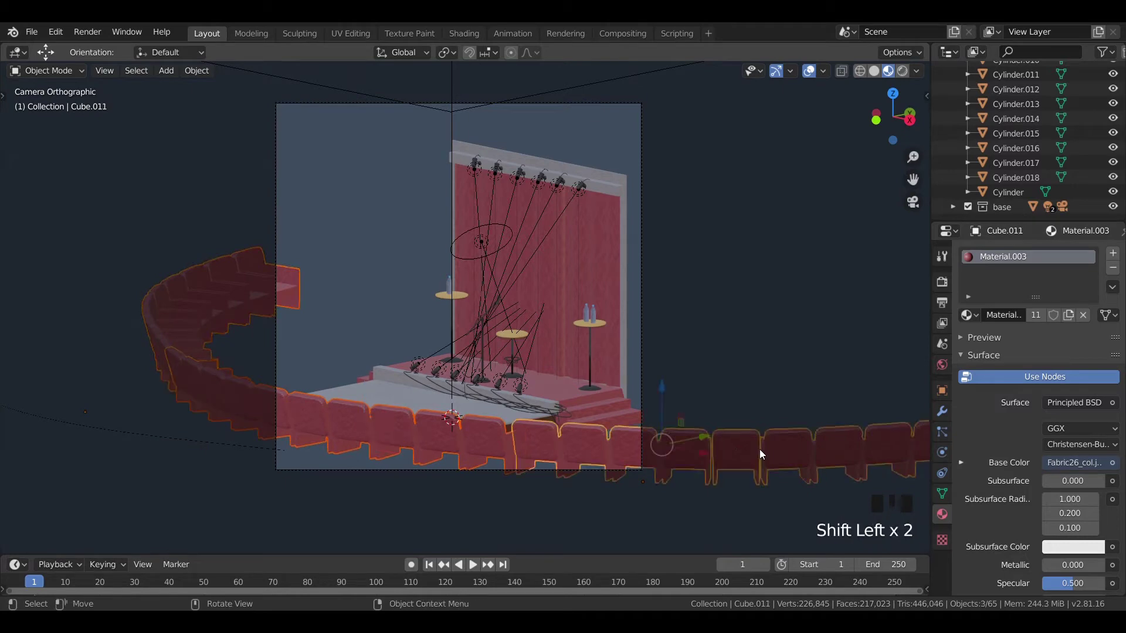
pyautogui.press('KP_7')
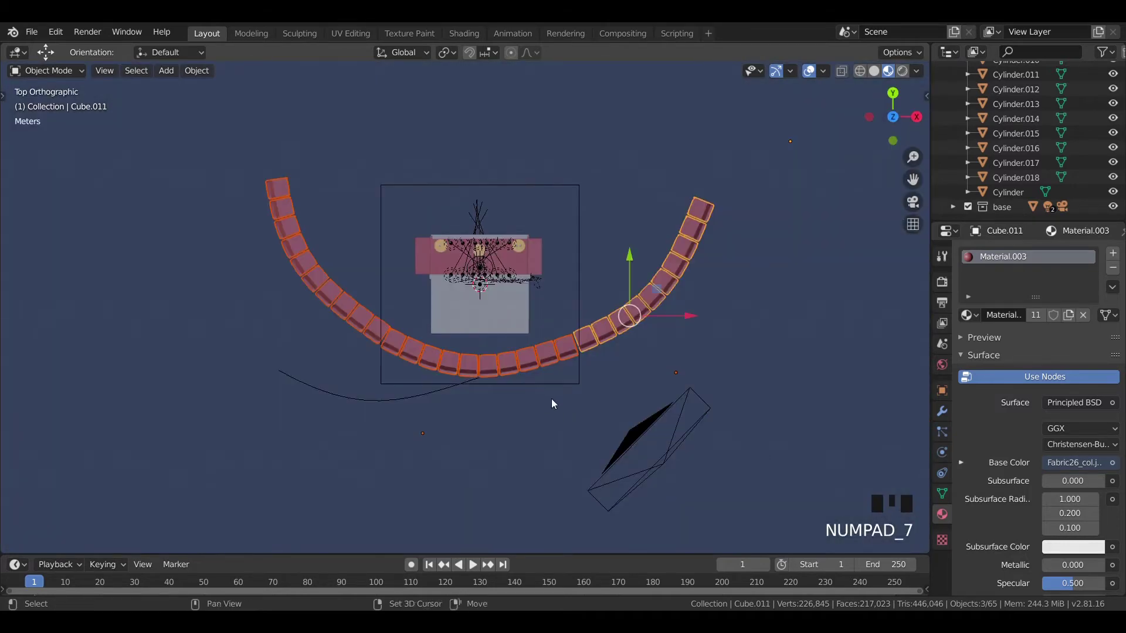
pyautogui.press('shift+d')
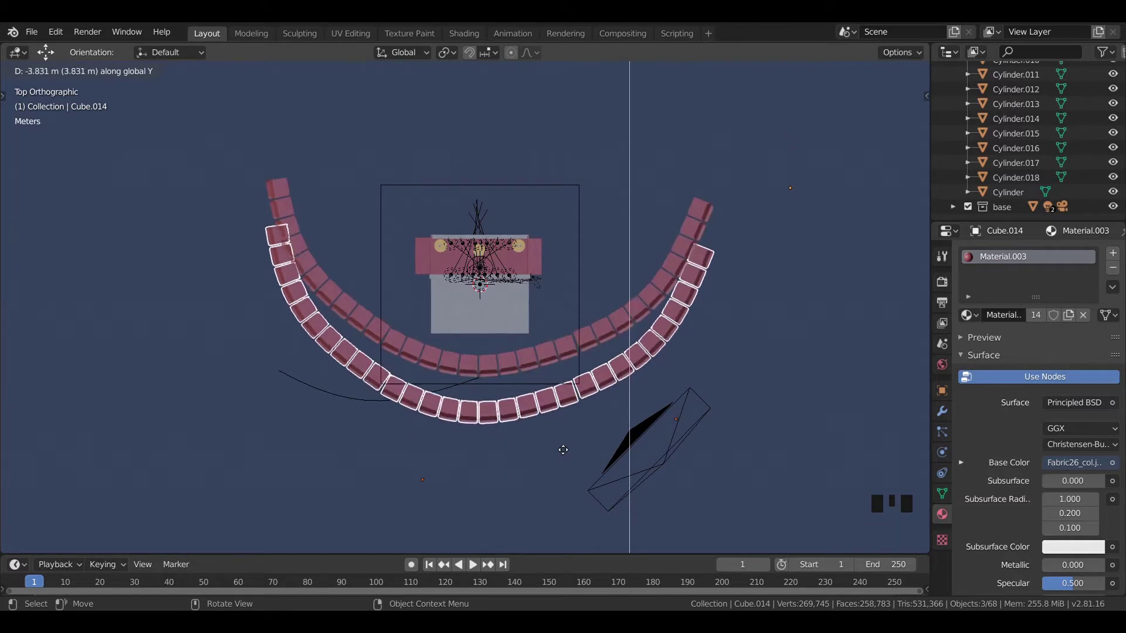
pyautogui.click(702, 305)
# Rotate and move the new row's right and left end sections outward to follow the arc.
pyautogui.click(695, 299)
pyautogui.press('r')
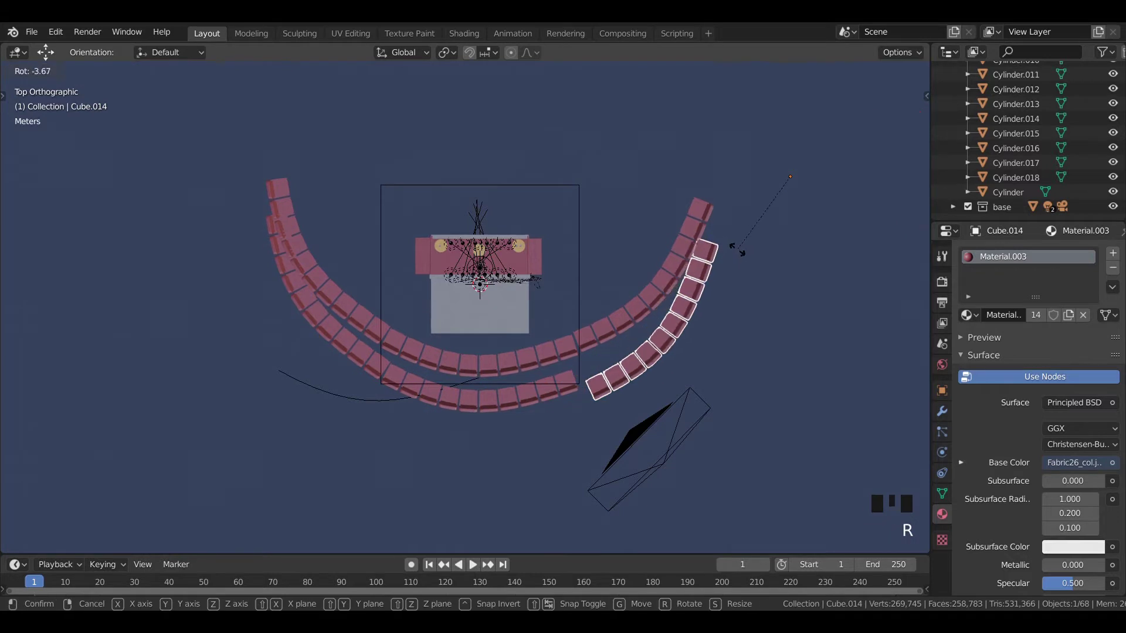
pyautogui.press('g')
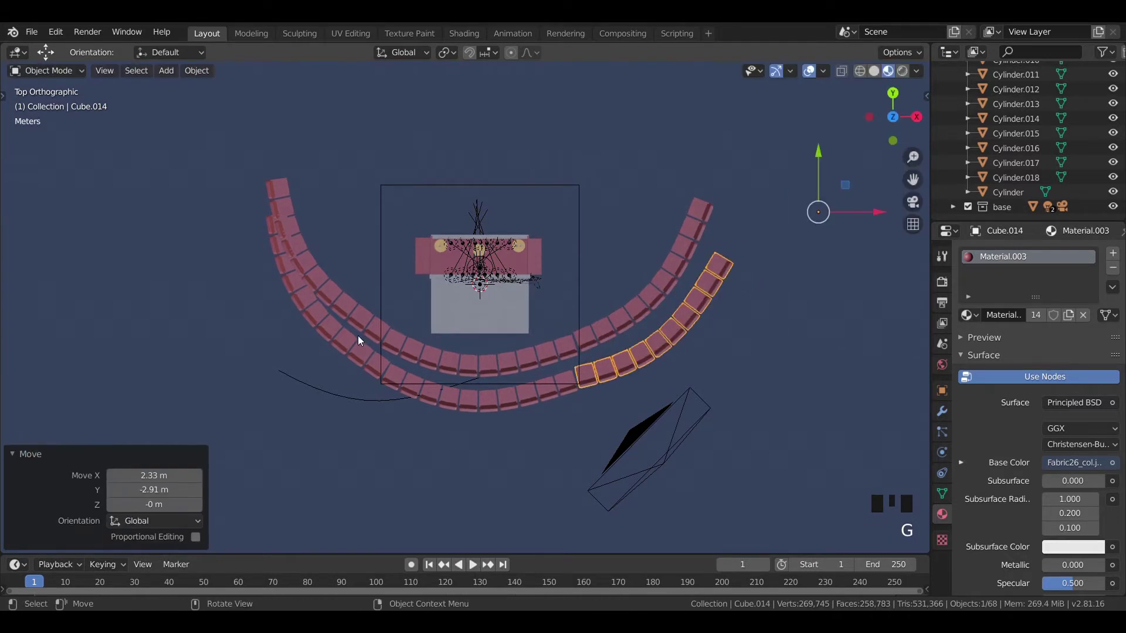
pyautogui.click(342, 341)
pyautogui.press('r')
pyautogui.press('g')
pyautogui.press('r')
pyautogui.press('g')
# Shift the centre section to line up with the ends and view the seating through the camera.
pyautogui.click(425, 391)
pyautogui.click(520, 412)
pyautogui.press('g')
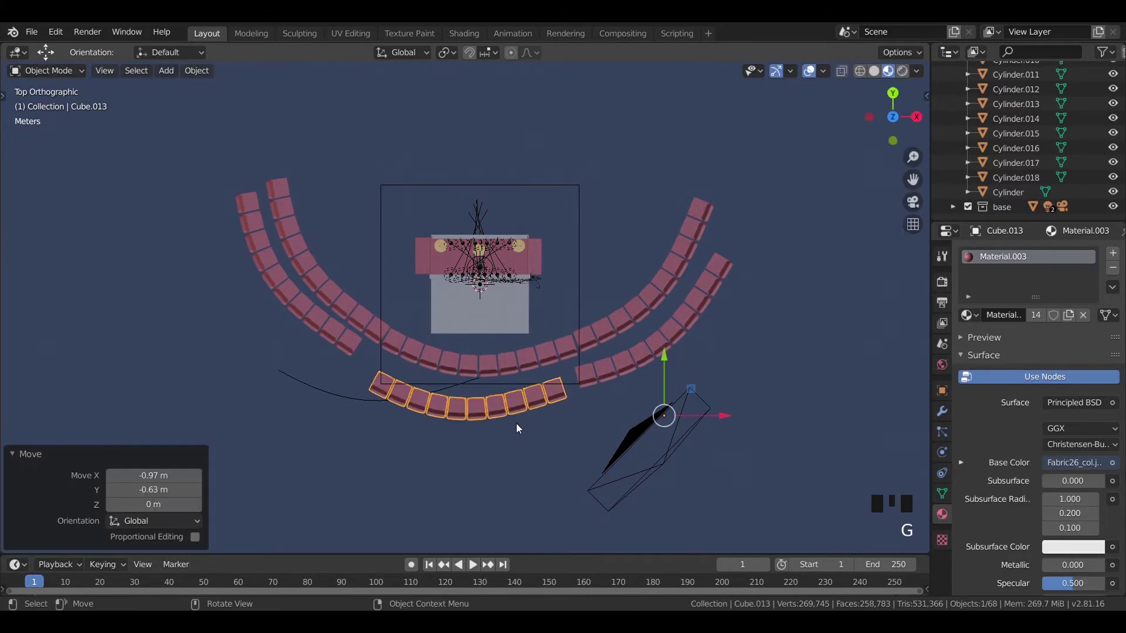
pyautogui.press('KP_0')
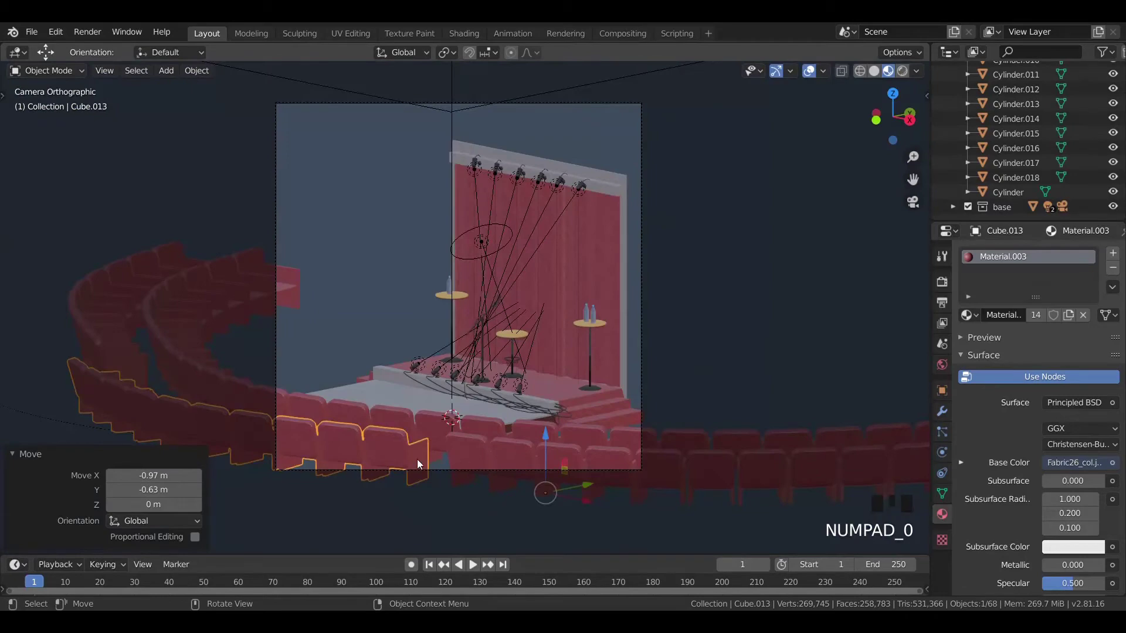
# Save the scene as clc.blend and exclude the base collection from the view in the Outliner.
pyautogui.press('KP_7')
pyautogui.press('g')
pyautogui.press('KP_0')
pyautogui.click(749, 316)
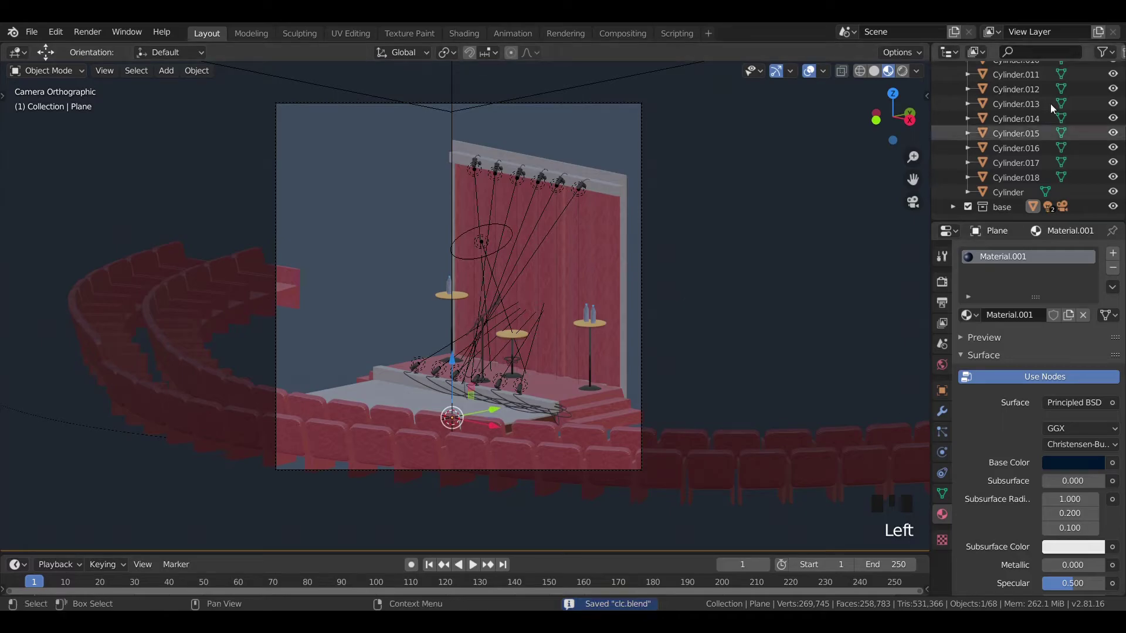
pyautogui.click(574, 507)
# Duplicate the centre chair section and rotate and move the copy to the third row's left end.
pyautogui.press('shift+d')
pyautogui.press('r')
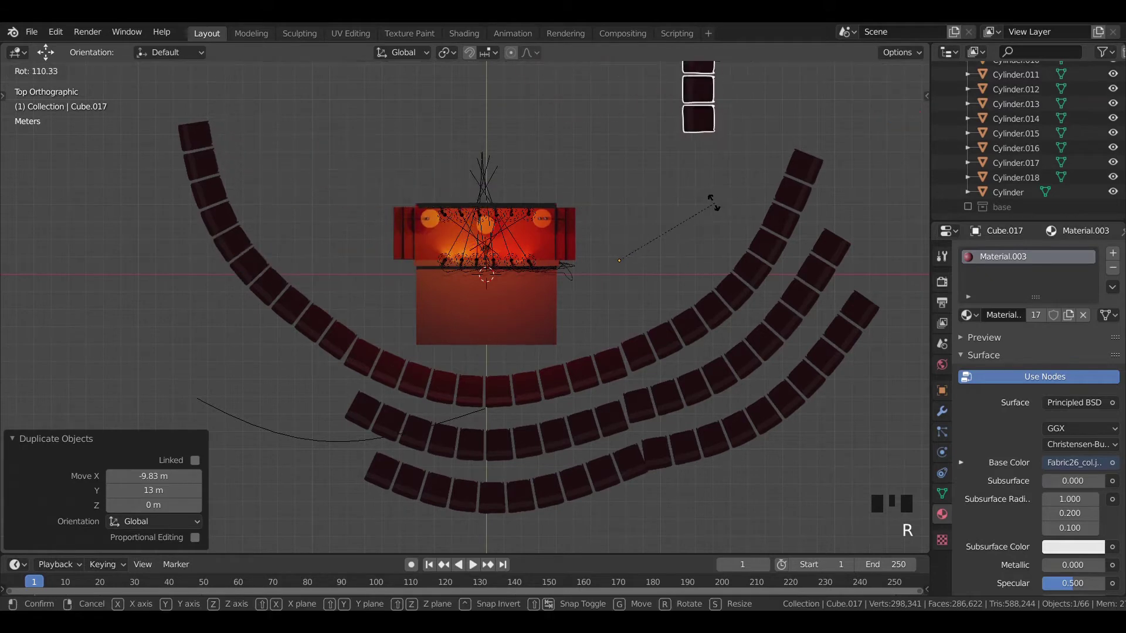
pyautogui.press('g')
pyautogui.press('r')
pyautogui.press('g')
pyautogui.press('r')
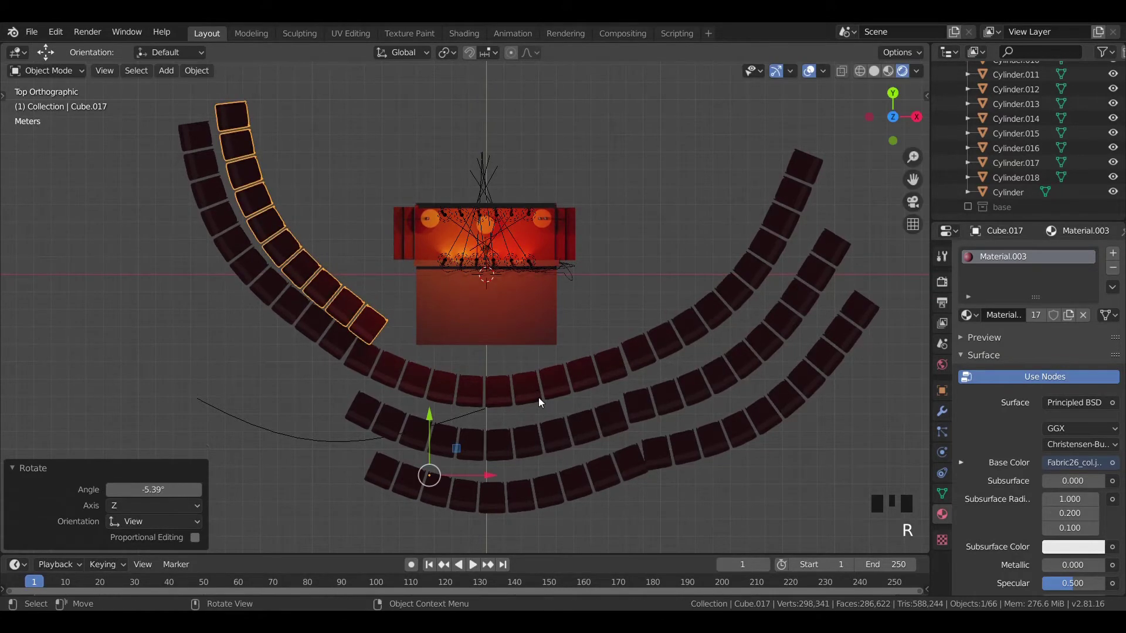
pyautogui.press('g')
pyautogui.press('r')
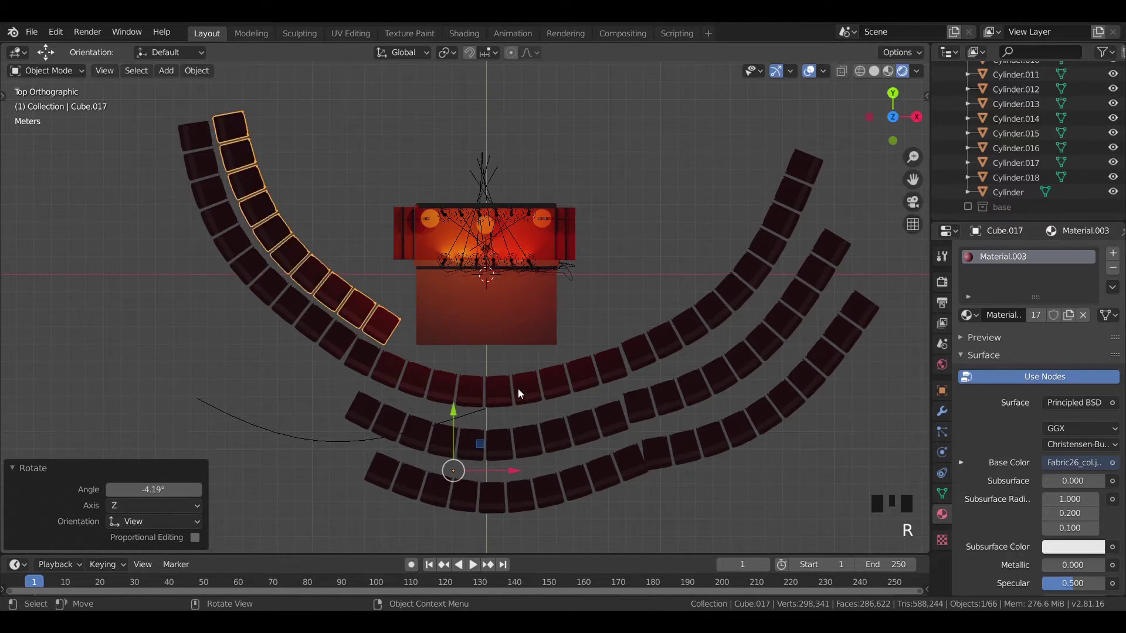
# Duplicate the right curved chair row and fit the copy into the outer arc, checking through the camera.
pyautogui.press('shift+d')
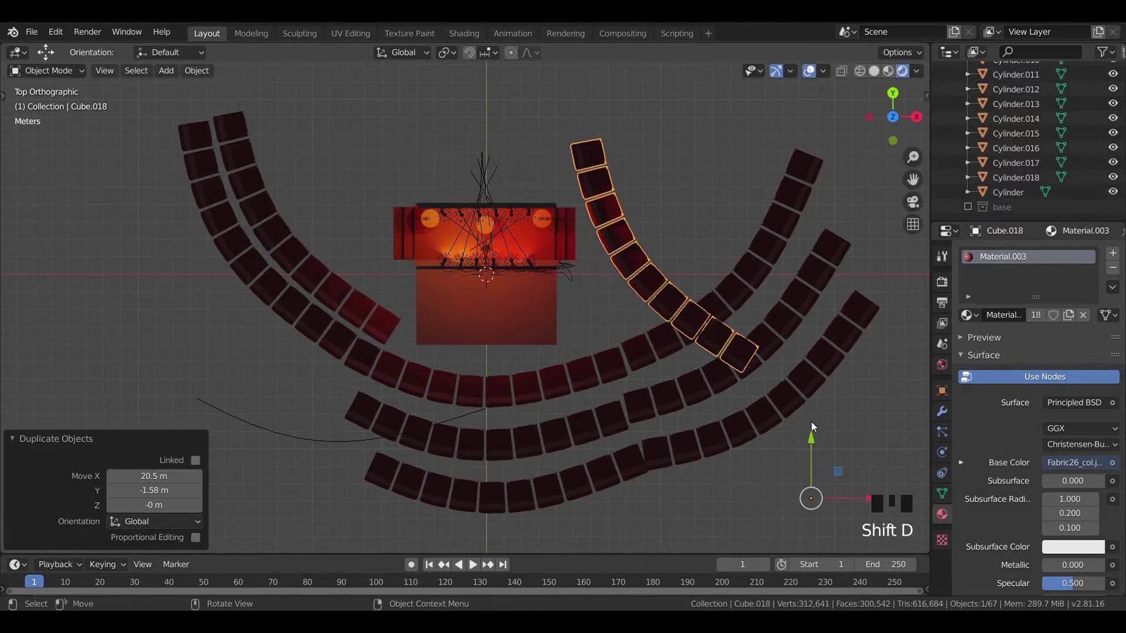
pyautogui.press('r')
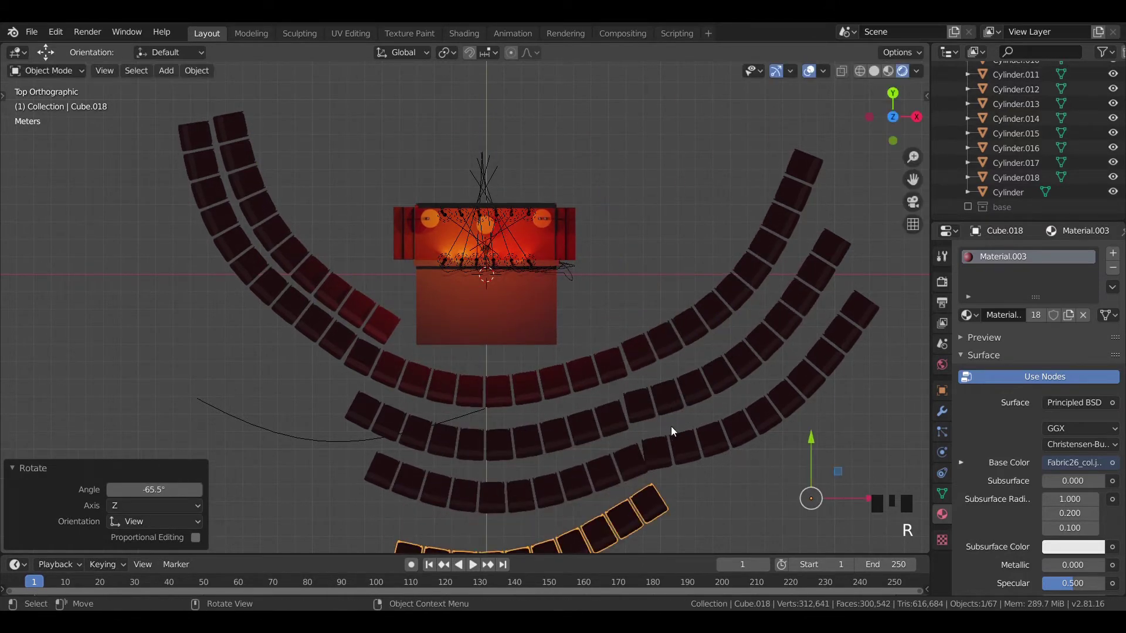
pyautogui.press('g')
pyautogui.press('r')
pyautogui.press('g')
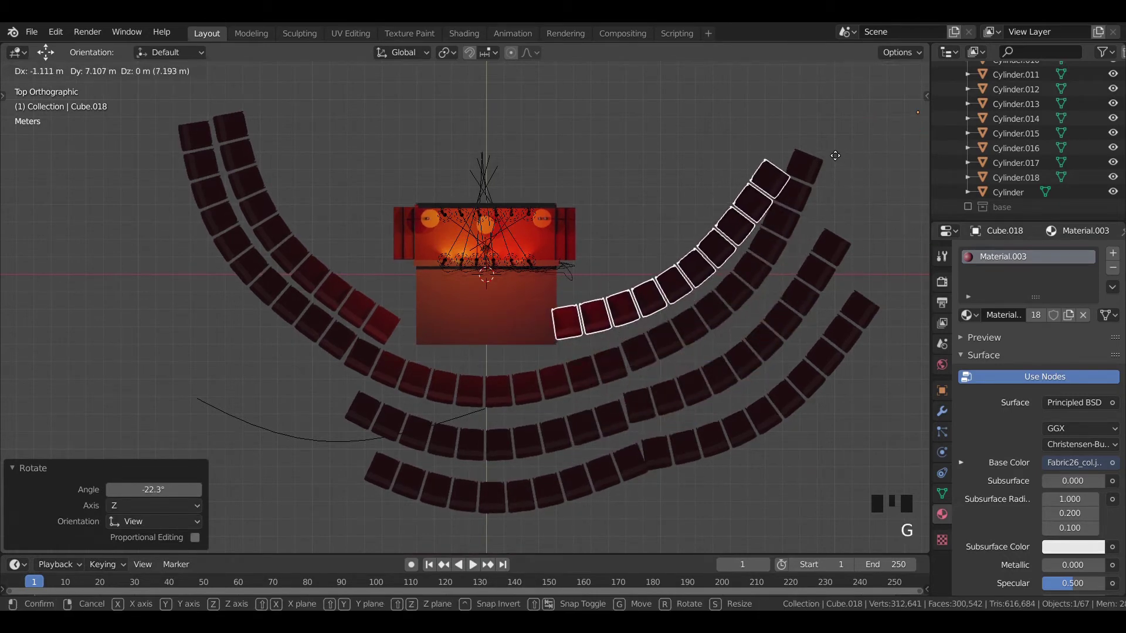
pyautogui.press('r')
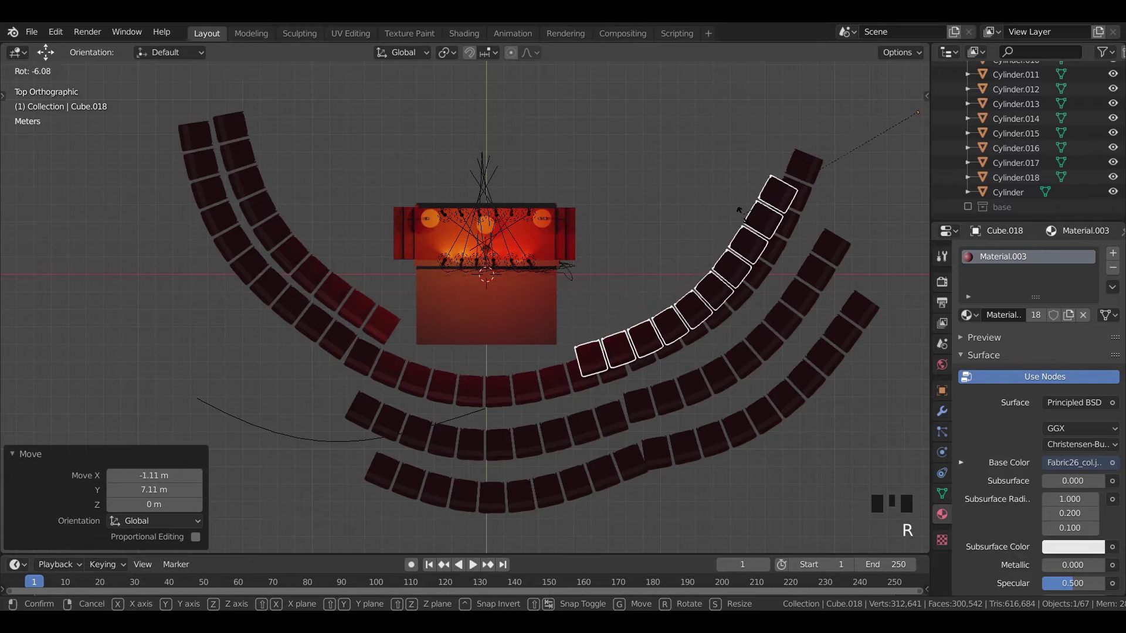
pyautogui.press('g')
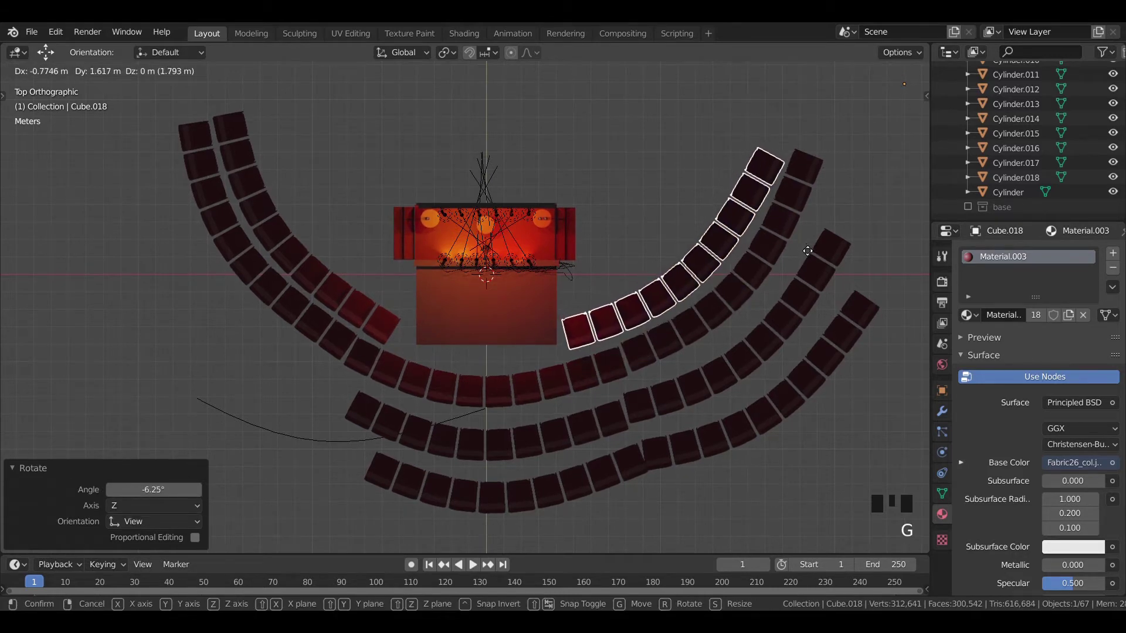
pyautogui.click(367, 310)
pyautogui.press('KP_0')
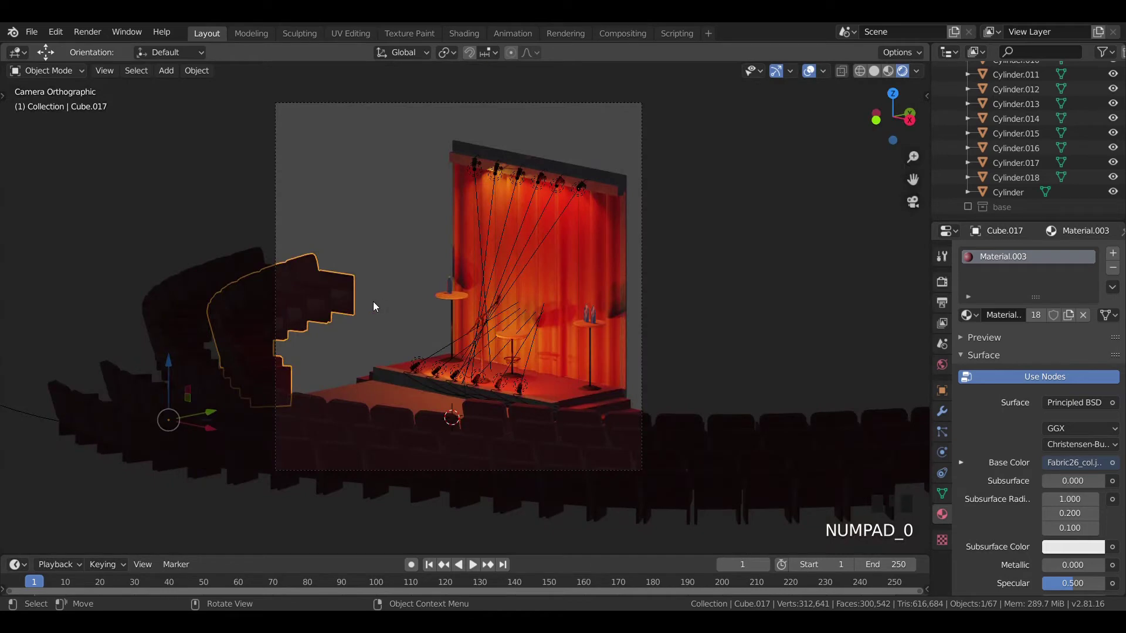
# Duplicate the left curved chair row in top view and rotate and move it into the outer left arc.
pyautogui.press('KP_7')
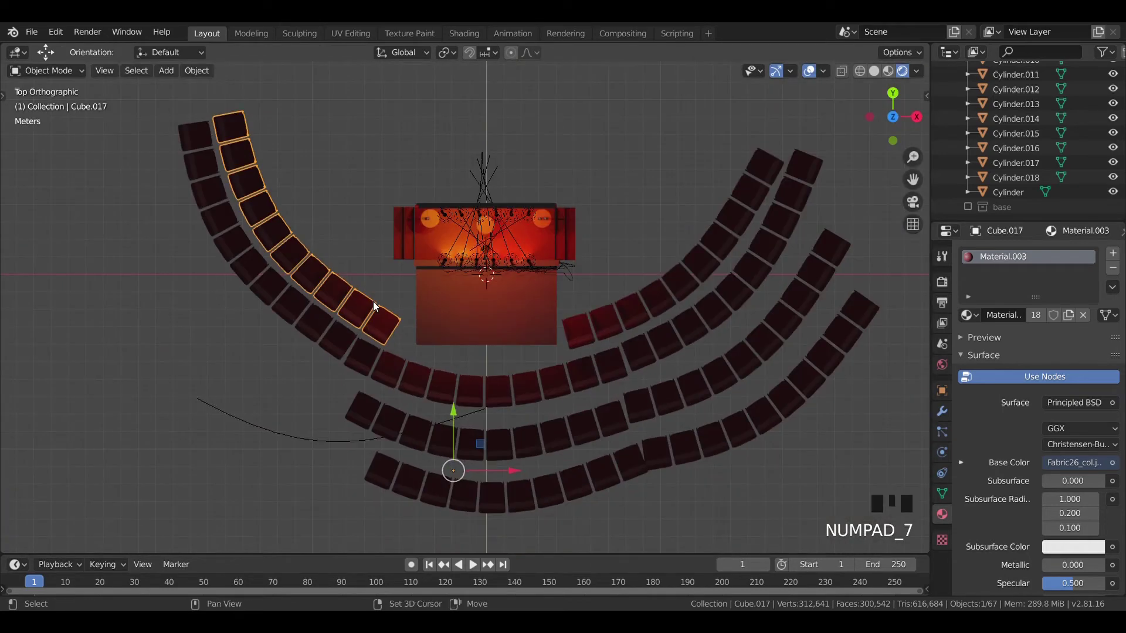
pyautogui.press('shift+d')
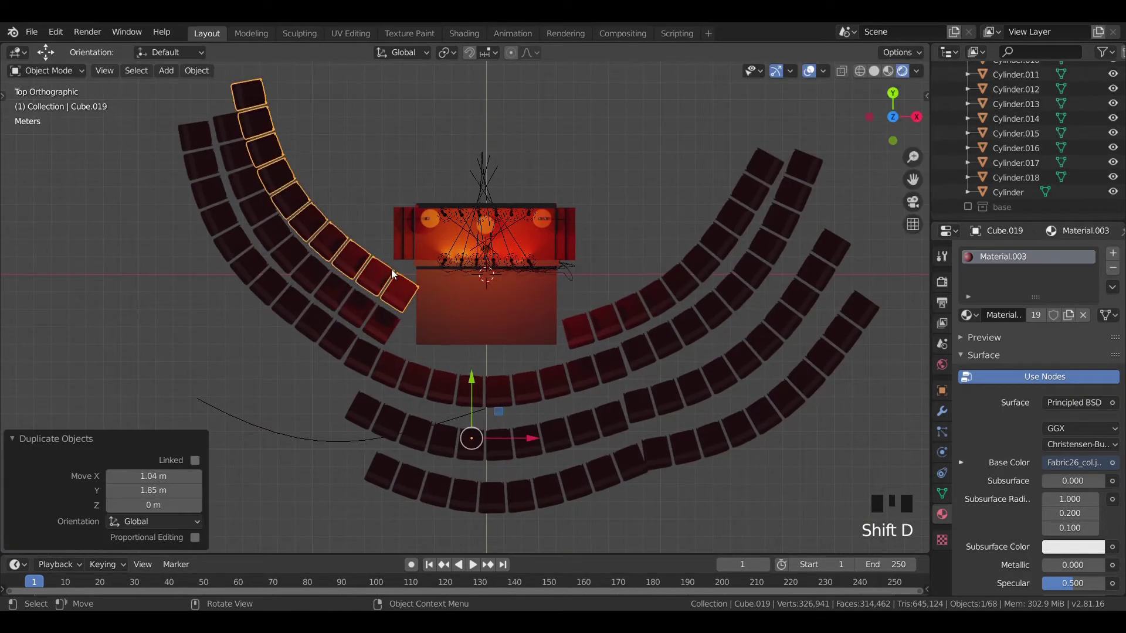
pyautogui.press('r')
pyautogui.press('g')
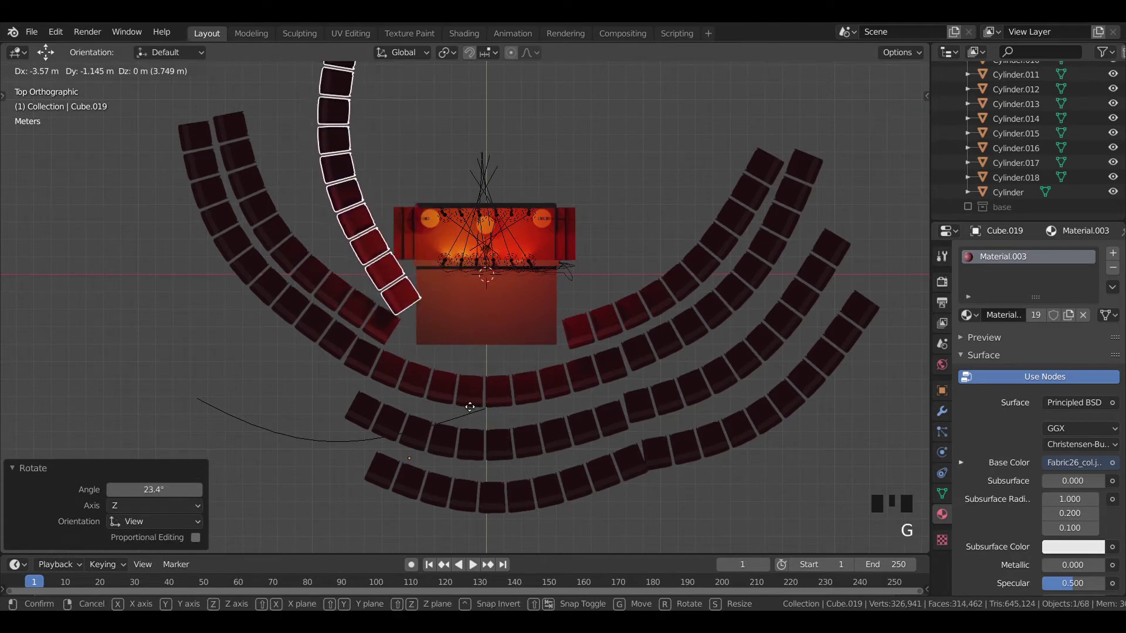
pyautogui.press('KP_0')
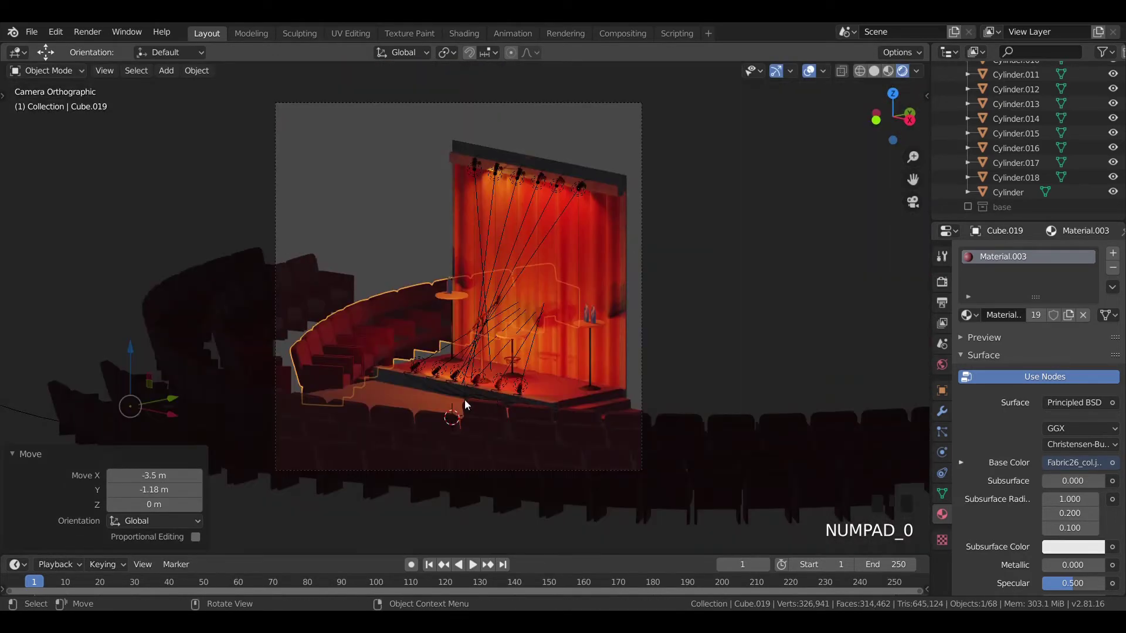
pyautogui.press('KP_7')
pyautogui.press('r')
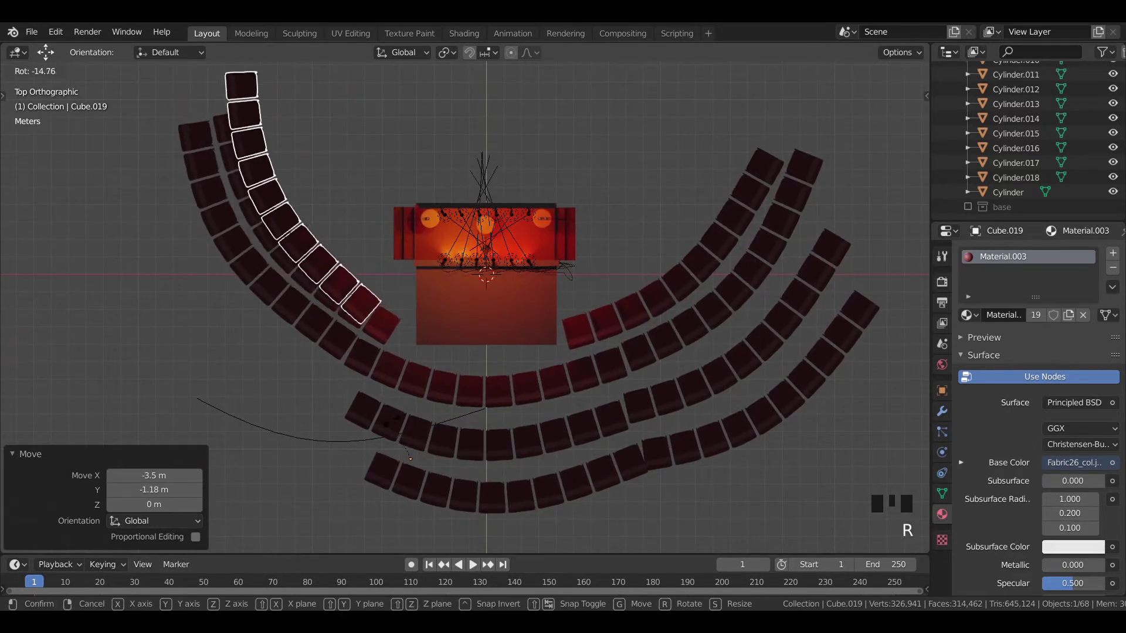
pyautogui.press('g')
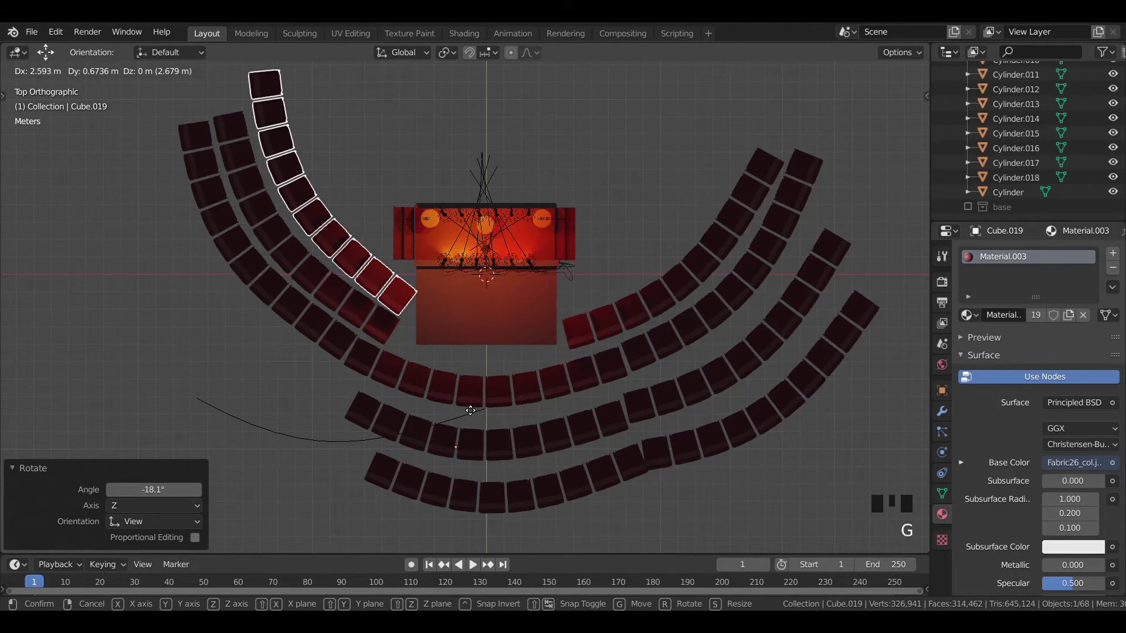
pyautogui.press('KP_0')
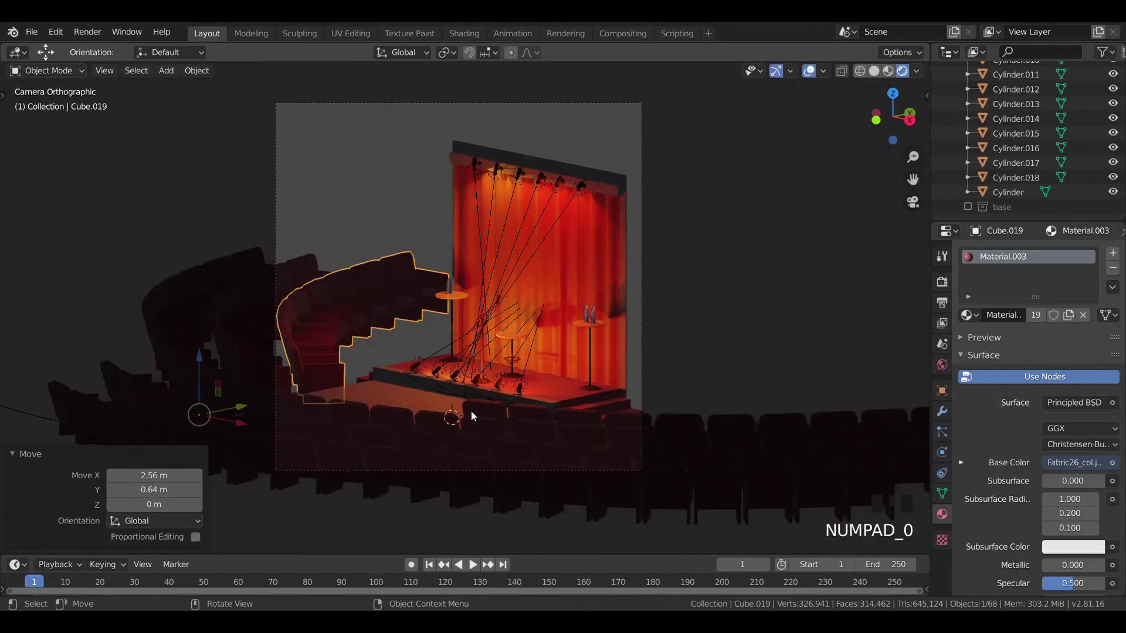
pyautogui.moveTo(405, 199); pyautogui.dragTo(973, 214)
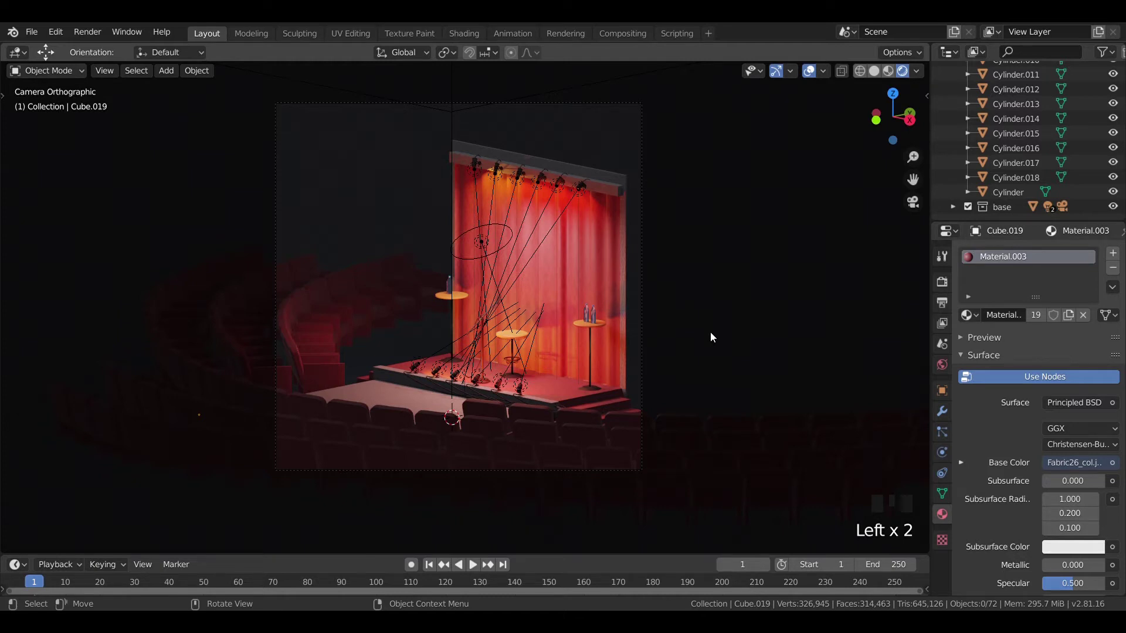
pyautogui.press('KP_7')
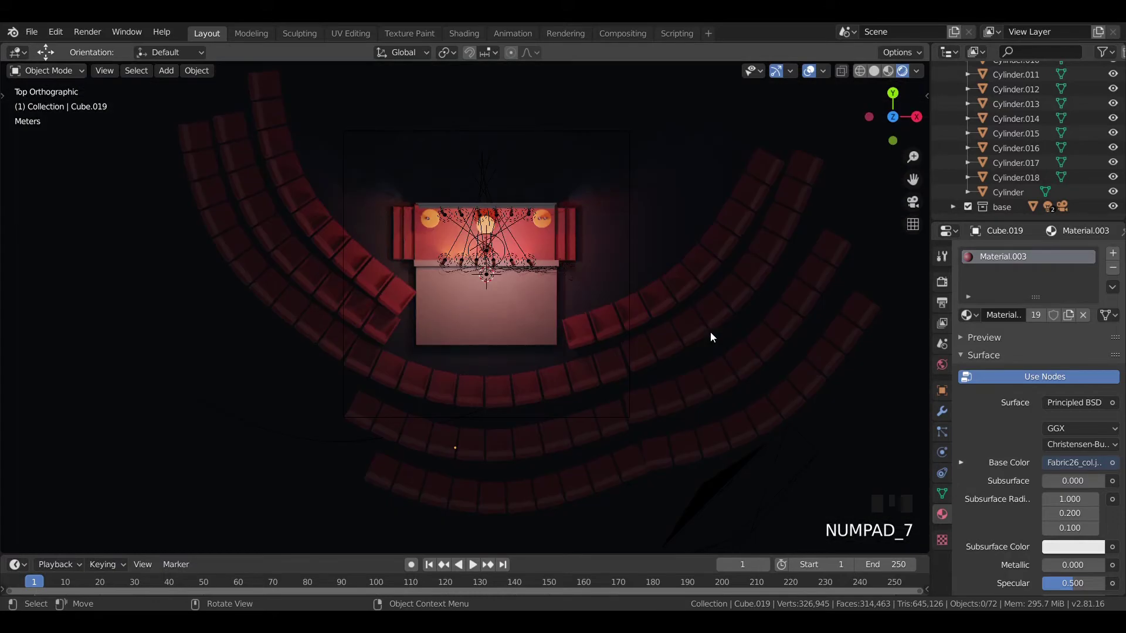
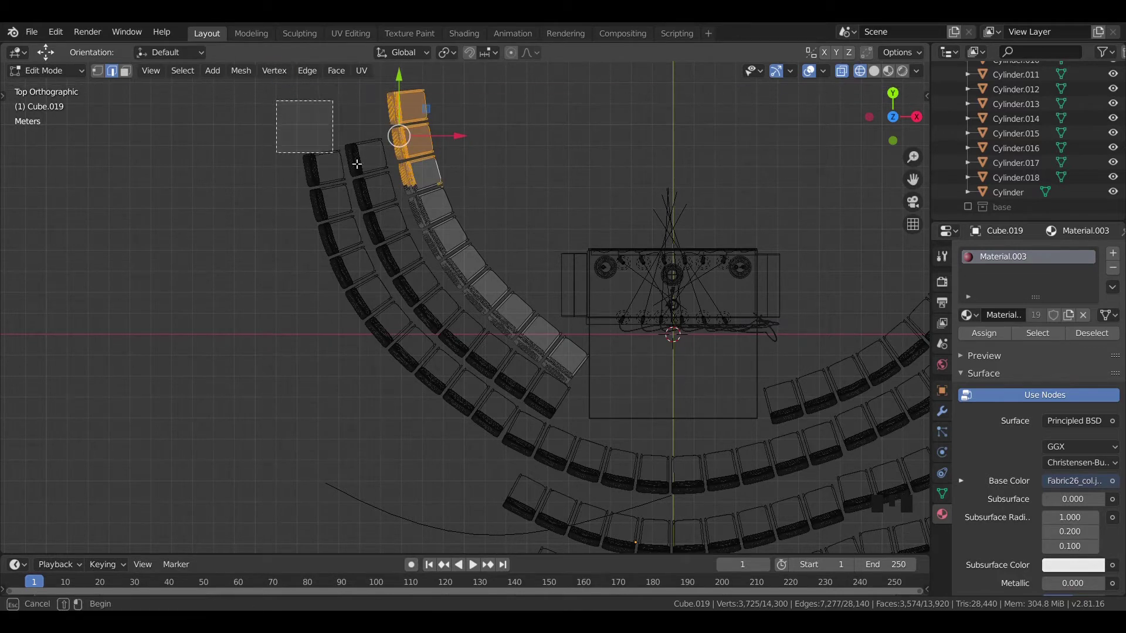
# Box-select the chairs sticking past the new left tier's top end and delete them.
pyautogui.press('b')
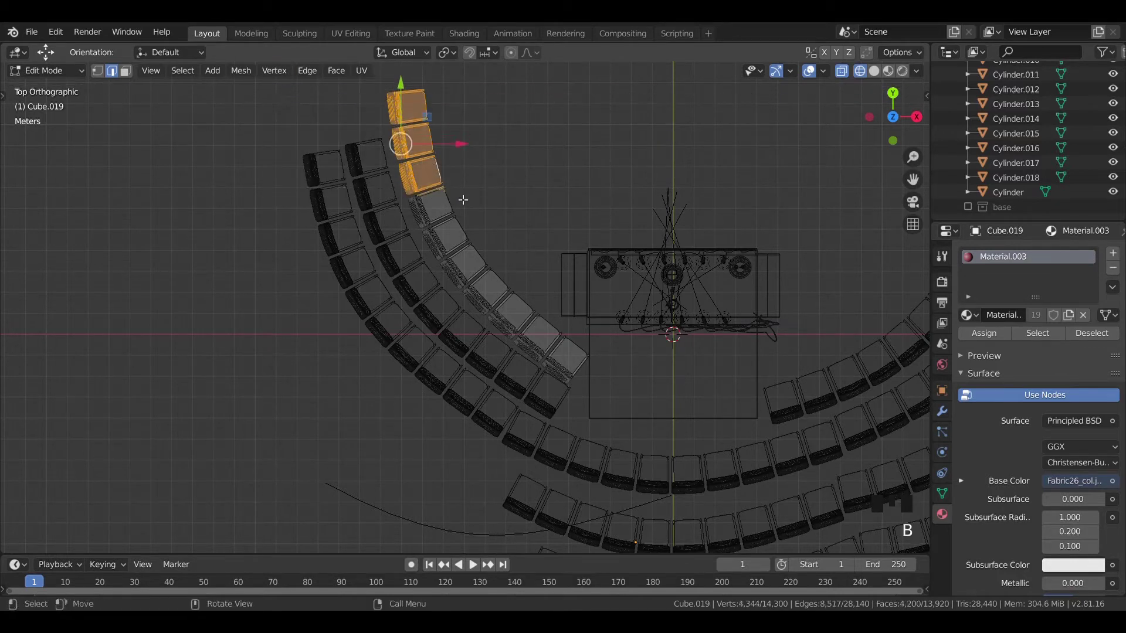
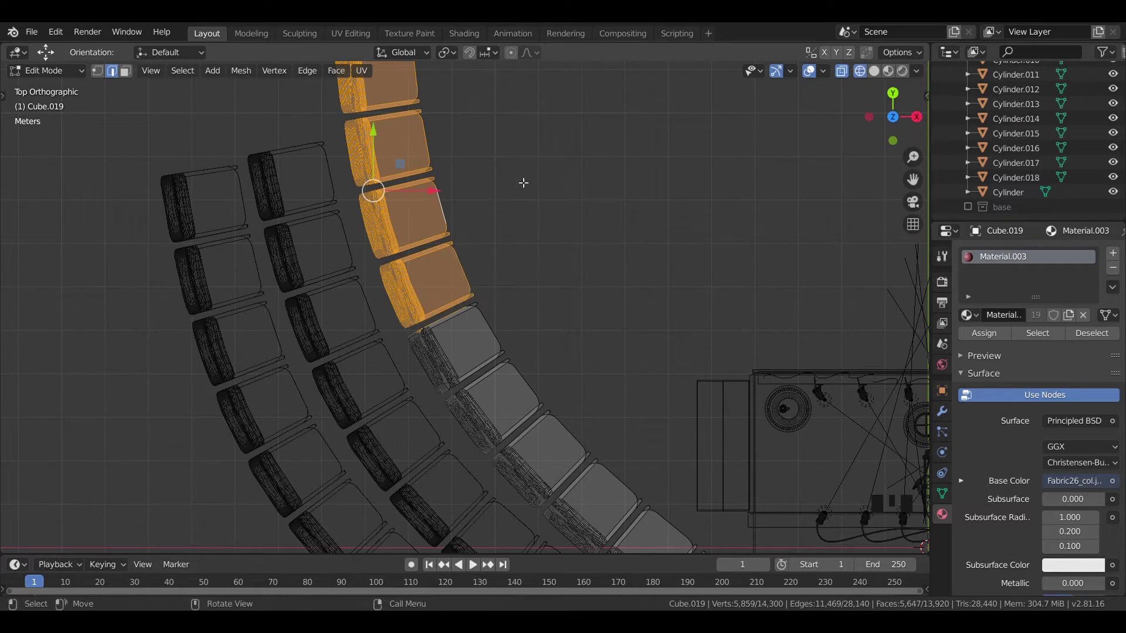
pyautogui.press('x')
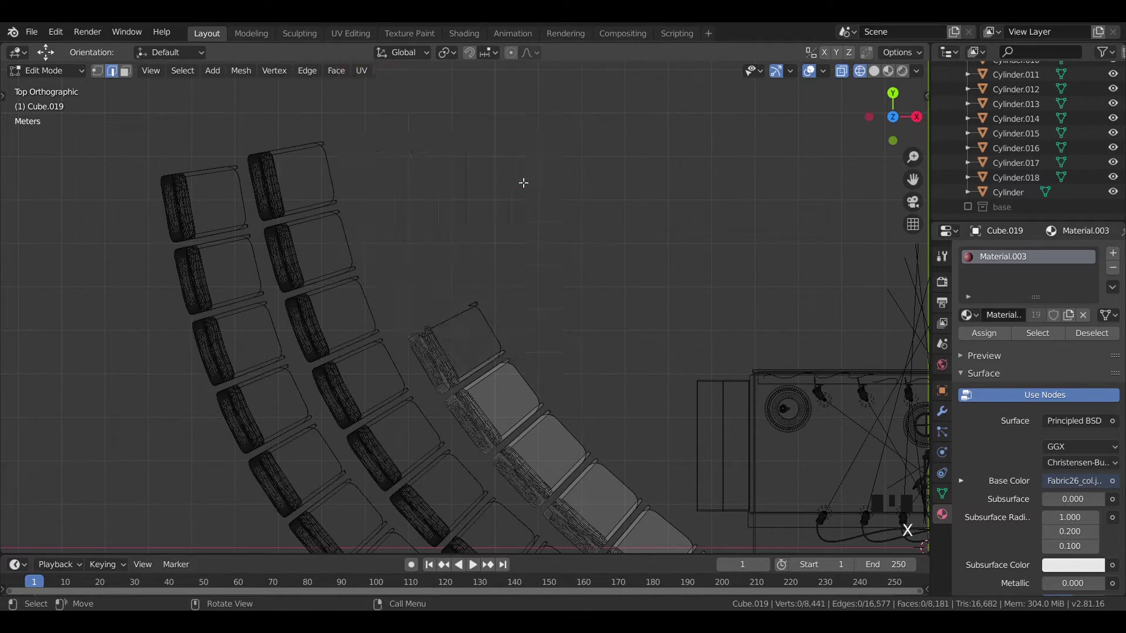
pyautogui.press('KP_0')
pyautogui.press('Tab')
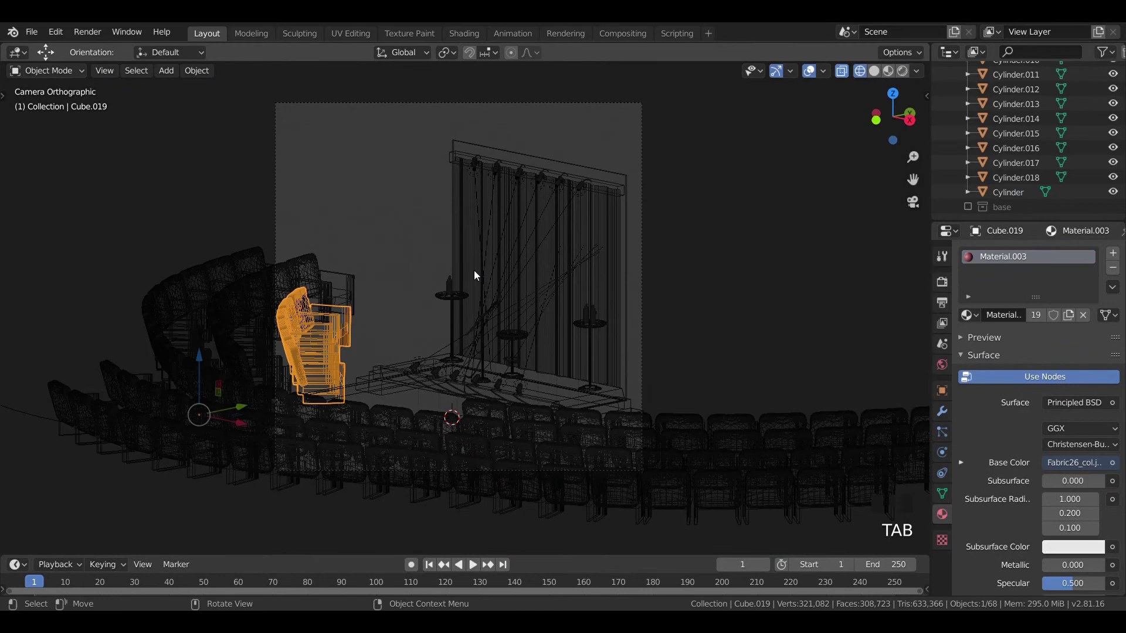
# Switch the viewport to Rendered shading, select the floor plane and save the scene.
pyautogui.press('z')
pyautogui.click(711, 225)
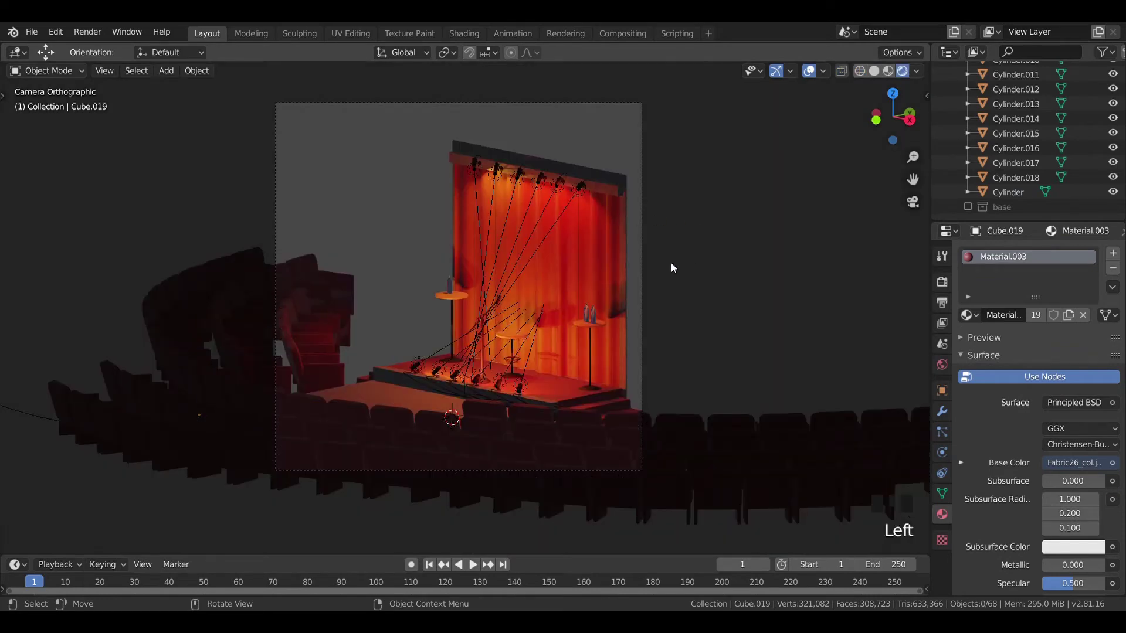
pyautogui.click(970, 214)
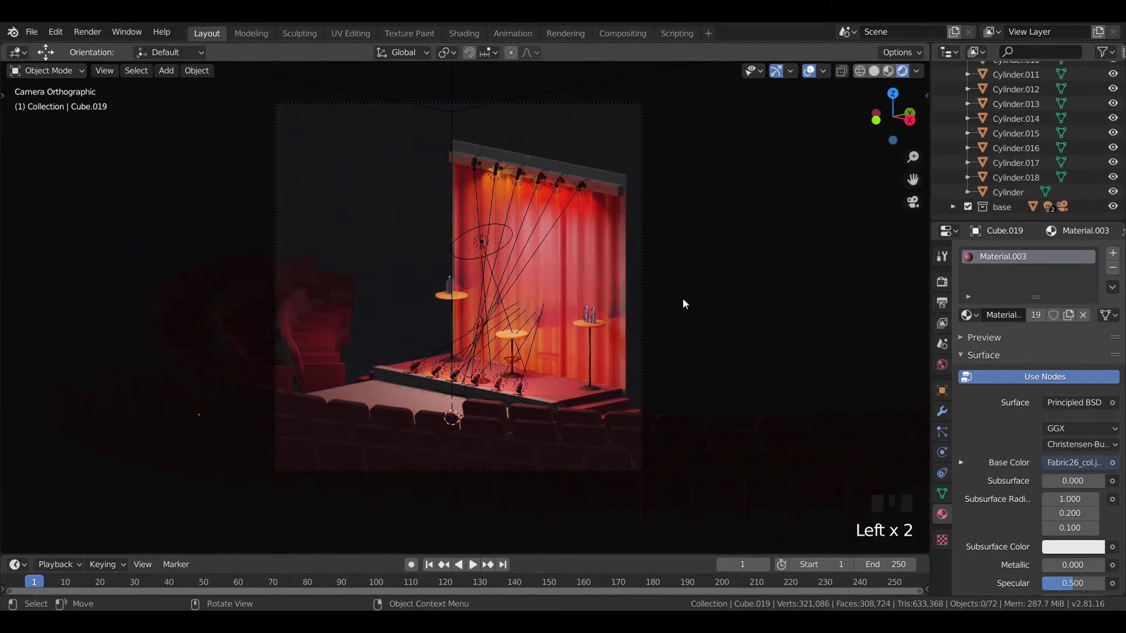
pyautogui.click(702, 304)
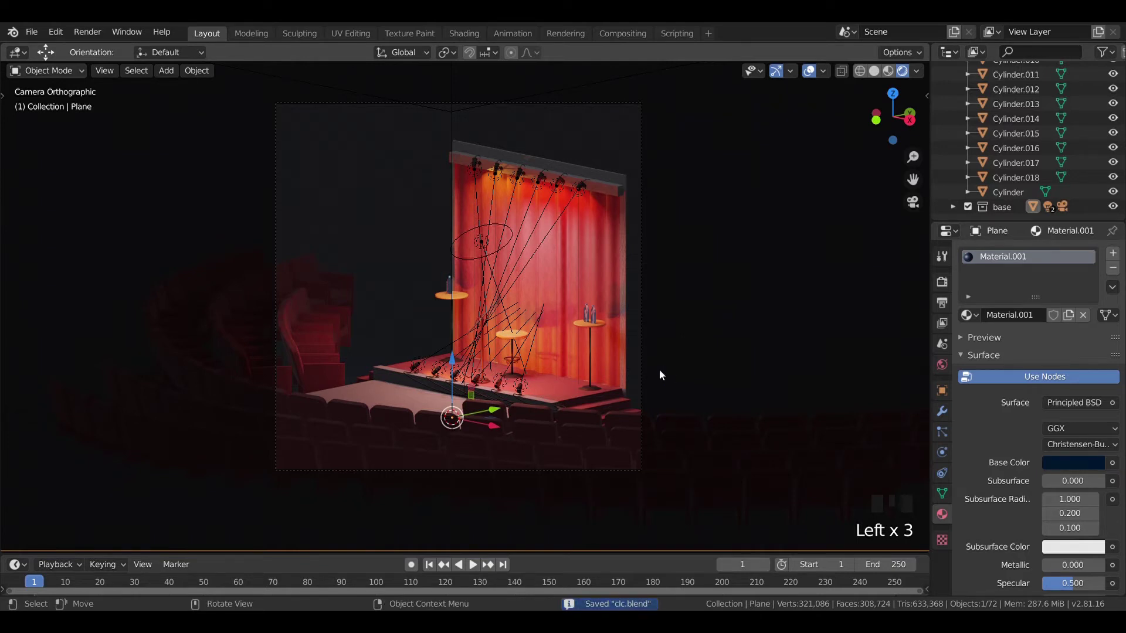
pyautogui.press('ctrl+s')
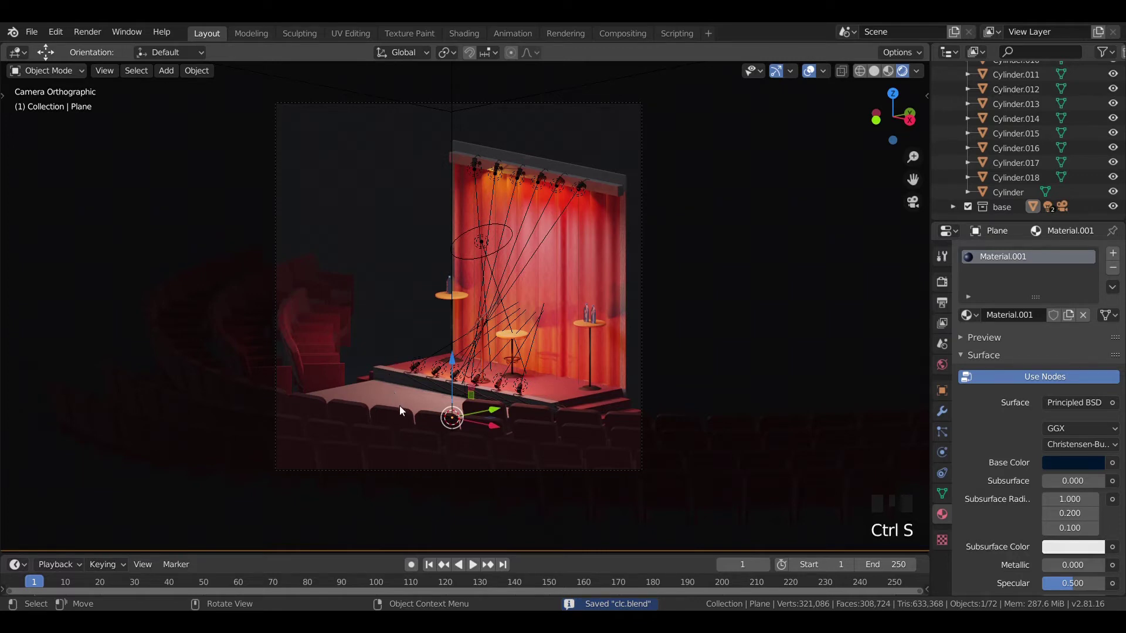
# Zoom the camera view in and out to preview the lit stage, then select the cloth-textured wall.
pyautogui.scroll(3)
pyautogui.moveTo(405, 420); pyautogui.dragTo(302, 405)
pyautogui.scroll(-3)
pyautogui.scroll(3)
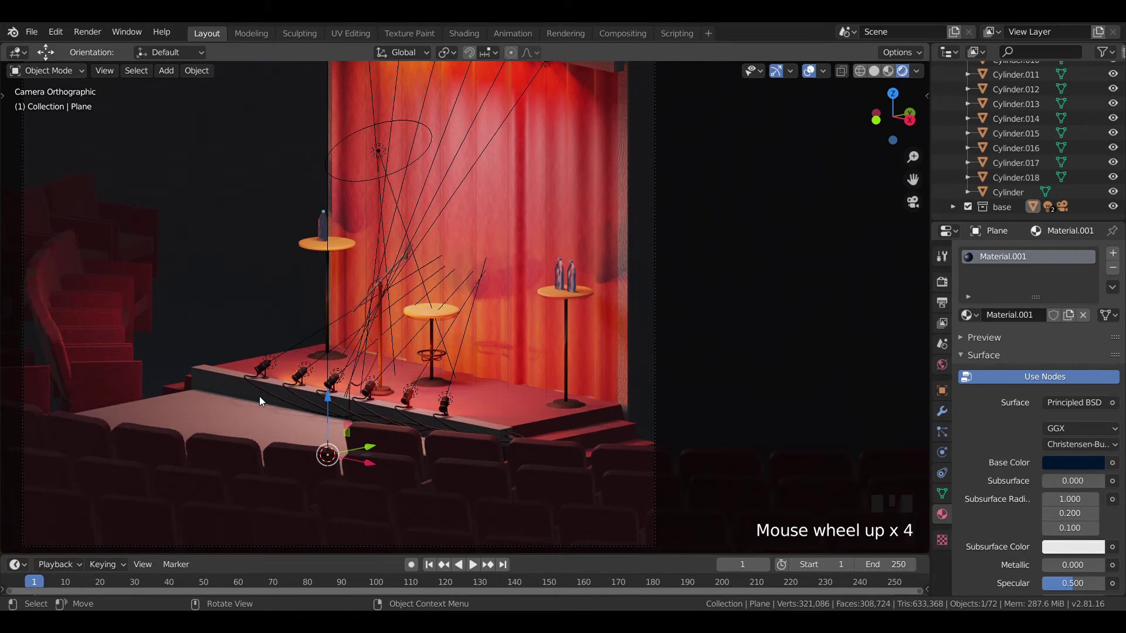
pyautogui.click(218, 333)
pyautogui.scroll(-3)
pyautogui.click(666, 295)
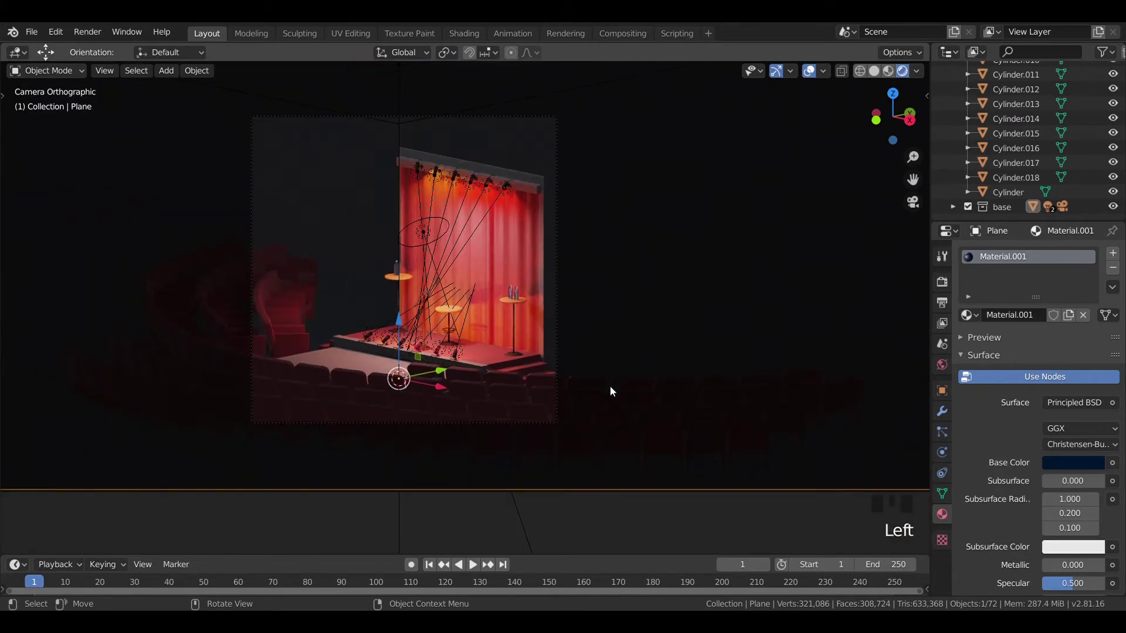
pyautogui.scroll(3)
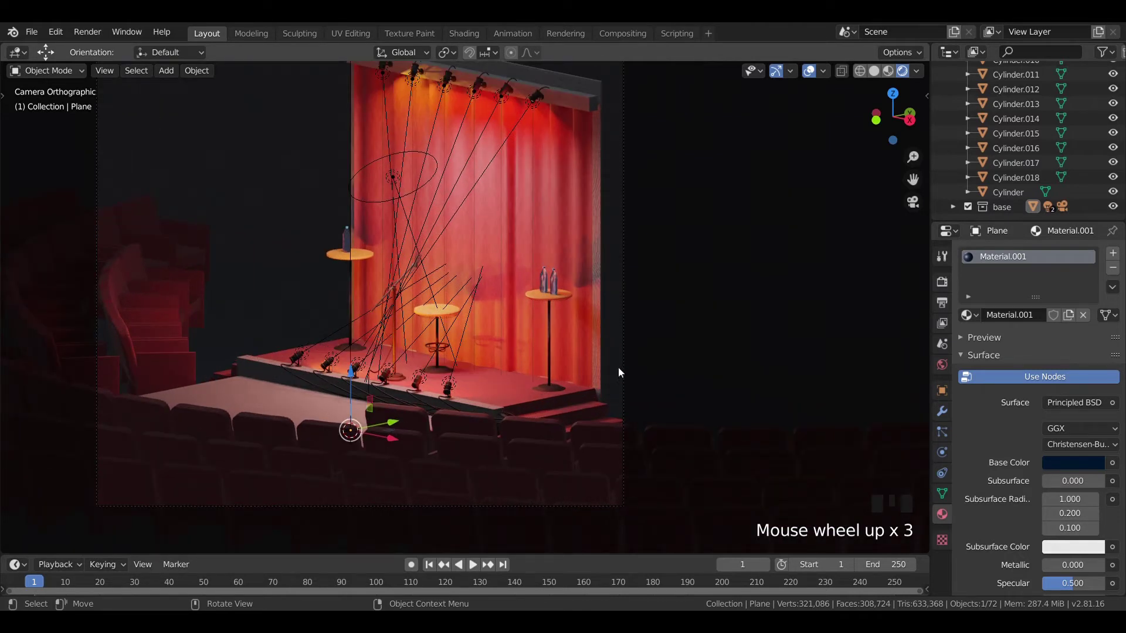
pyautogui.scroll(-3)
pyautogui.scroll(-3)
pyautogui.click(547, 229)
# Stretch the cloth wall sideways, undo it, and reframe the stage from the side view.
pyautogui.press('s')
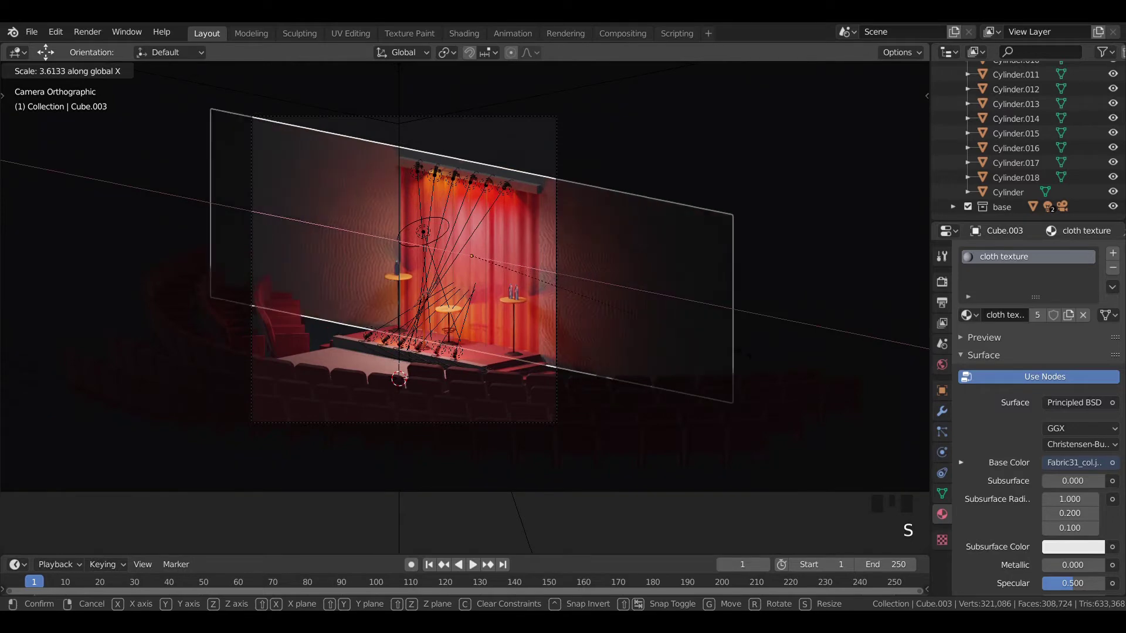
pyautogui.press('ctrl+z')
pyautogui.press('KP_3')
pyautogui.scroll(-3)
pyautogui.moveTo(555, 377); pyautogui.dragTo(377, 378)
# Duplicate the cloth wall, move the copy behind the stage and scale it up about 5.4 times as a backdrop.
pyautogui.press('KP_7')
pyautogui.press('shift+d')
pyautogui.scroll(-3)
pyautogui.press('s')
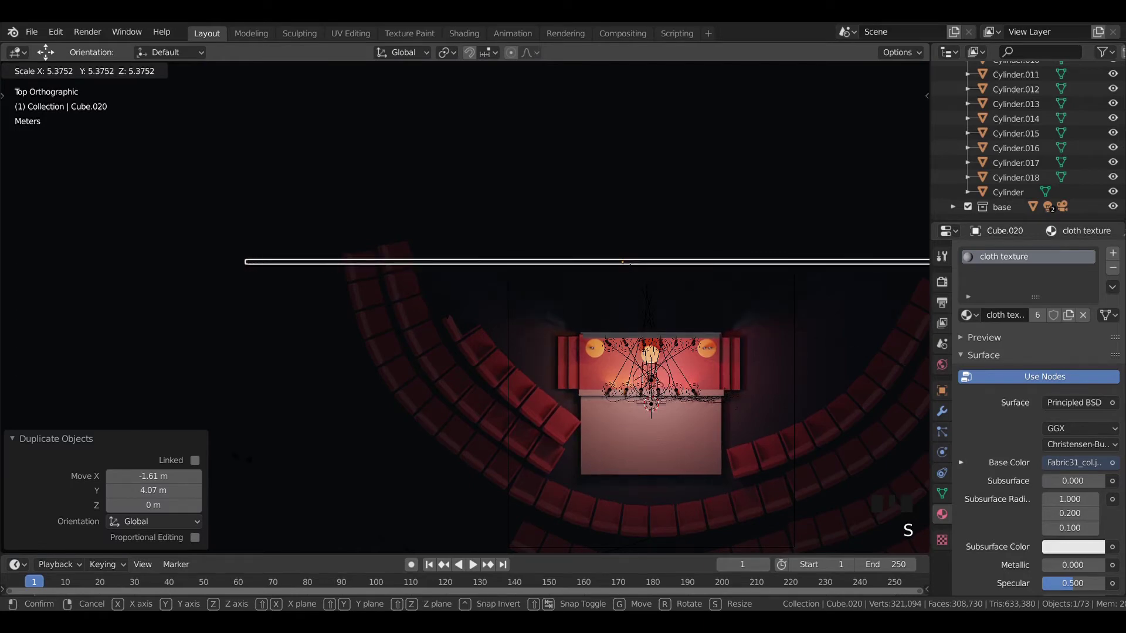
pyautogui.press('KP_0')
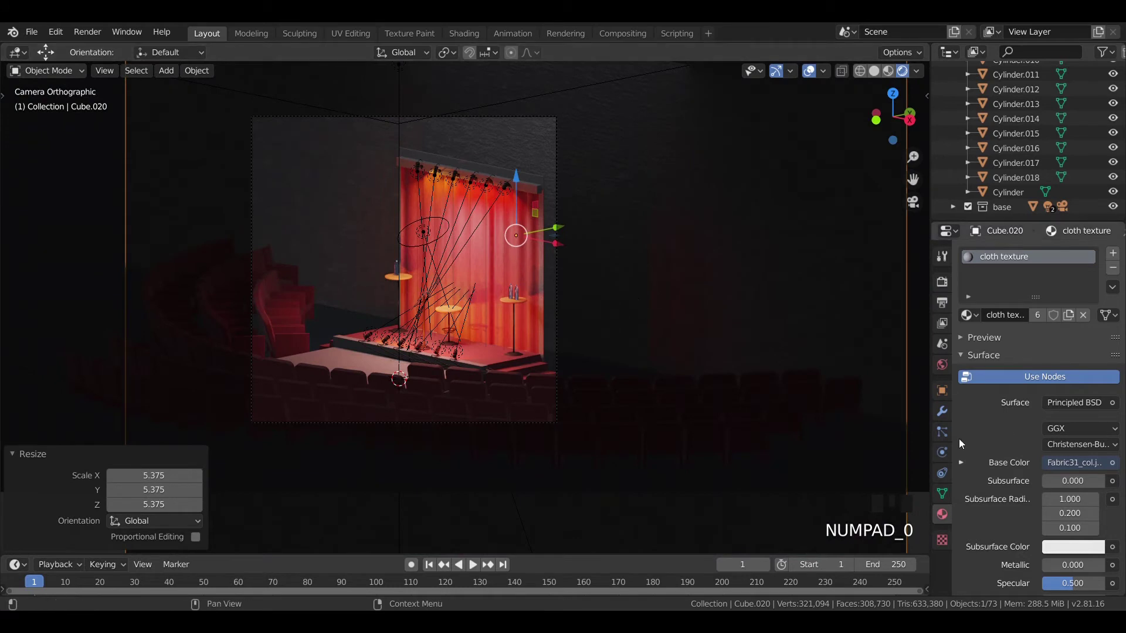
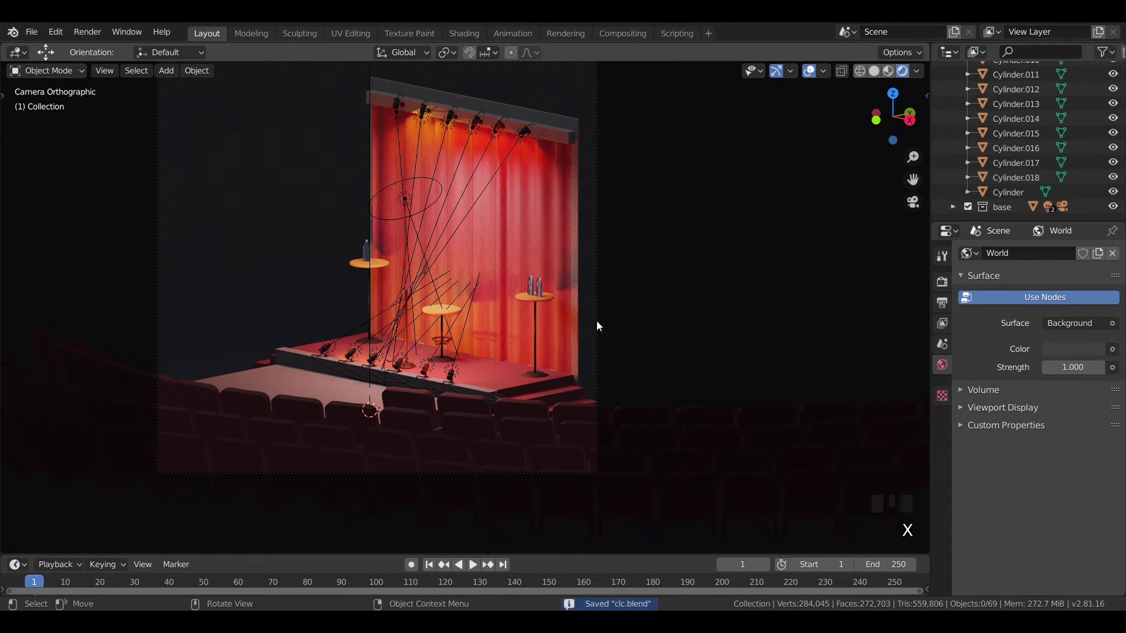
# Select all the curved chair rows, rotate them about 13° and slide them toward the stage.
pyautogui.click(542, 438)
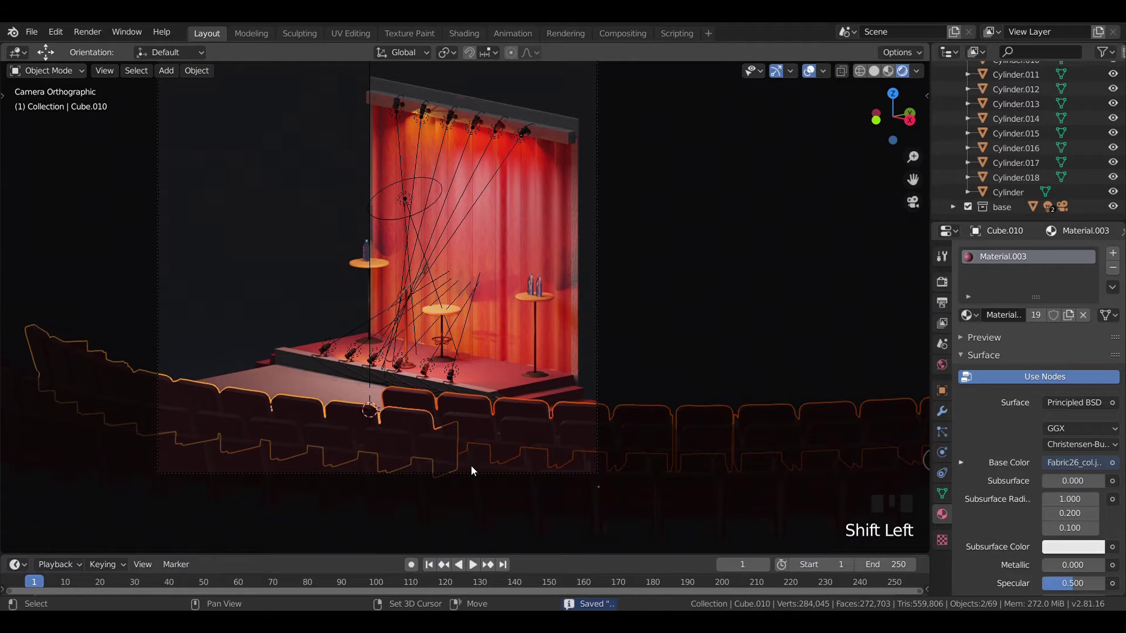
pyautogui.click(494, 468)
pyautogui.click(525, 463)
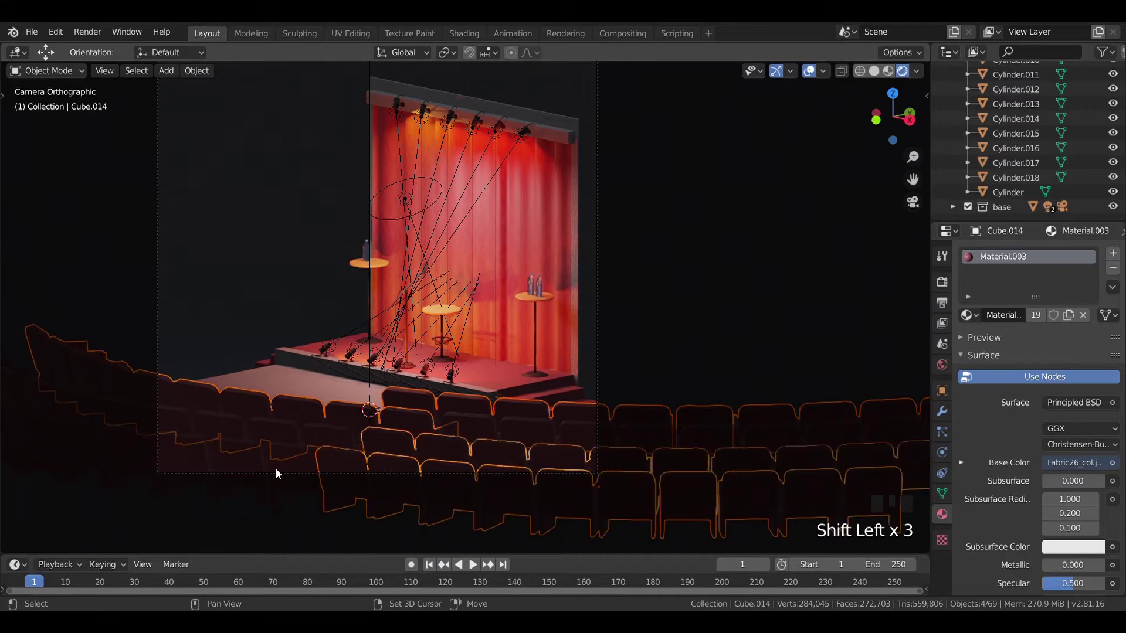
pyautogui.click(276, 472)
pyautogui.press('KP_7')
pyautogui.scroll(-3)
pyautogui.click(606, 436)
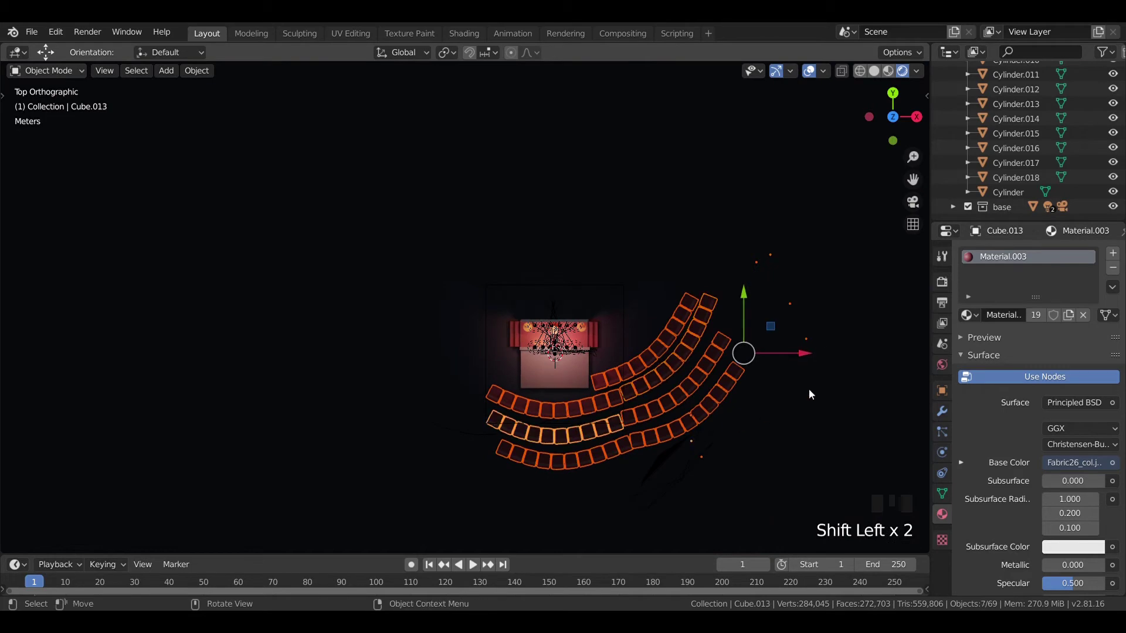
pyautogui.press('r')
pyautogui.press('g')
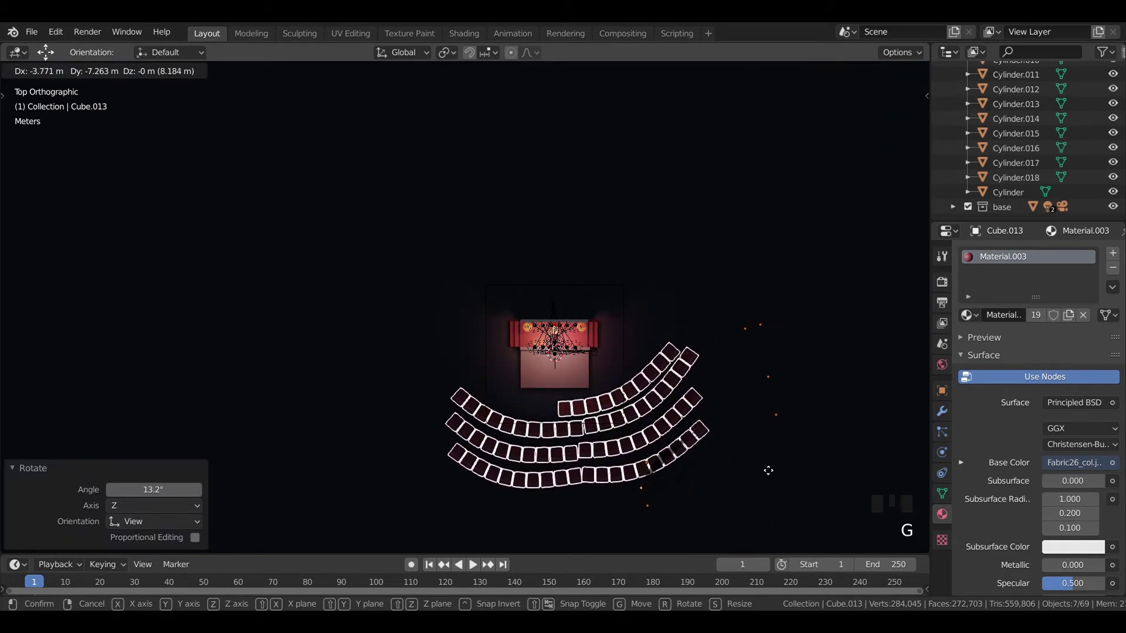
pyautogui.press('KP_0')
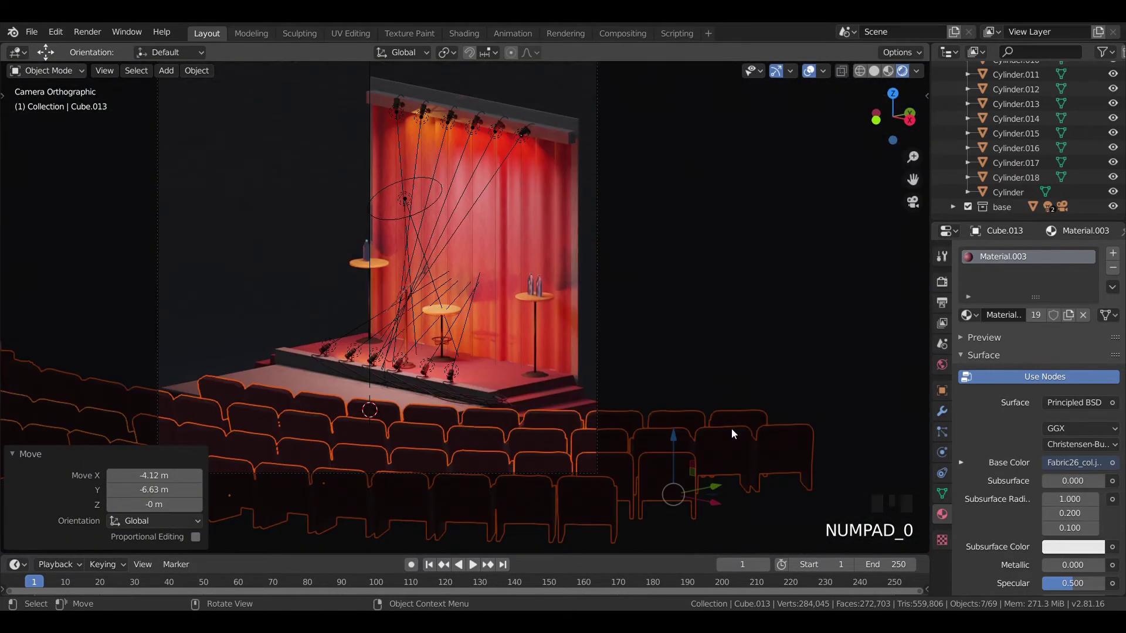
# Select the floor plane and area light while reframing the camera view across the stage.
pyautogui.click(715, 326)
pyautogui.press('z')
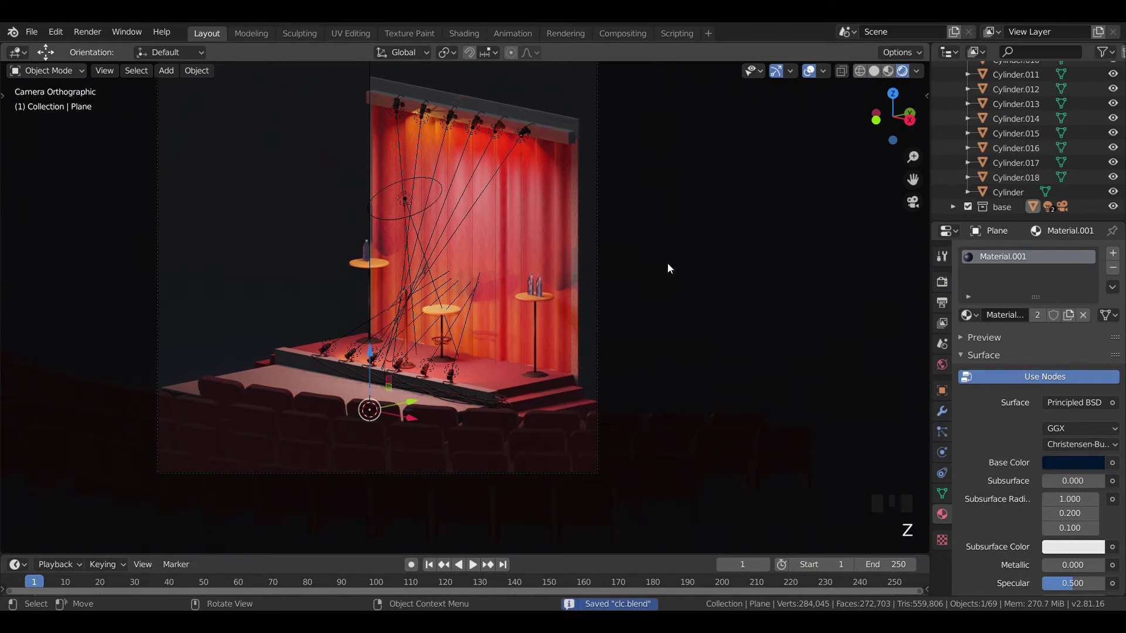
pyautogui.scroll(-3)
pyautogui.moveTo(640, 285); pyautogui.dragTo(580, 343)
pyautogui.scroll(3)
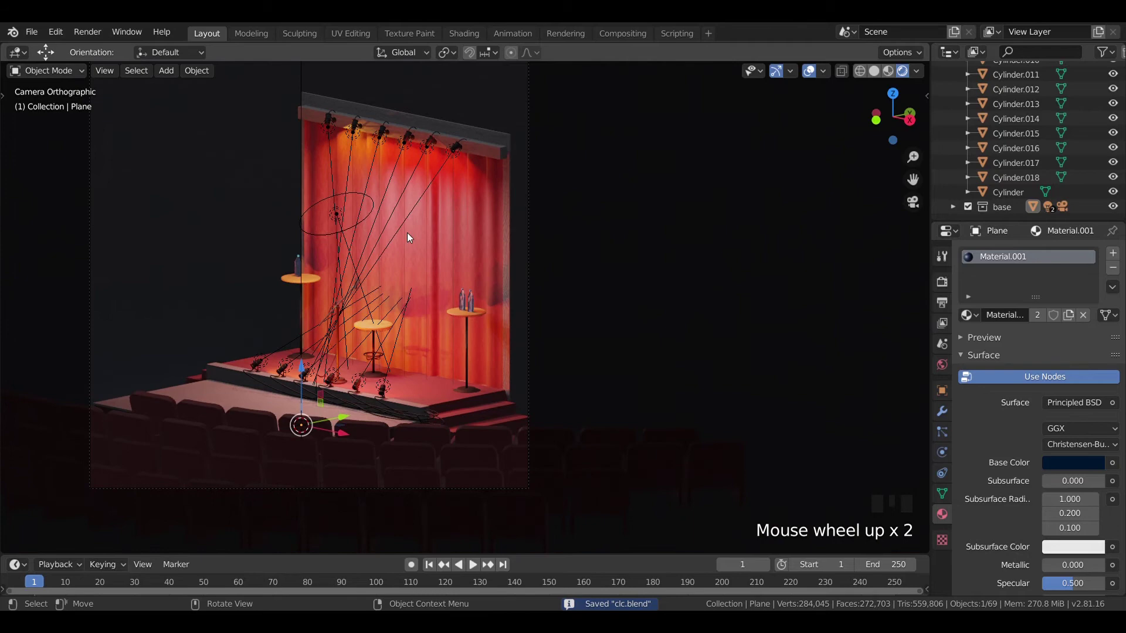
pyautogui.click(337, 219)
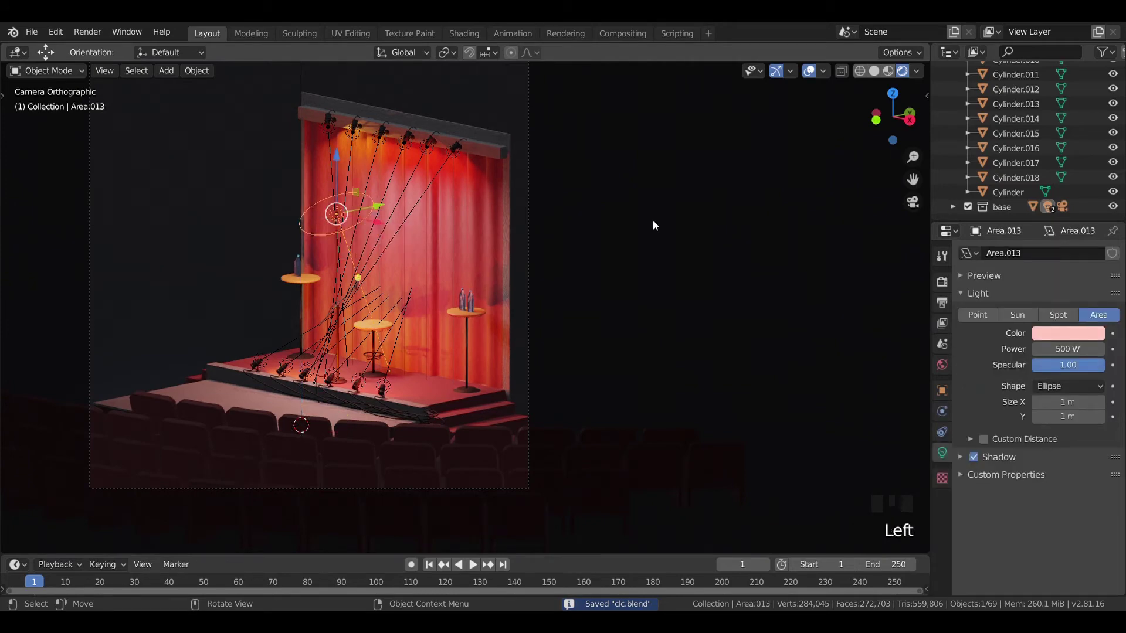
pyautogui.click(660, 224)
pyautogui.scroll(-3)
pyautogui.moveTo(304, 177); pyautogui.dragTo(394, 170)
pyautogui.scroll(-3)
pyautogui.moveTo(378, 215); pyautogui.dragTo(362, 227)
pyautogui.click(362, 227)
pyautogui.press('KP_0')
pyautogui.scroll(3)
pyautogui.click(245, 275)
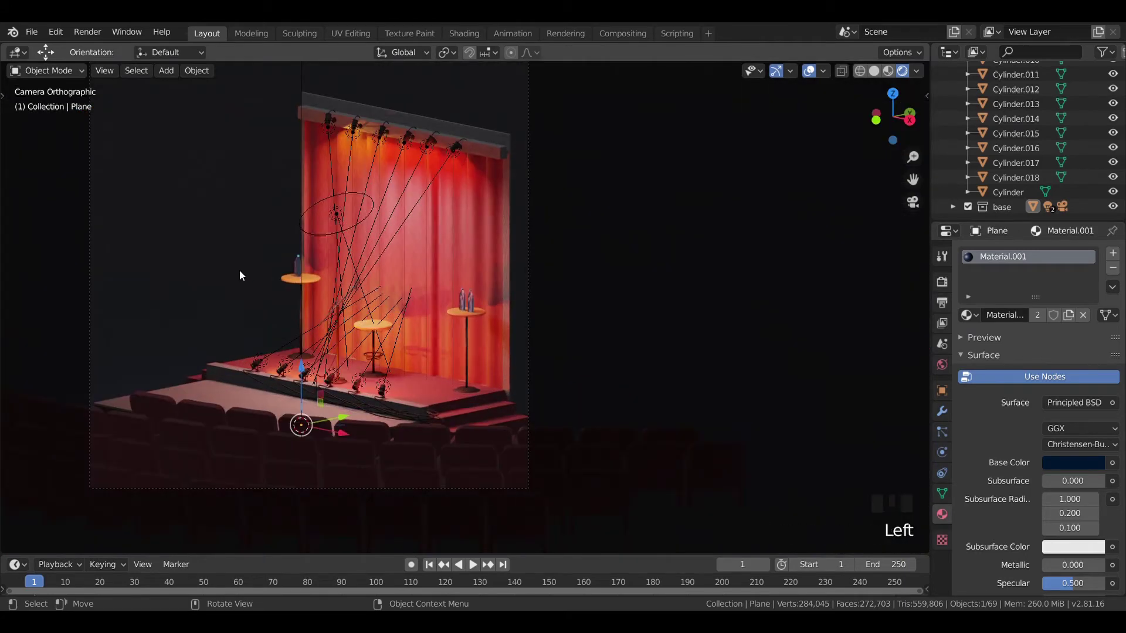
# Select the front chair rows one by one for further adjustment.
pyautogui.click(462, 451)
pyautogui.click(415, 464)
pyautogui.click(331, 483)
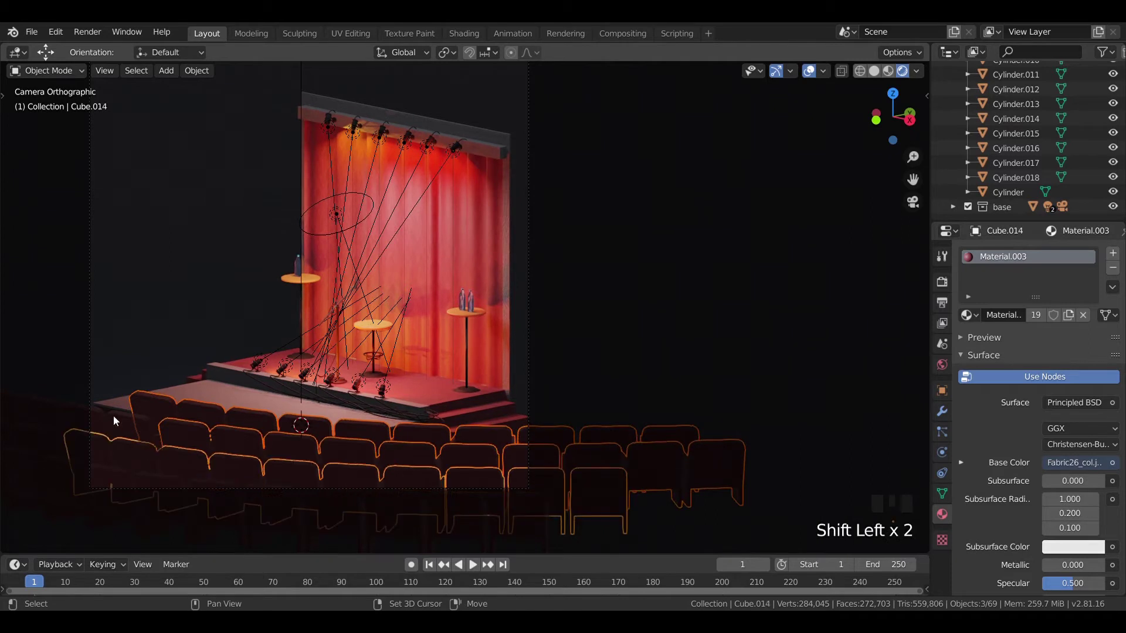
pyautogui.click(111, 428)
pyautogui.click(127, 486)
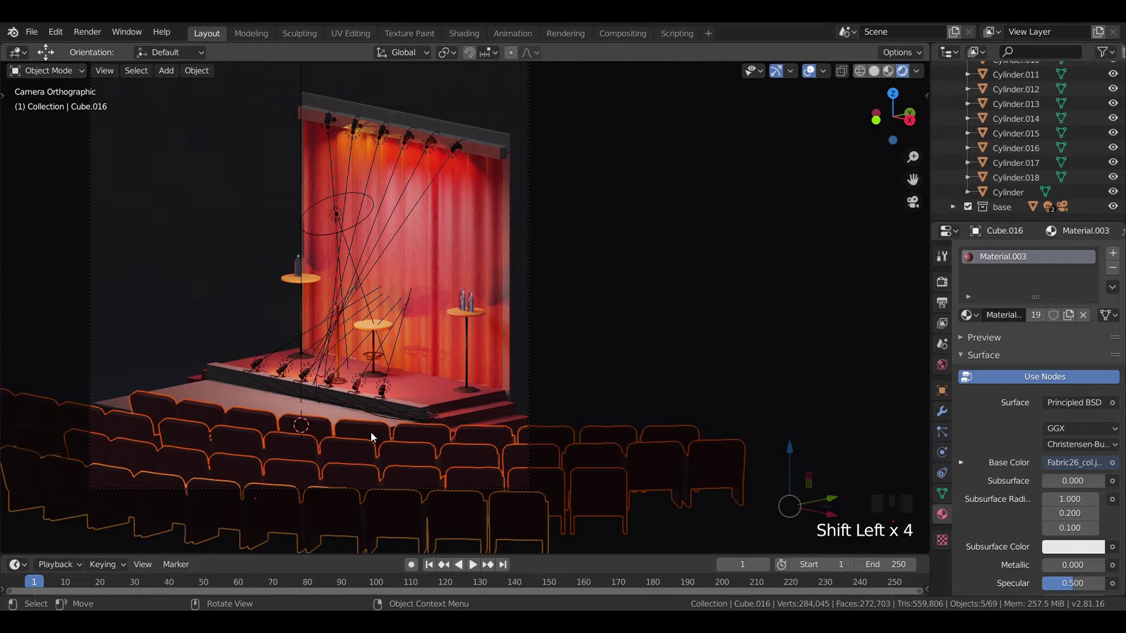
# Move the selected chair rows into place and return to the overhead view of the seating.
pyautogui.press('g')
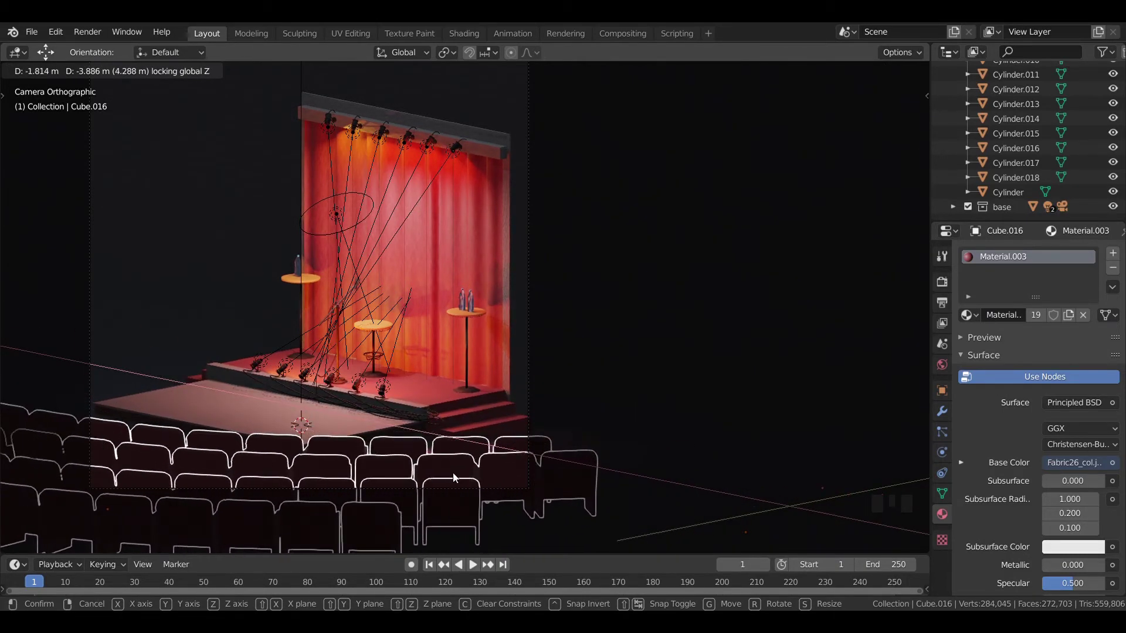
pyautogui.press('KP_7')
pyautogui.scroll(-3)
pyautogui.scroll(3)
pyautogui.moveTo(511, 422); pyautogui.dragTo(462, 346)
pyautogui.scroll(3)
pyautogui.press('z')
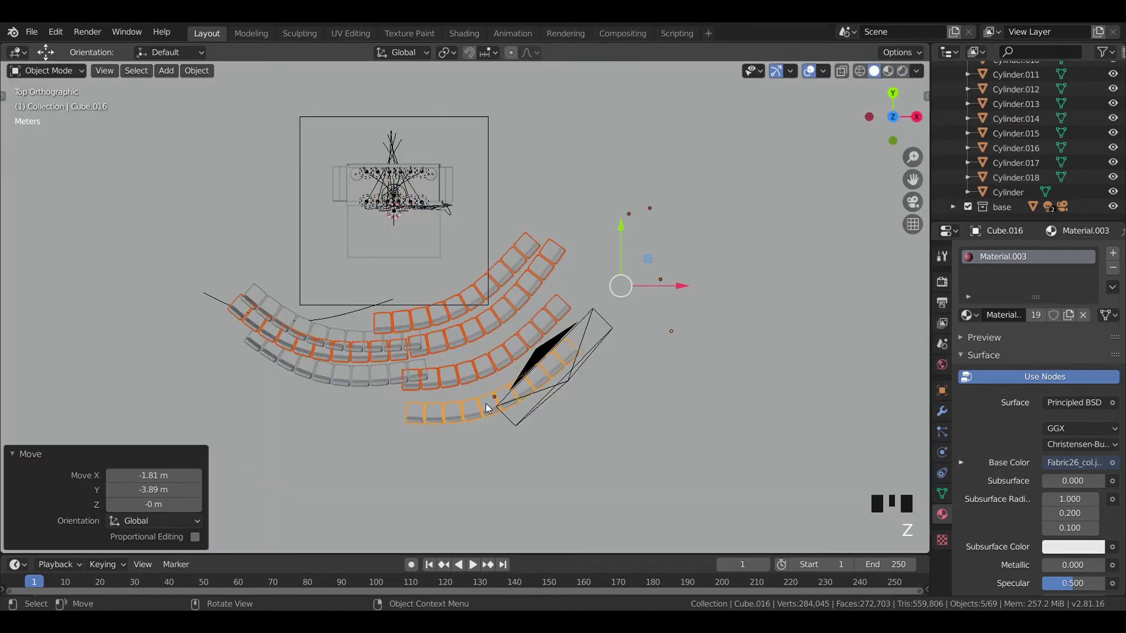
# Delete the extra tiered chair rows one by one, leaving a single row in front of the stage.
pyautogui.click(490, 409)
pyautogui.click(500, 362)
pyautogui.press('x')
pyautogui.click(422, 380)
pyautogui.press('x')
pyautogui.click(363, 360)
pyautogui.press('x')
pyautogui.click(344, 350)
pyautogui.press('x')
pyautogui.click(455, 321)
pyautogui.press('x')
pyautogui.press('KP_0')
pyautogui.press('z')
pyautogui.scroll(-3)
pyautogui.click(336, 483)
pyautogui.press('x')
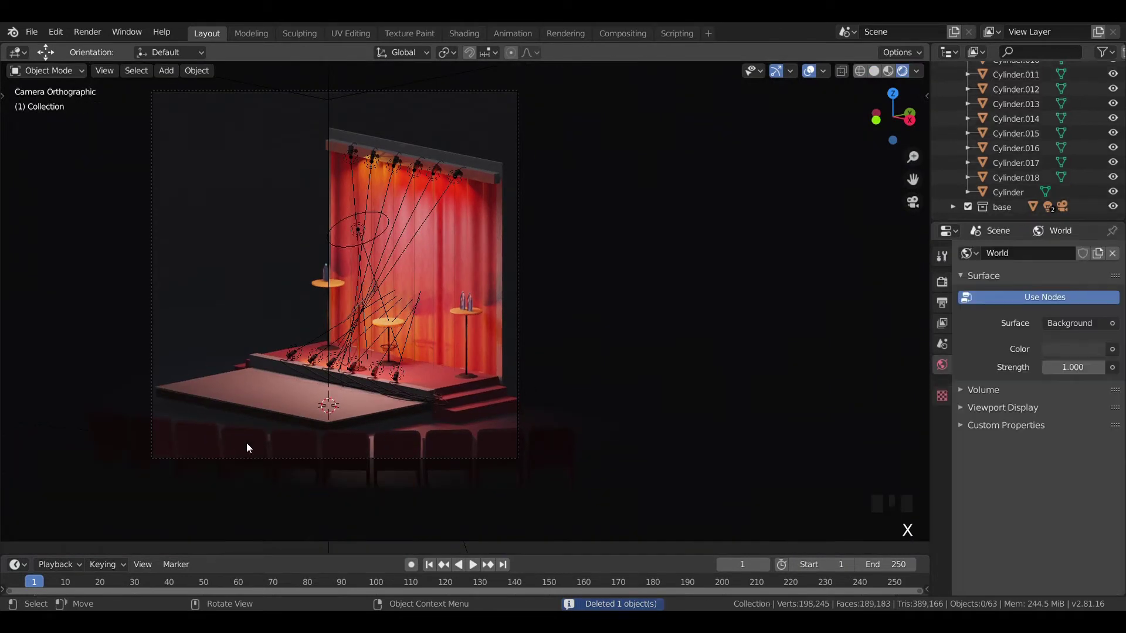
pyautogui.click(249, 448)
pyautogui.press('KP_7')
pyautogui.scroll(3)
pyautogui.press('shift+d')
pyautogui.press('r')
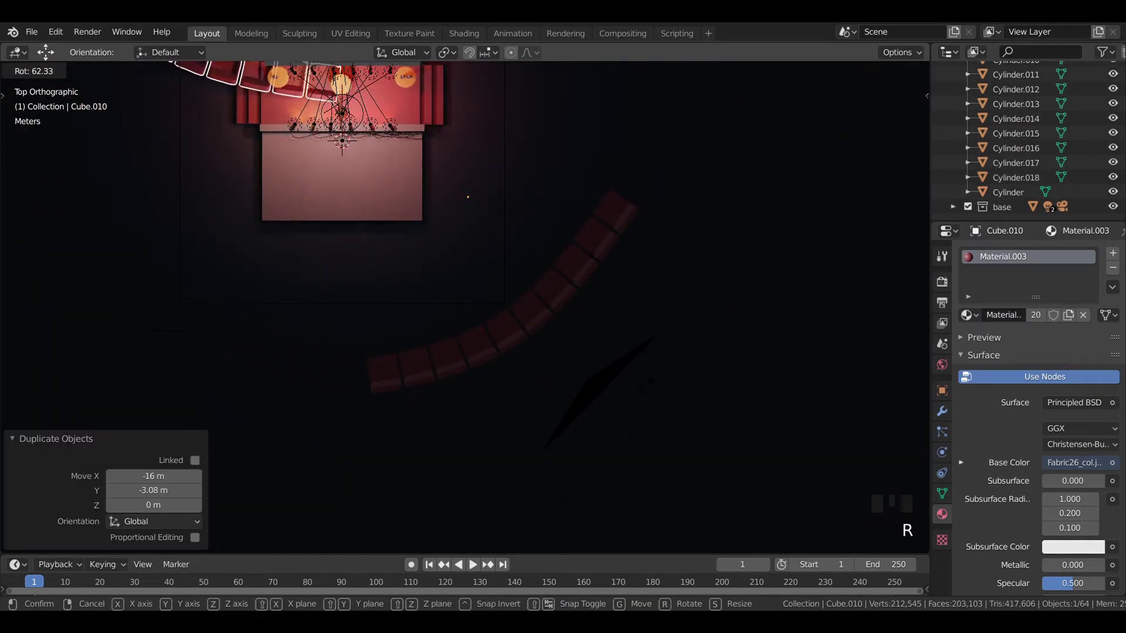
pyautogui.press('g')
pyautogui.press('r')
pyautogui.press('g')
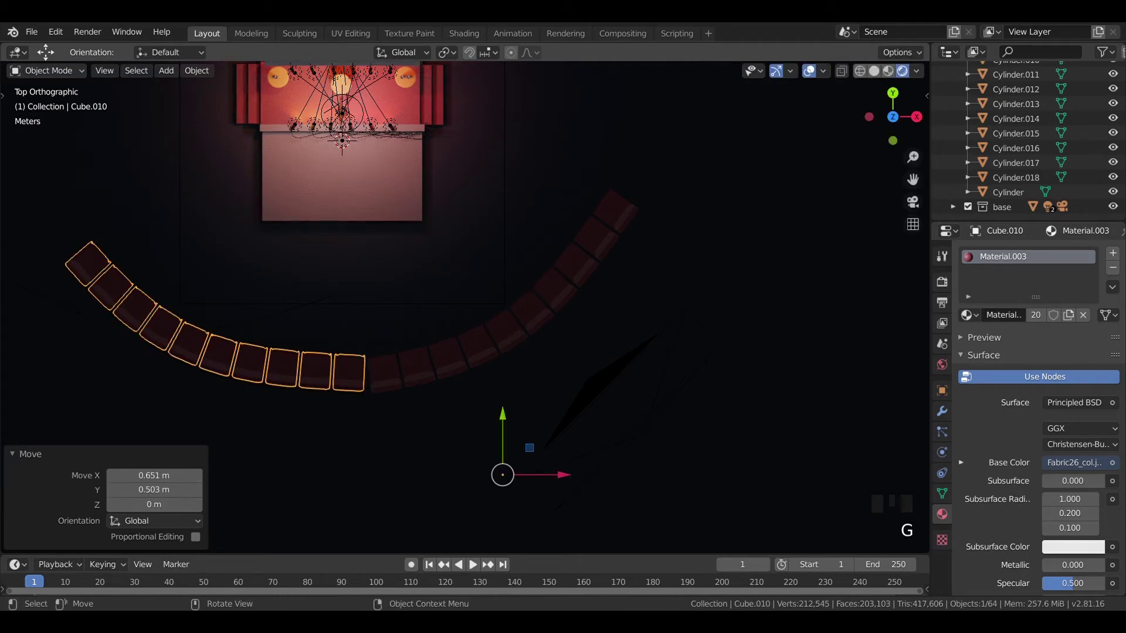
pyautogui.press('KP_0')
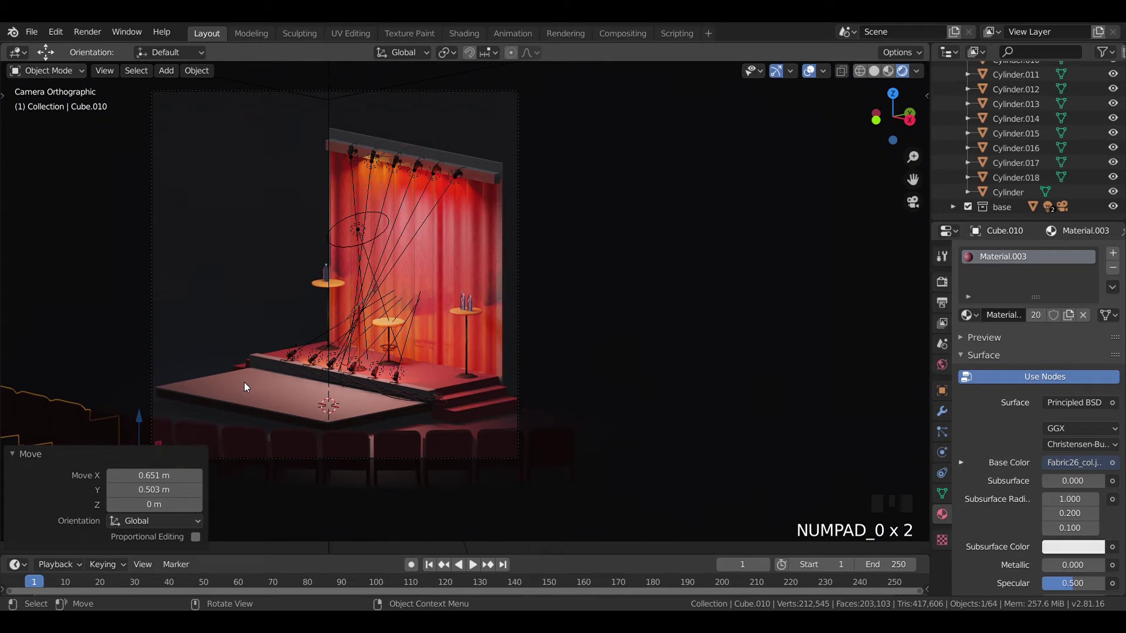
pyautogui.press('x')
pyautogui.click(223, 439)
pyautogui.press('KP_7')
pyautogui.scroll(-3)
pyautogui.press('shift+d')
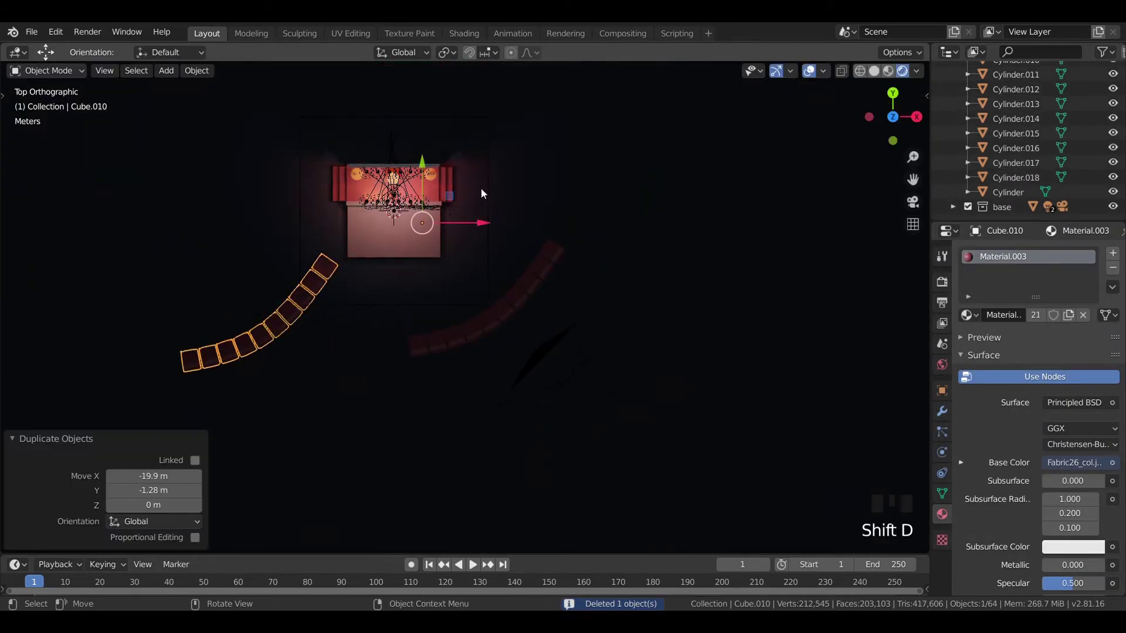
pyautogui.press('r')
pyautogui.press('g')
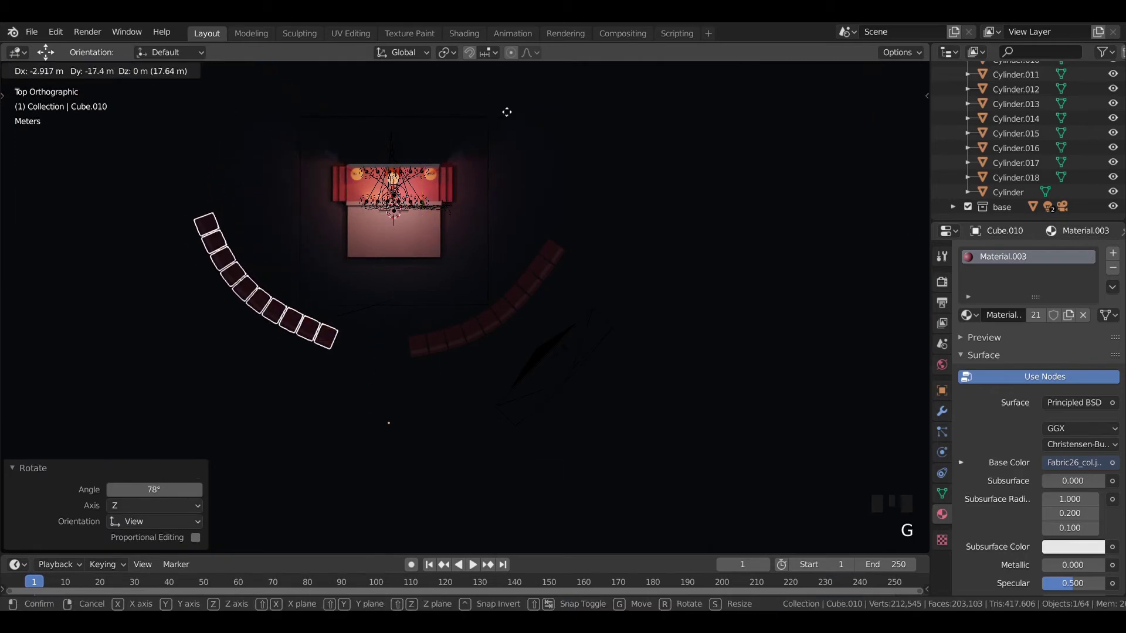
pyautogui.press('KP_0')
pyautogui.press('KP_7')
pyautogui.press('r')
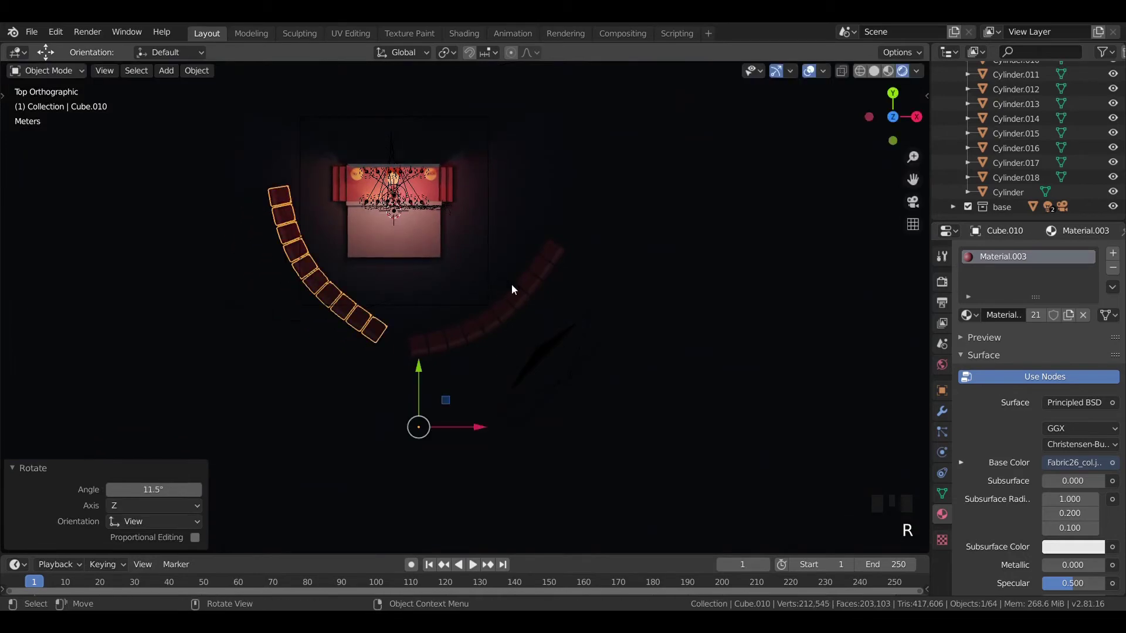
pyautogui.press('KP_0')
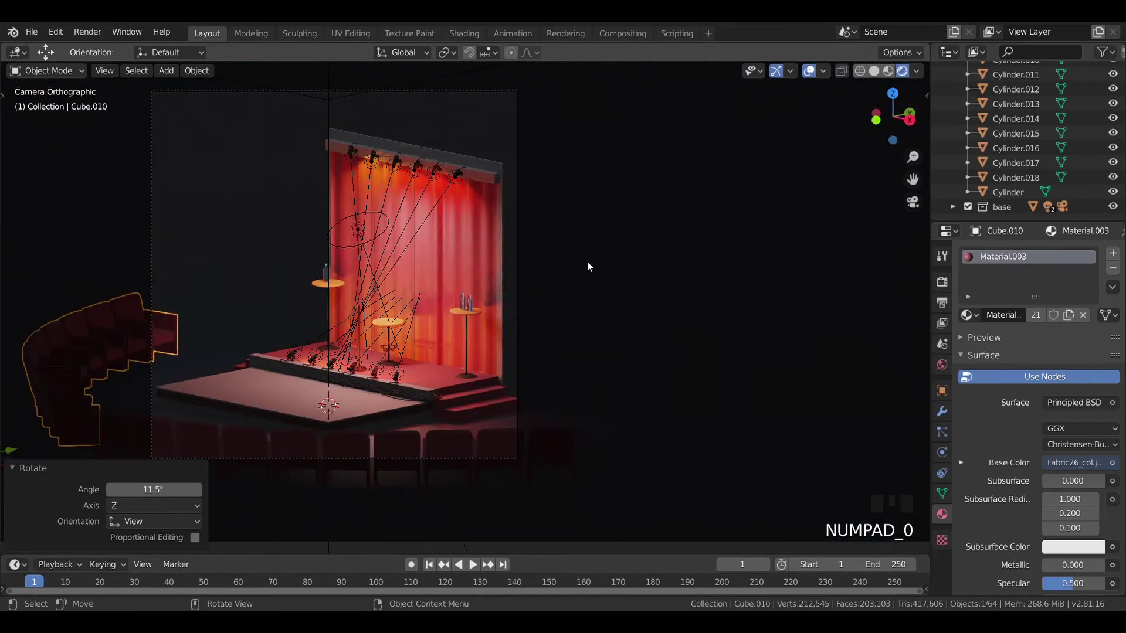
pyautogui.click(579, 286)
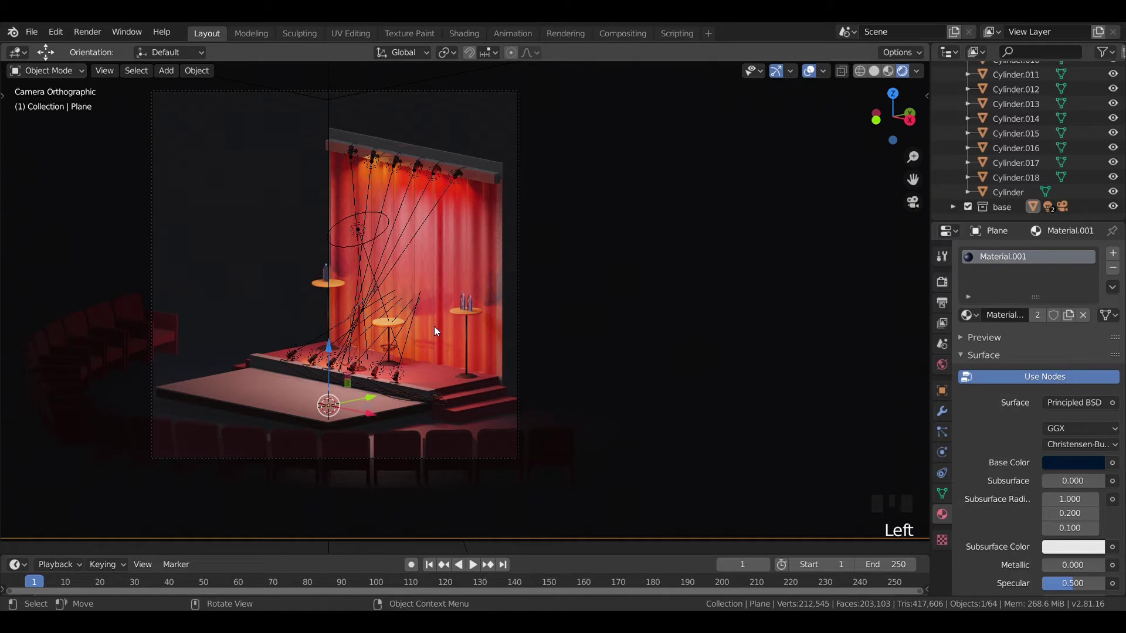
pyautogui.click(156, 332)
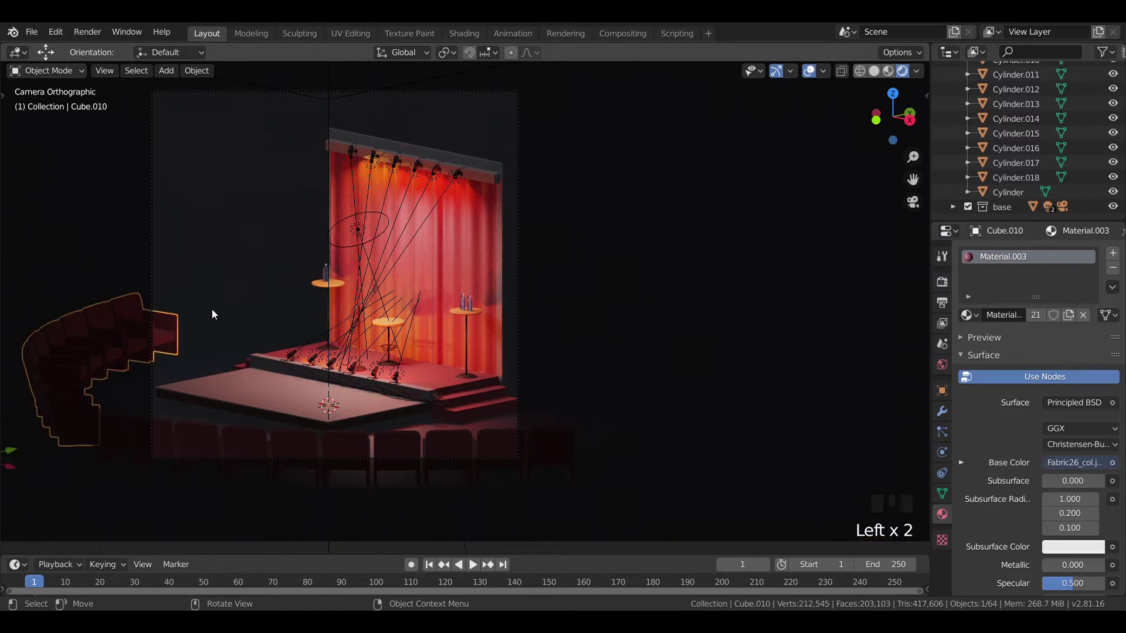
pyautogui.press('x')
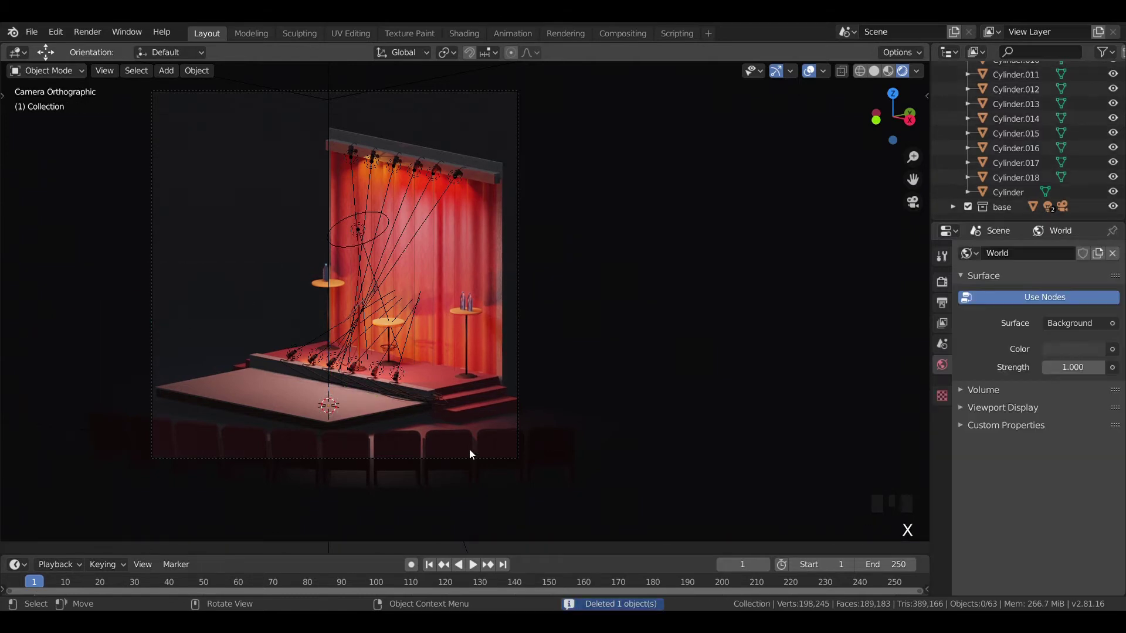
# Select the area light above the stage, scale it up about 1.07 times and check through the camera.
pyautogui.scroll(3)
pyautogui.moveTo(434, 409); pyautogui.dragTo(601, 331)
pyautogui.scroll(-3)
pyautogui.press('KP_7')
pyautogui.scroll(-3)
pyautogui.press('z')
pyautogui.scroll(3)
pyautogui.click(490, 302)
pyautogui.click(495, 309)
pyautogui.press('s')
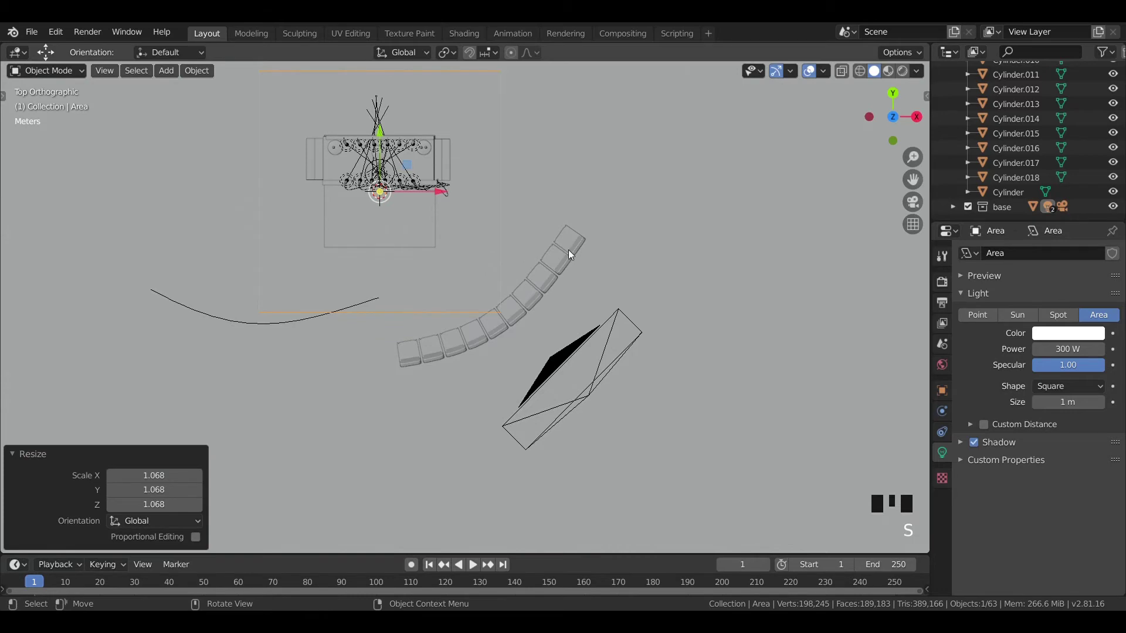
pyautogui.press('KP_0')
pyautogui.press('z')
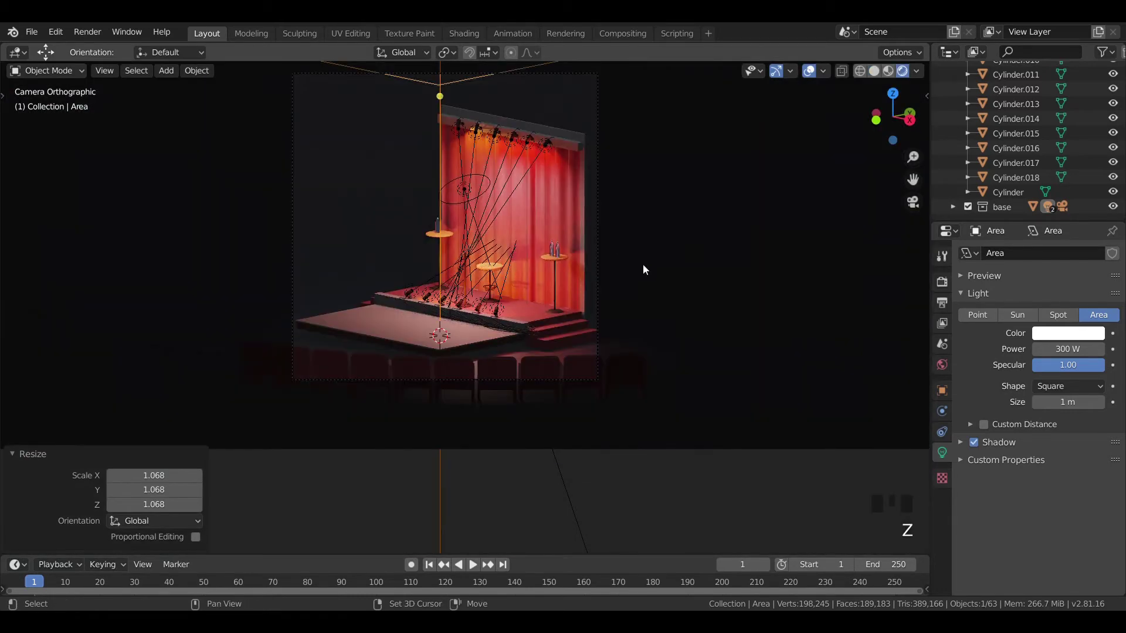
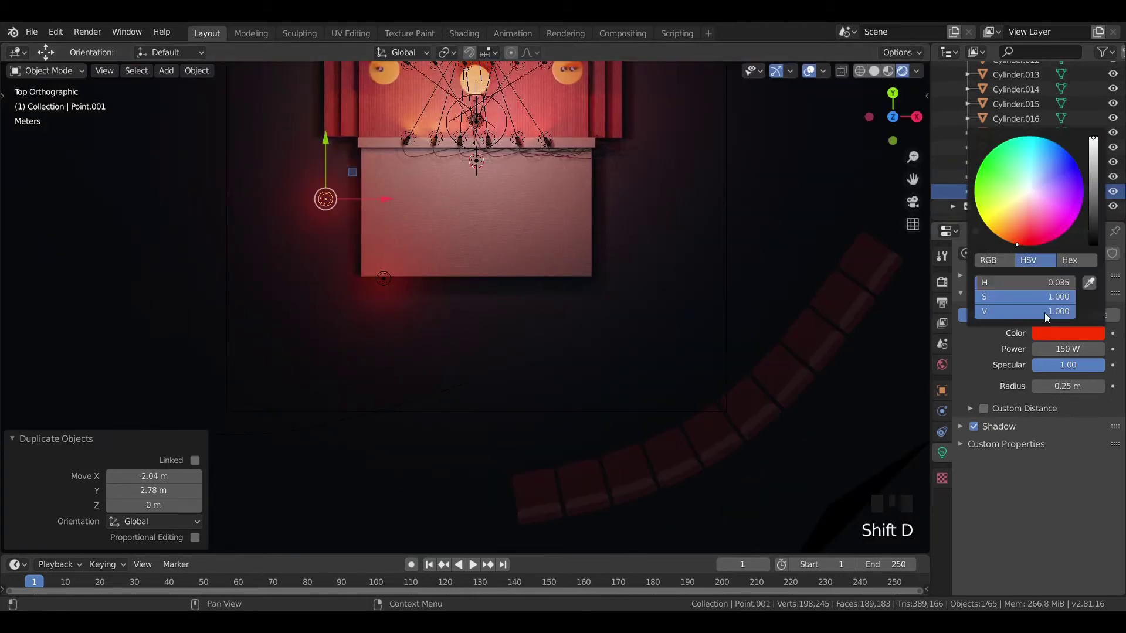
# Return to the camera view and zoom toward the front-left of the stage.
pyautogui.click(1050, 176)
pyautogui.press('KP_0')
pyautogui.click(717, 281)
pyautogui.scroll(3)
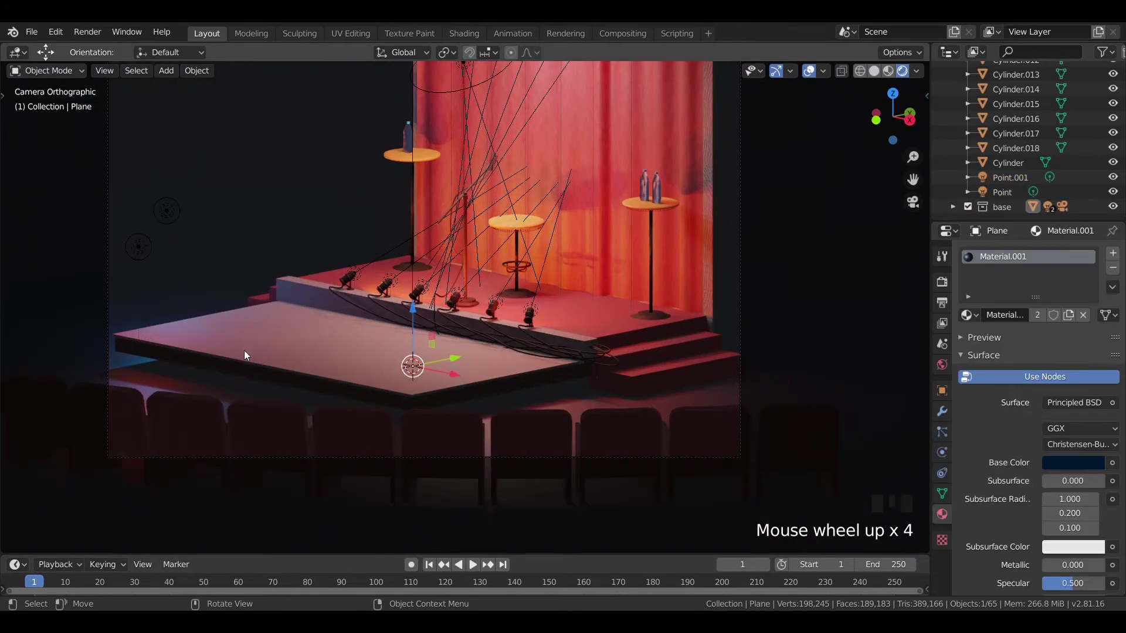
pyautogui.scroll(-3)
pyautogui.click(745, 280)
pyautogui.scroll(3)
pyautogui.moveTo(249, 376); pyautogui.dragTo(314, 270)
# Select both new point lights and nudge them slightly lower along Z.
pyautogui.click(313, 270)
pyautogui.click(396, 218)
pyautogui.press('KP_0')
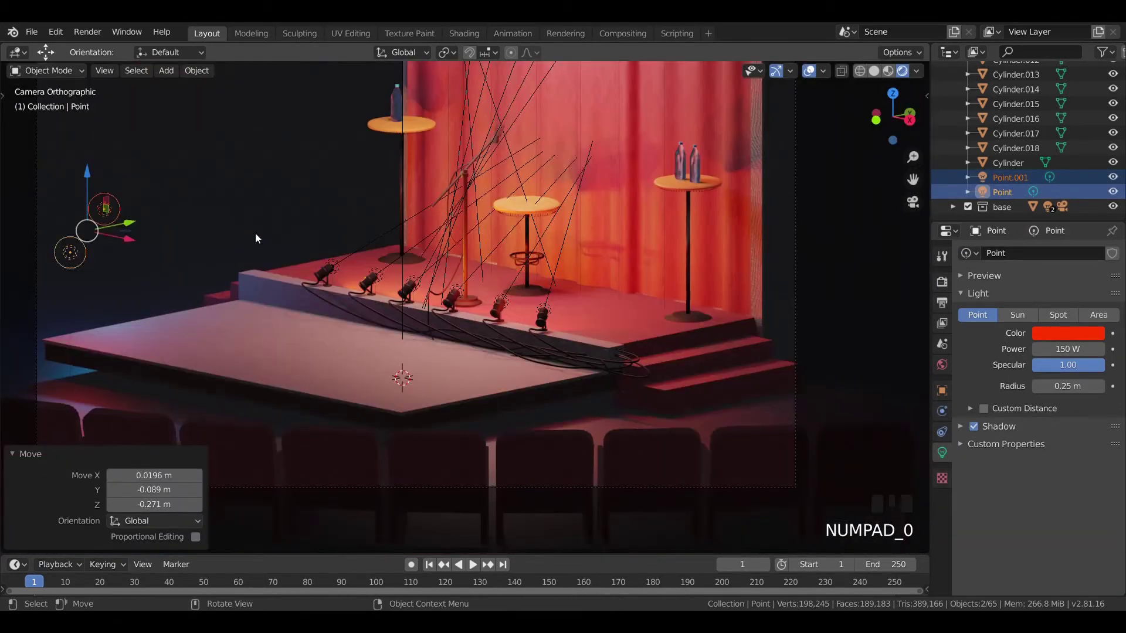
pyautogui.click(249, 229)
pyautogui.scroll(-3)
pyautogui.middleClick(360, 275)
# Save clc.blend again with the lowered lights in place.
pyautogui.click(774, 255)
pyautogui.press('ctrl+s')
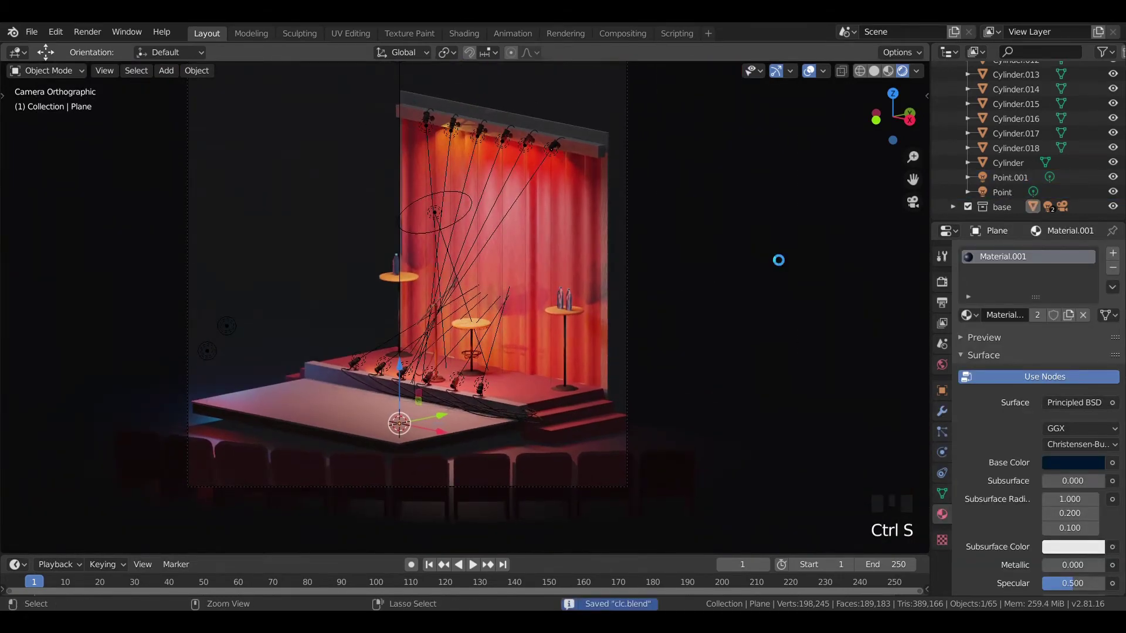
pyautogui.scroll(-3)
pyautogui.scroll(3)
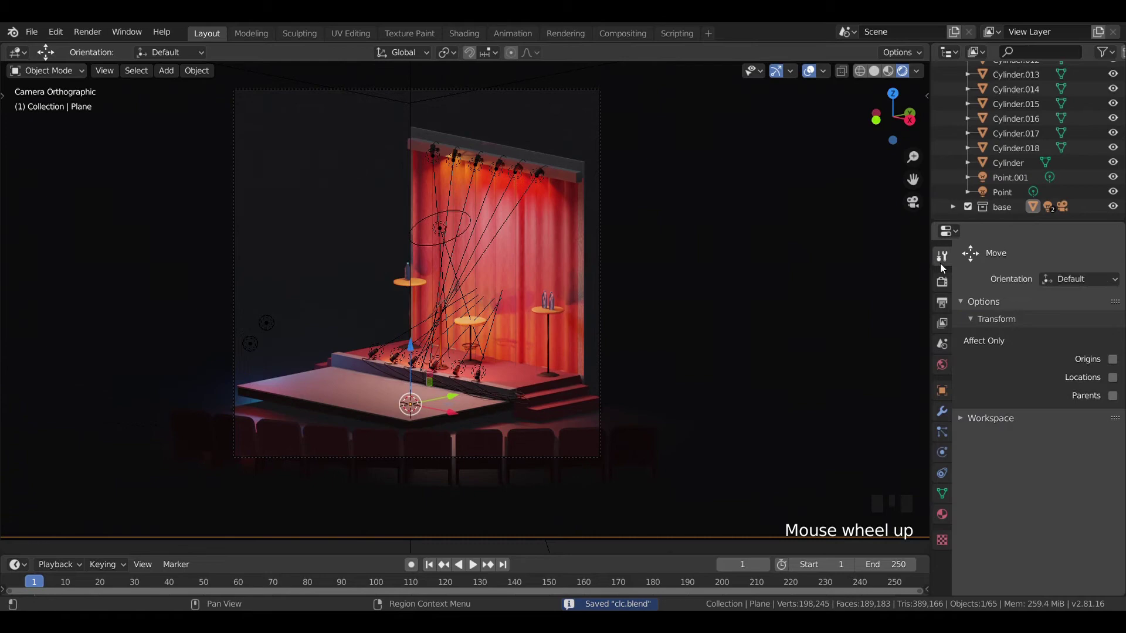